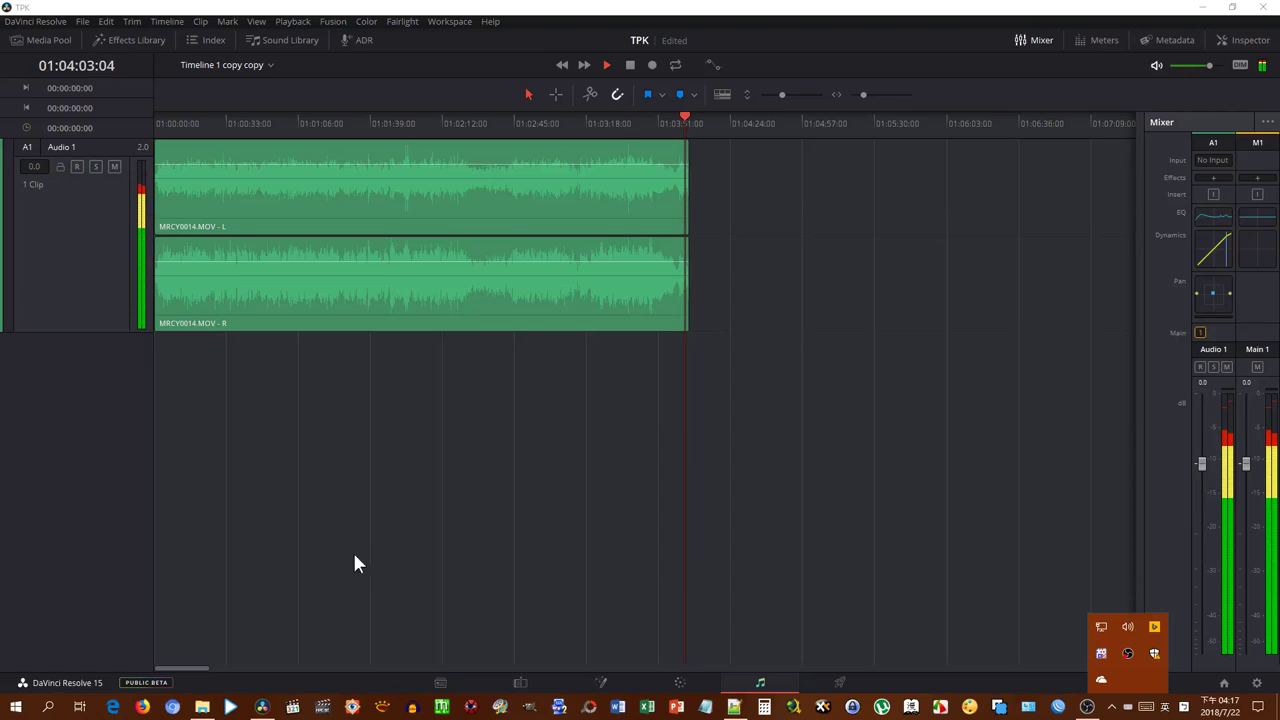
# Step: Play back and review the end of the clip's audio before stopping
pyautogui.click(393, 526)
pyautogui.press('q')
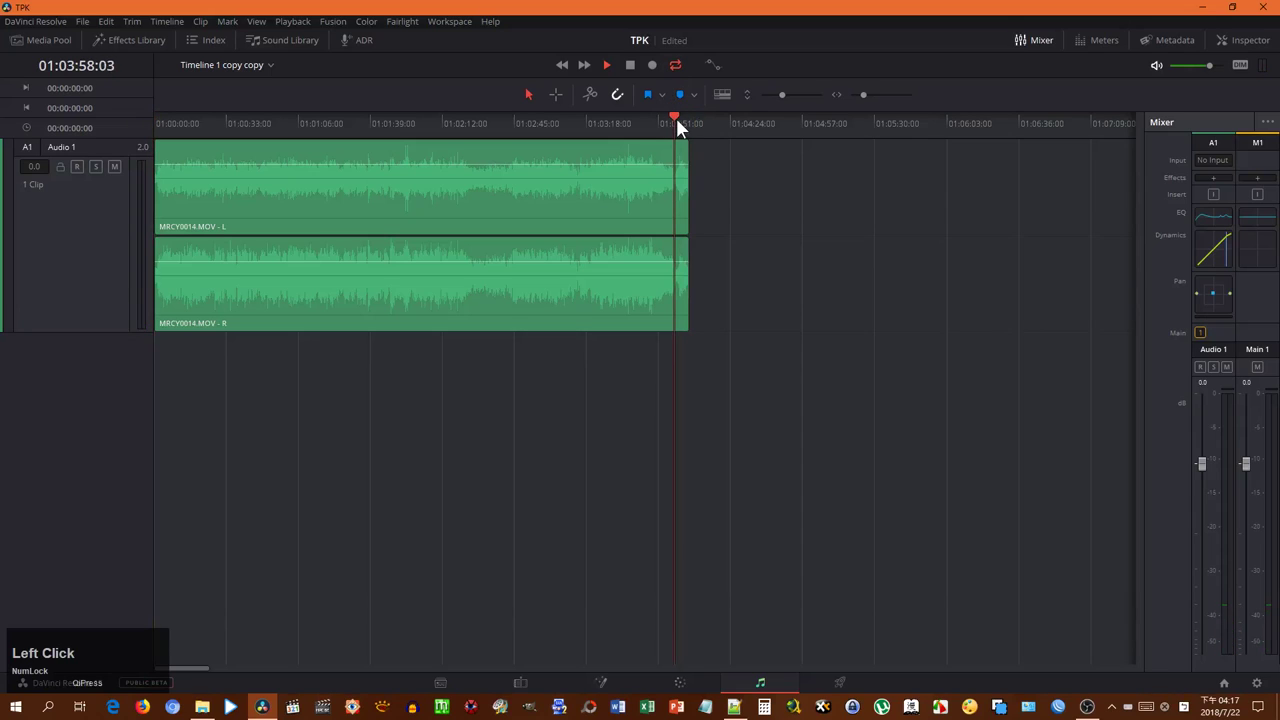
pyautogui.press('space')
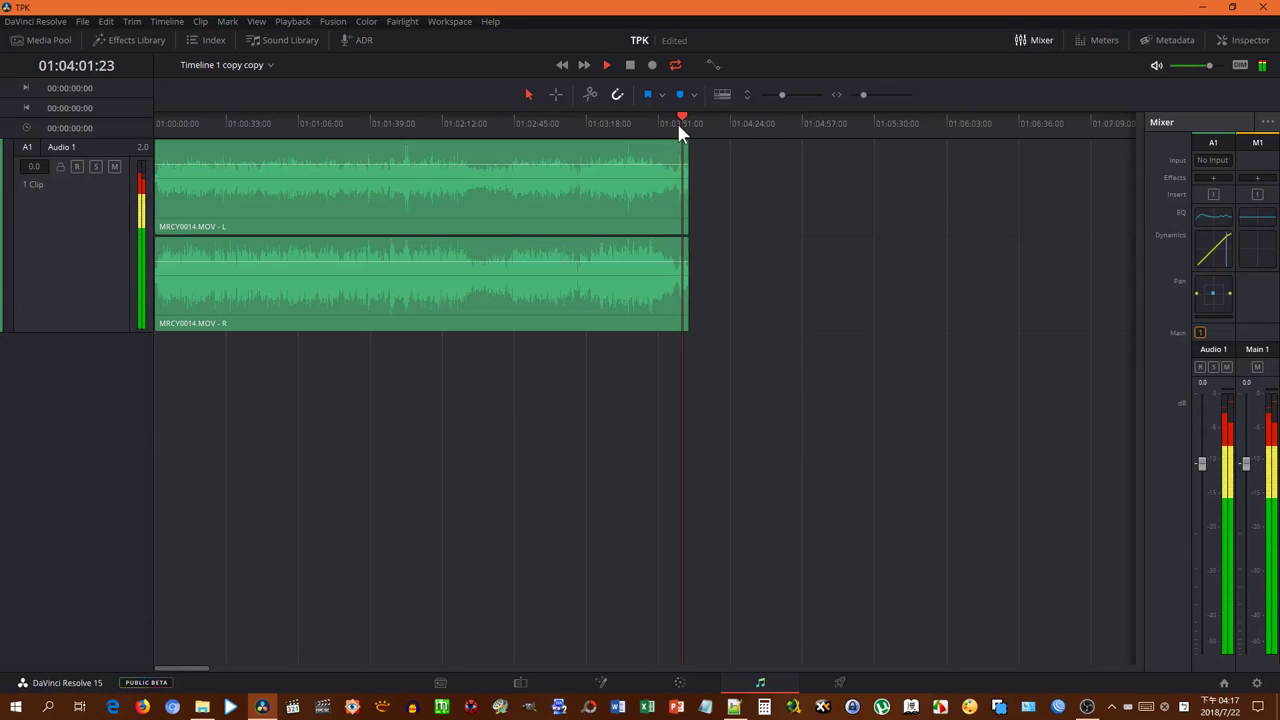
pyautogui.press('space')
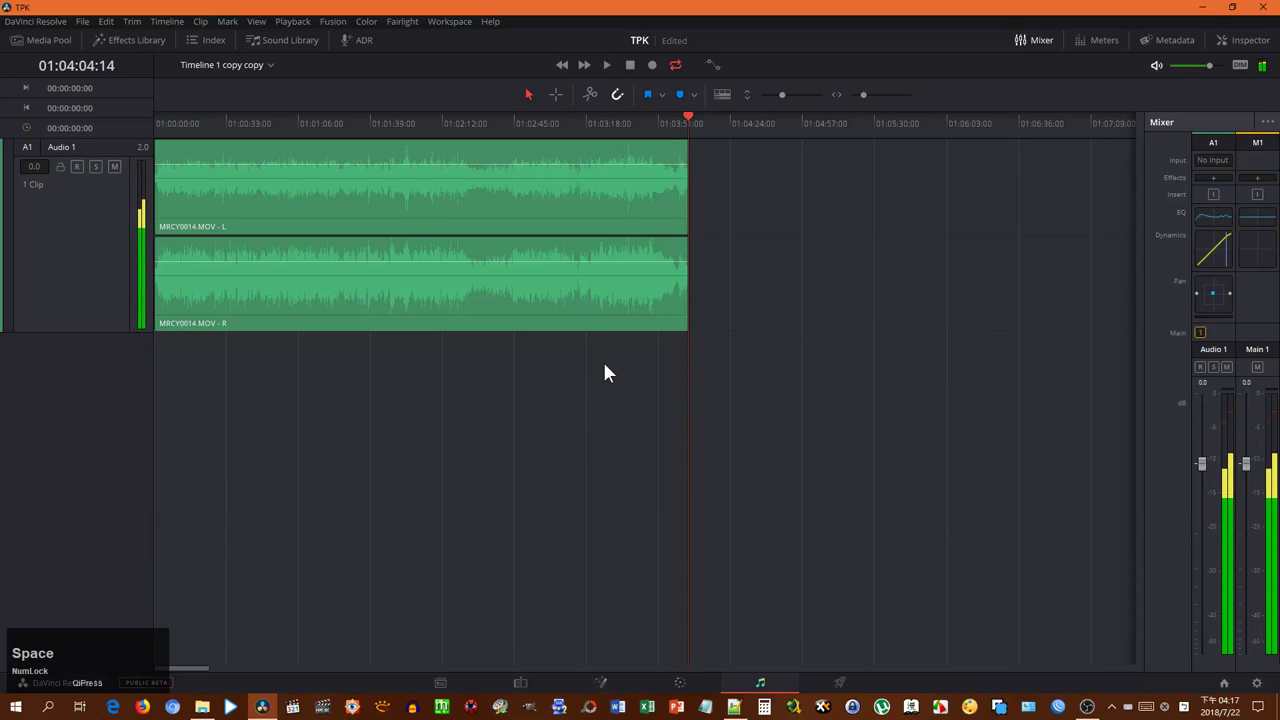
pyautogui.press('Left')
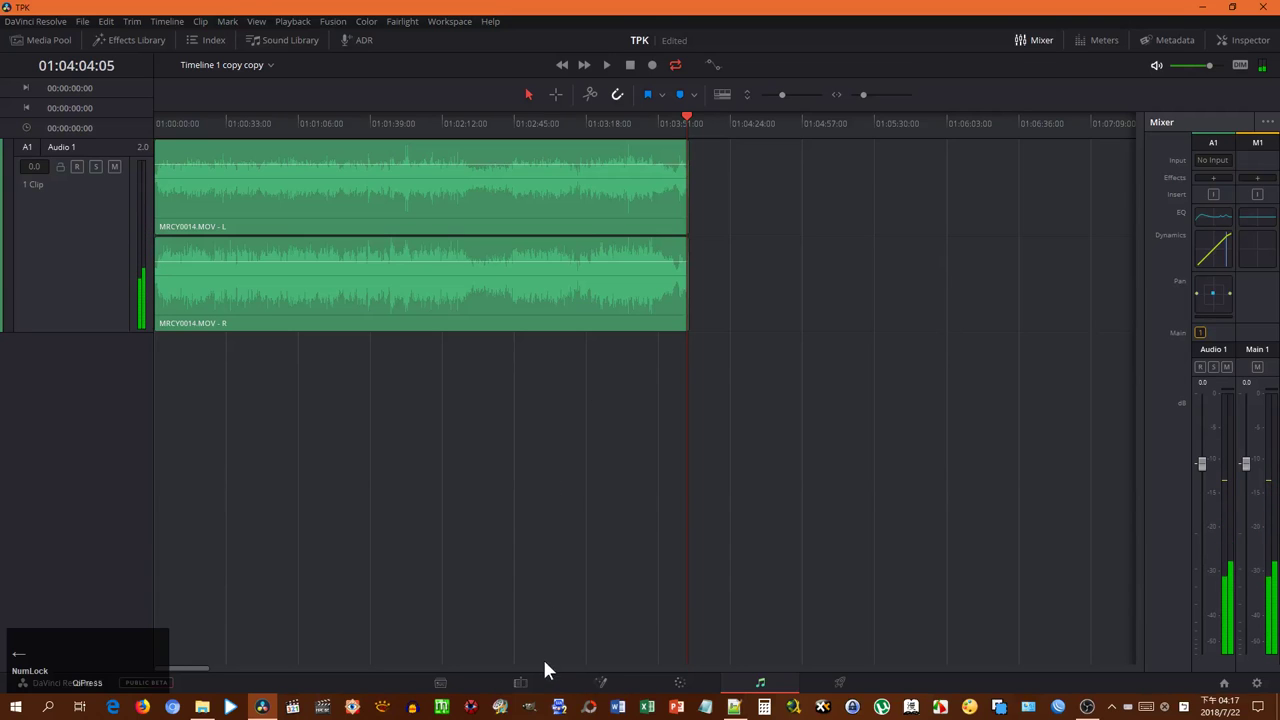
# Step: Move to the Edit page, zoom the MRCY0014.MOV clip in the timeline, then enter the Color page
pyautogui.click(525, 683)
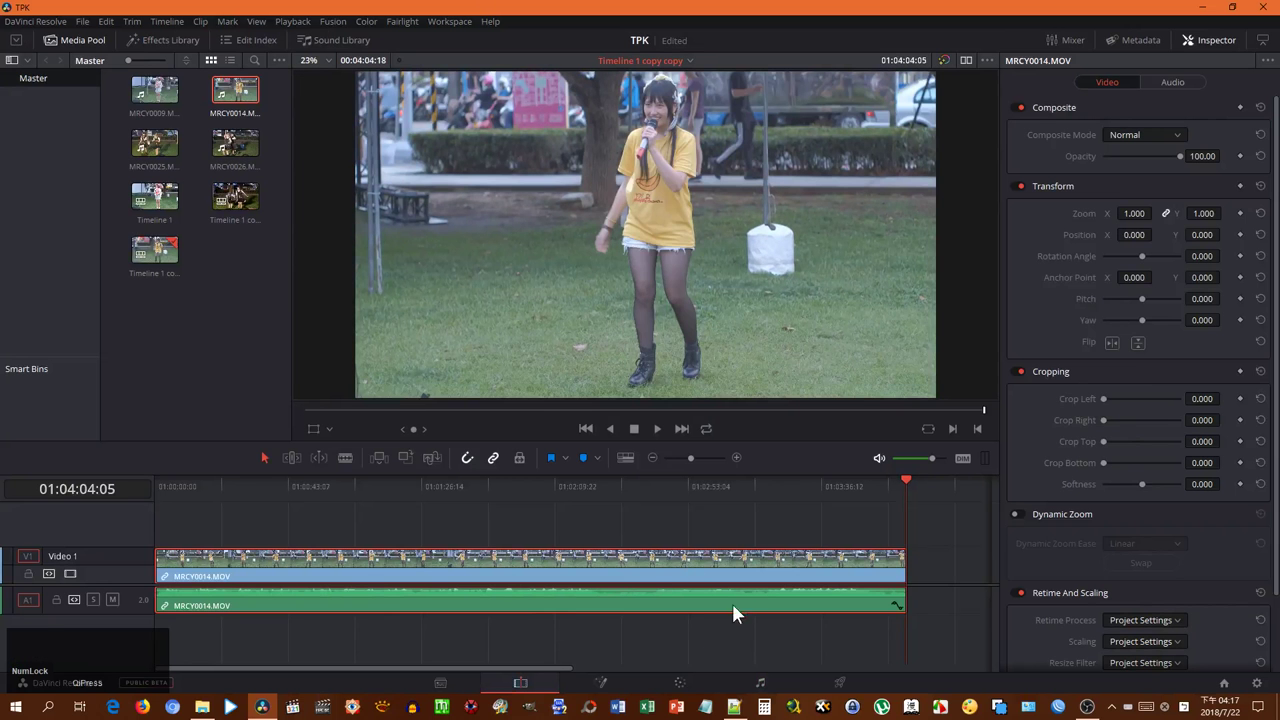
pyautogui.press('ctrl+a')
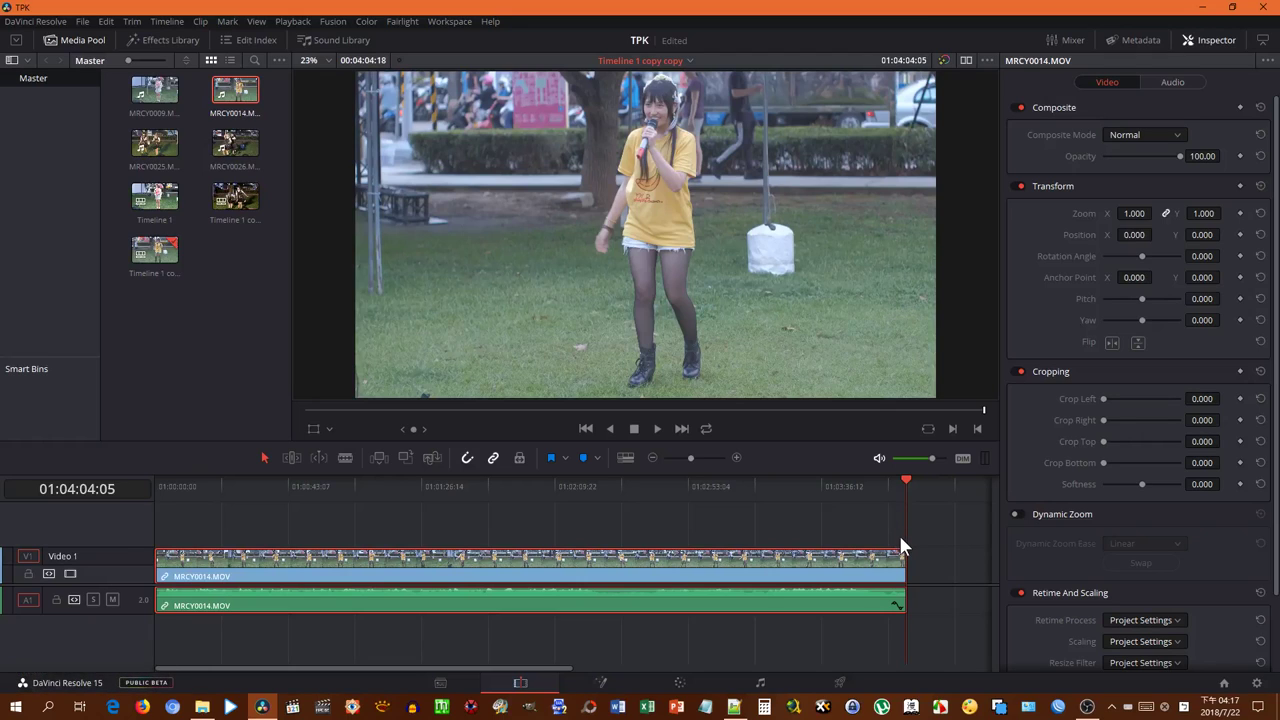
pyautogui.press('ctrl+Num_Lock')
pyautogui.press('ctrl+=')
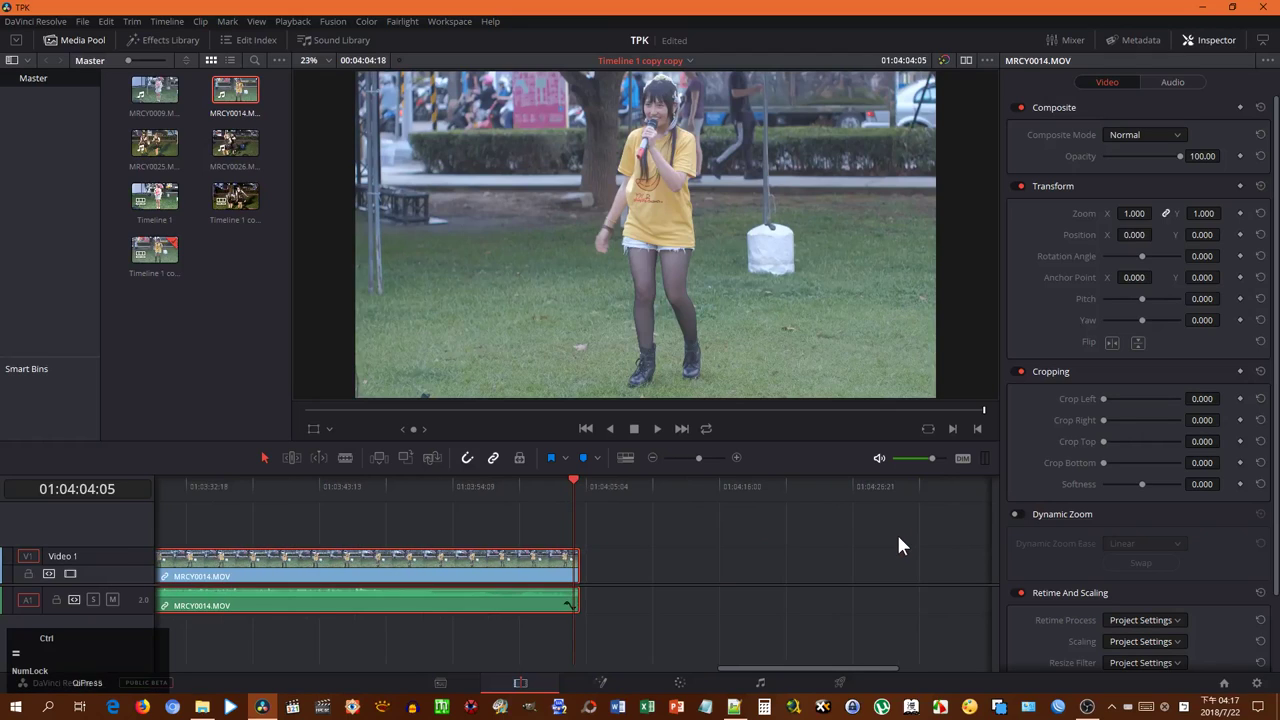
pyautogui.press('ctrl+shift+]')
pyautogui.click(931, 676)
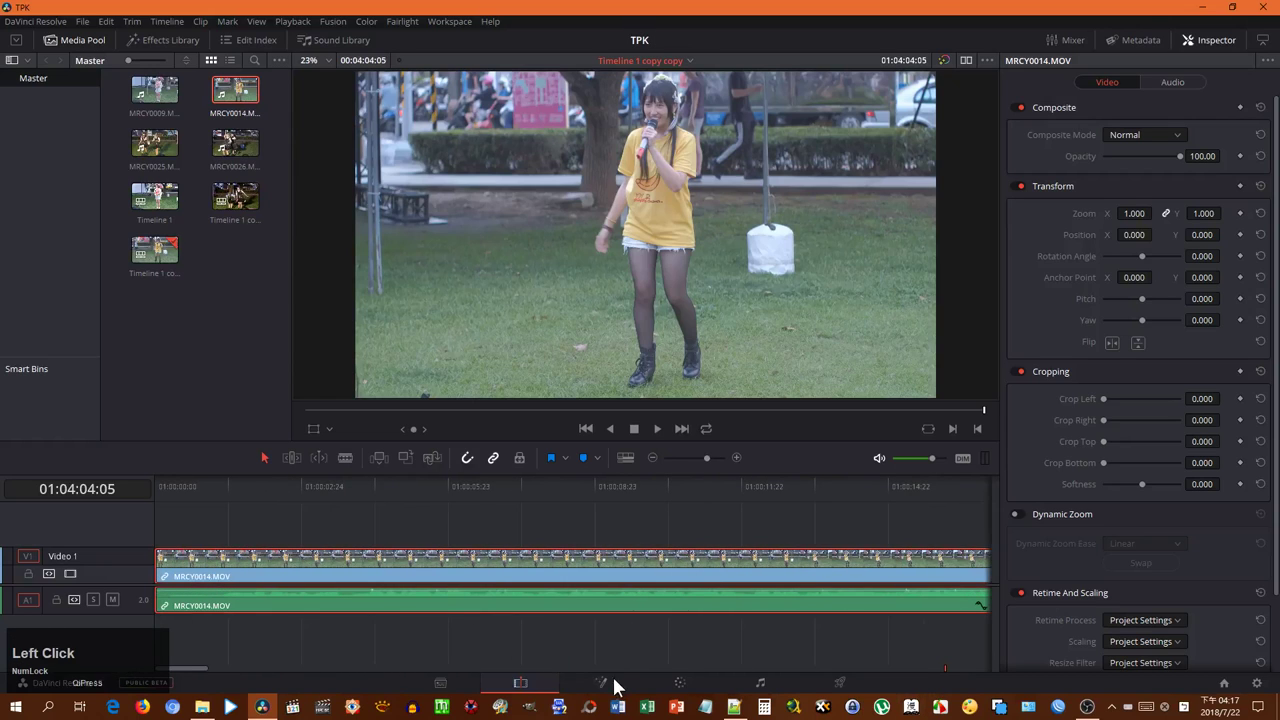
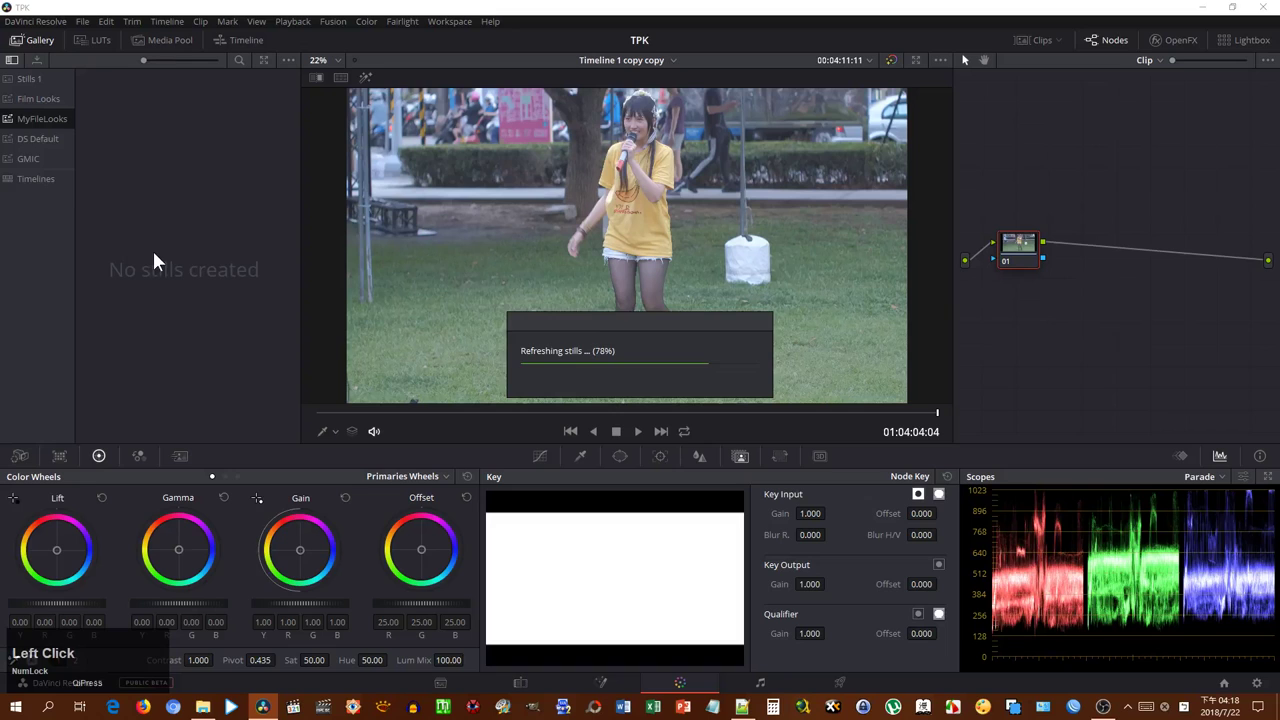
# Step: Browse the MyFileLooks stills, then apply the Timeline 1 gallery still's three-node grade to the clip
pyautogui.click(164, 259)
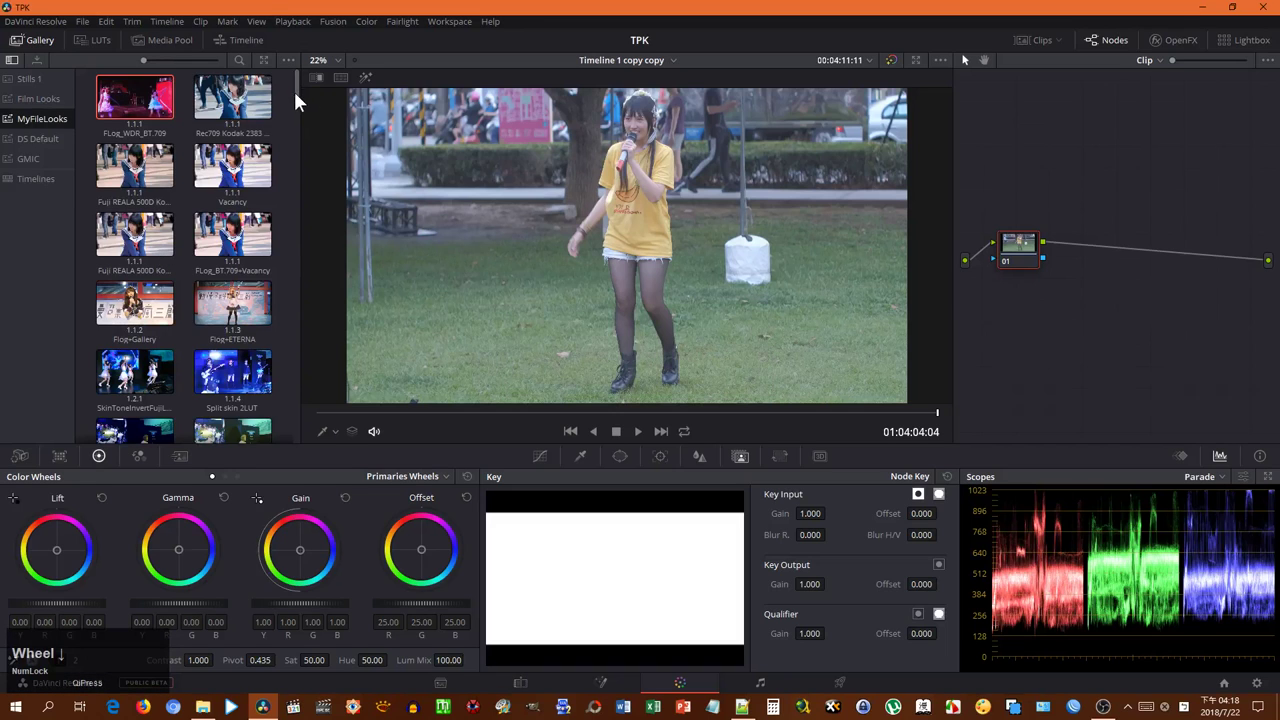
pyautogui.scroll(-3)
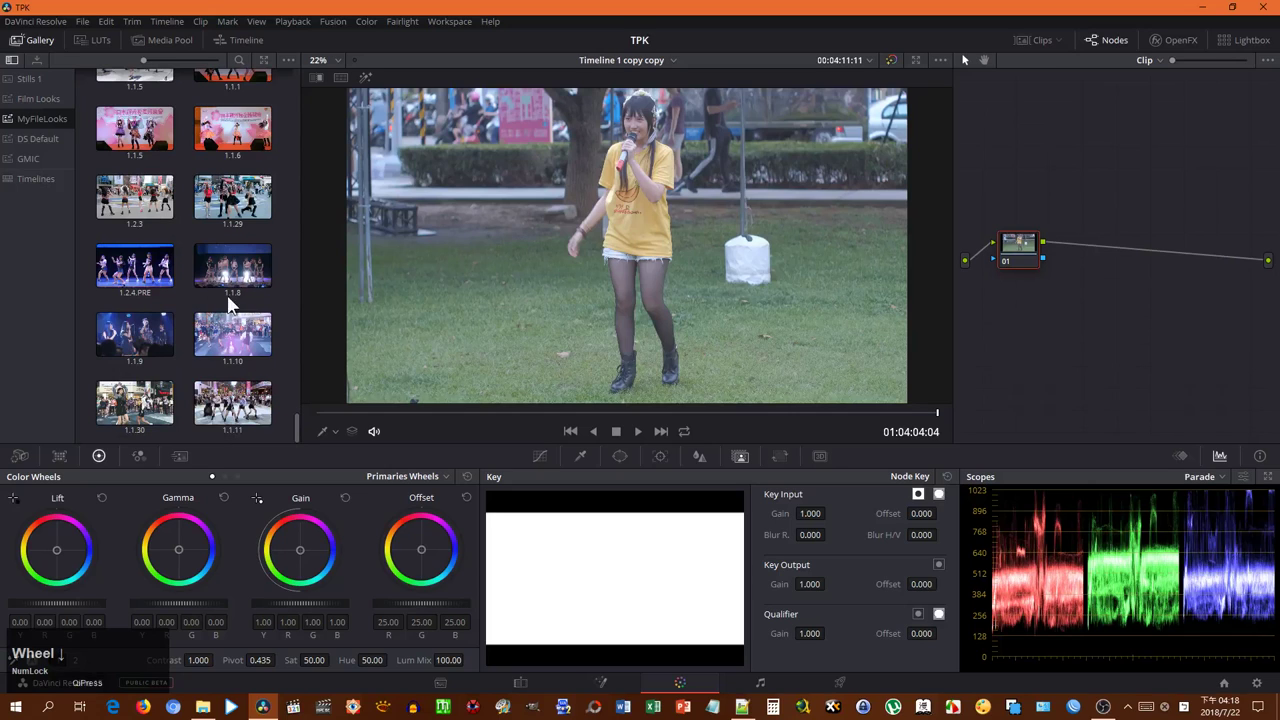
pyautogui.click(46, 185)
pyautogui.middleClick(130, 149)
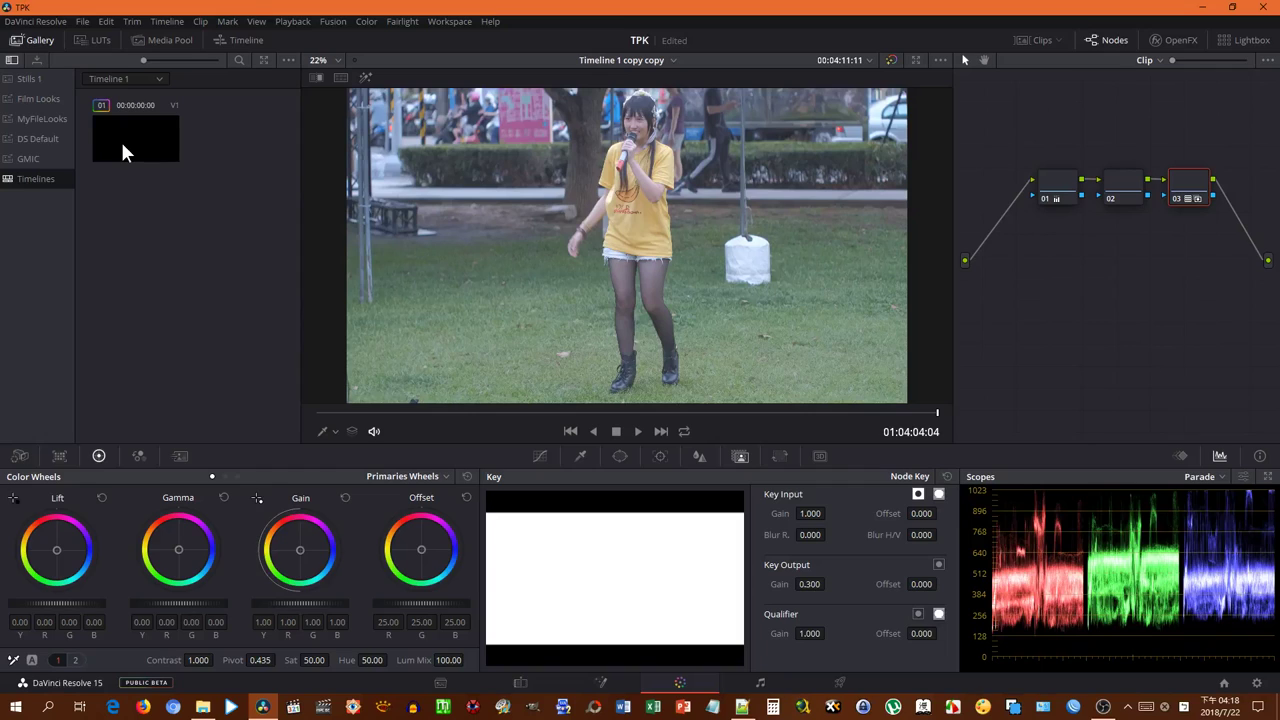
# Step: Apply the grade of clip 02 from Timeline 1 copy to the singer clip
pyautogui.click(149, 91)
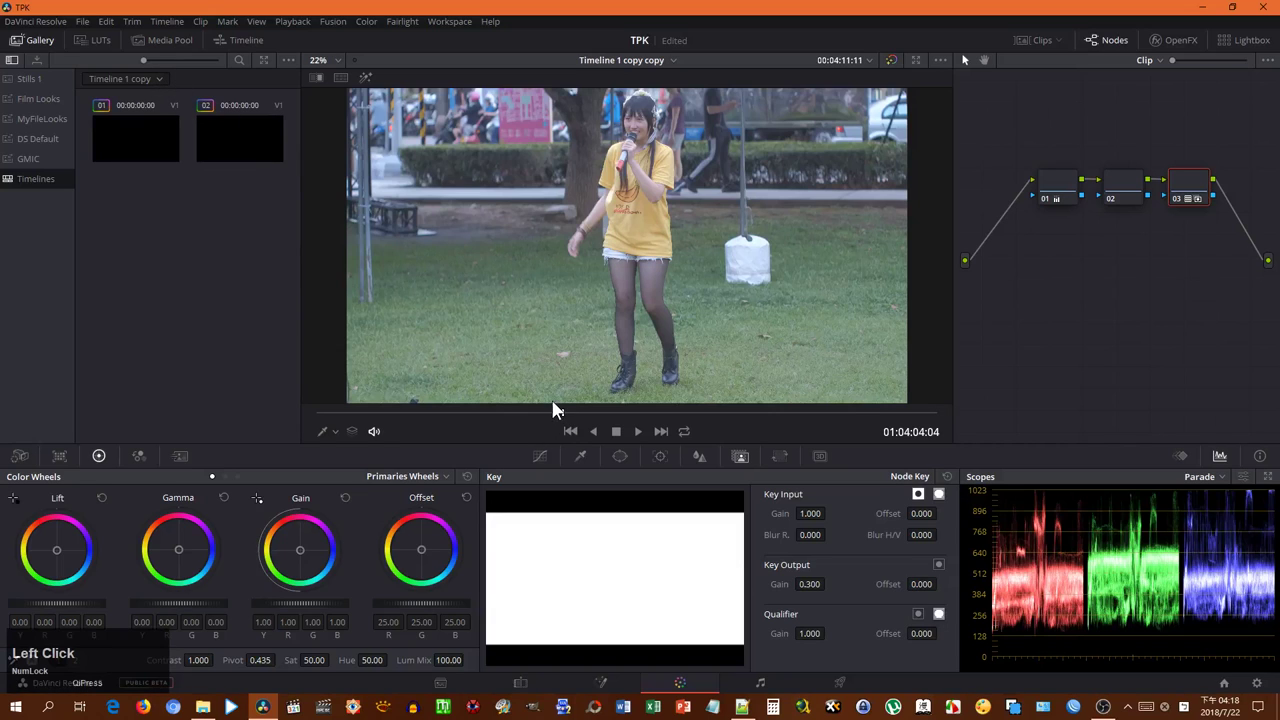
pyautogui.click(664, 308)
pyautogui.click(785, 420)
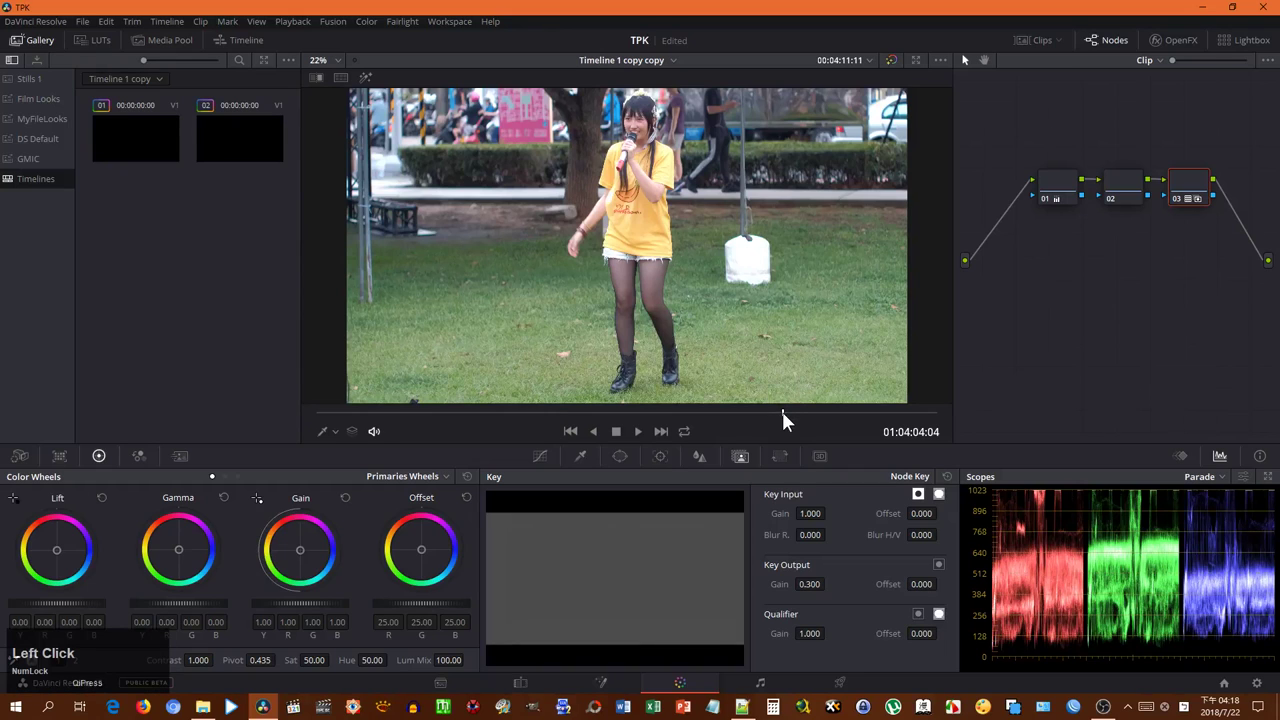
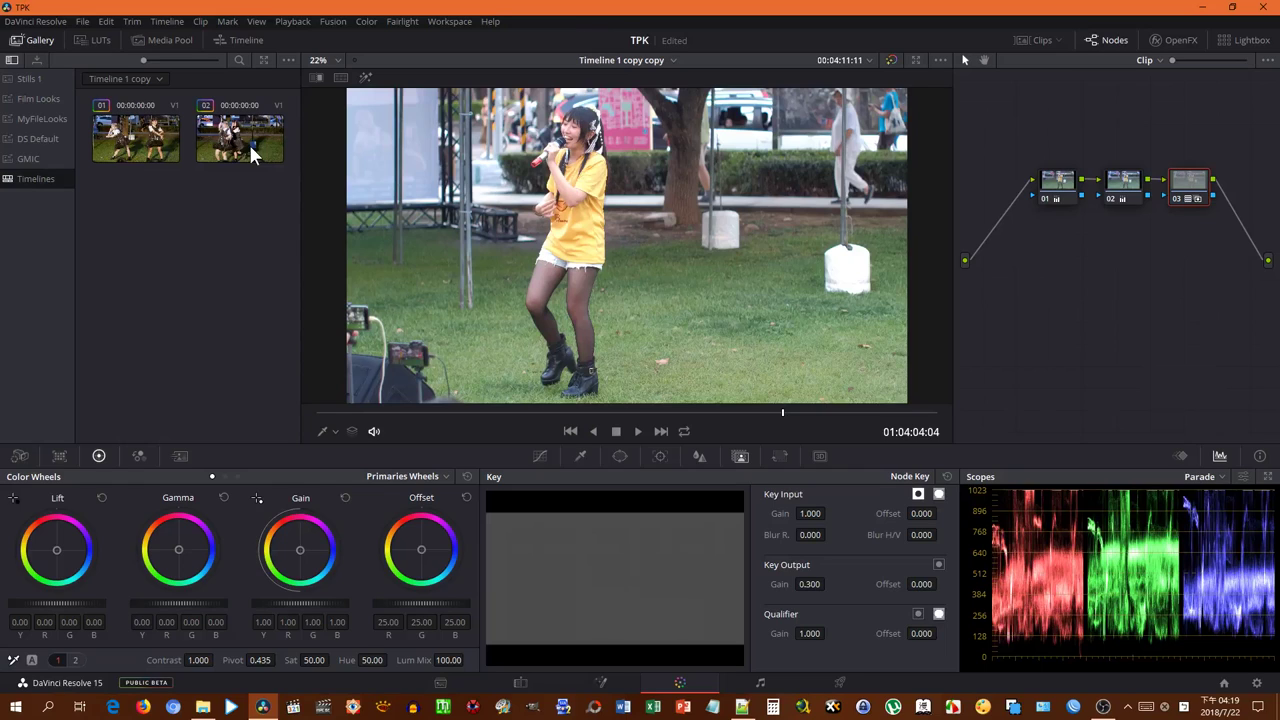
pyautogui.click(241, 152)
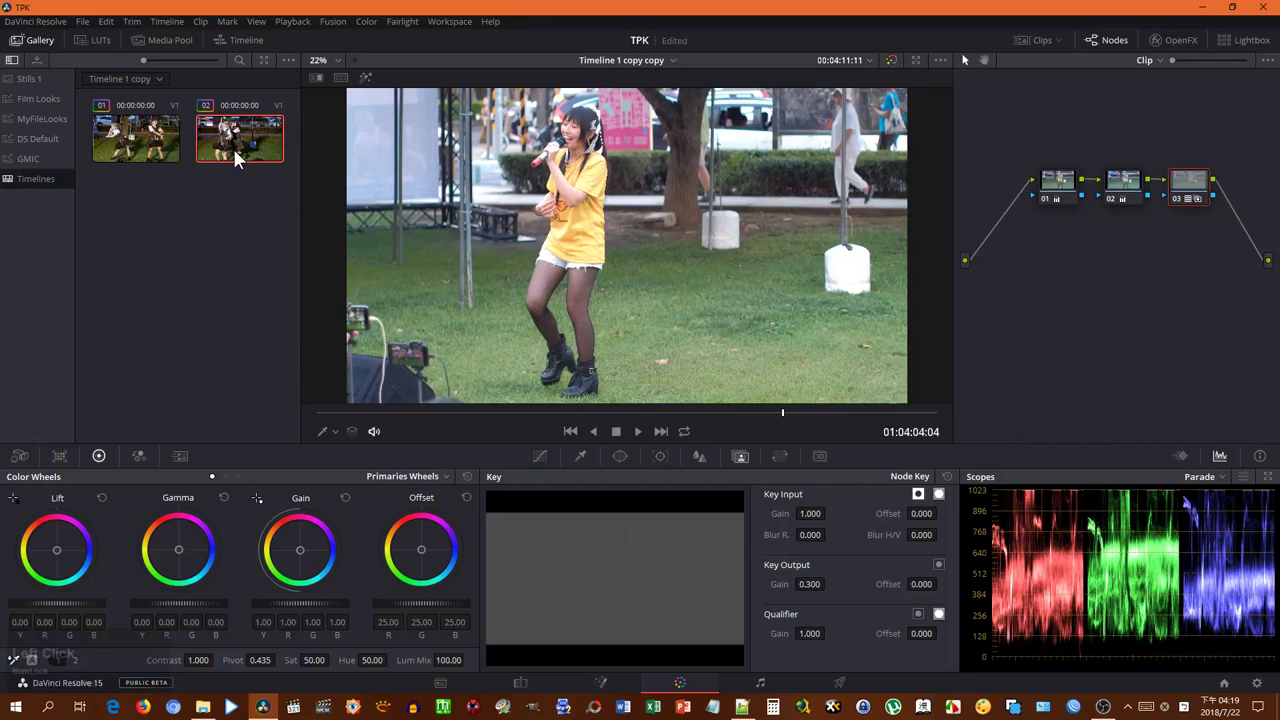
pyautogui.middleClick(236, 157)
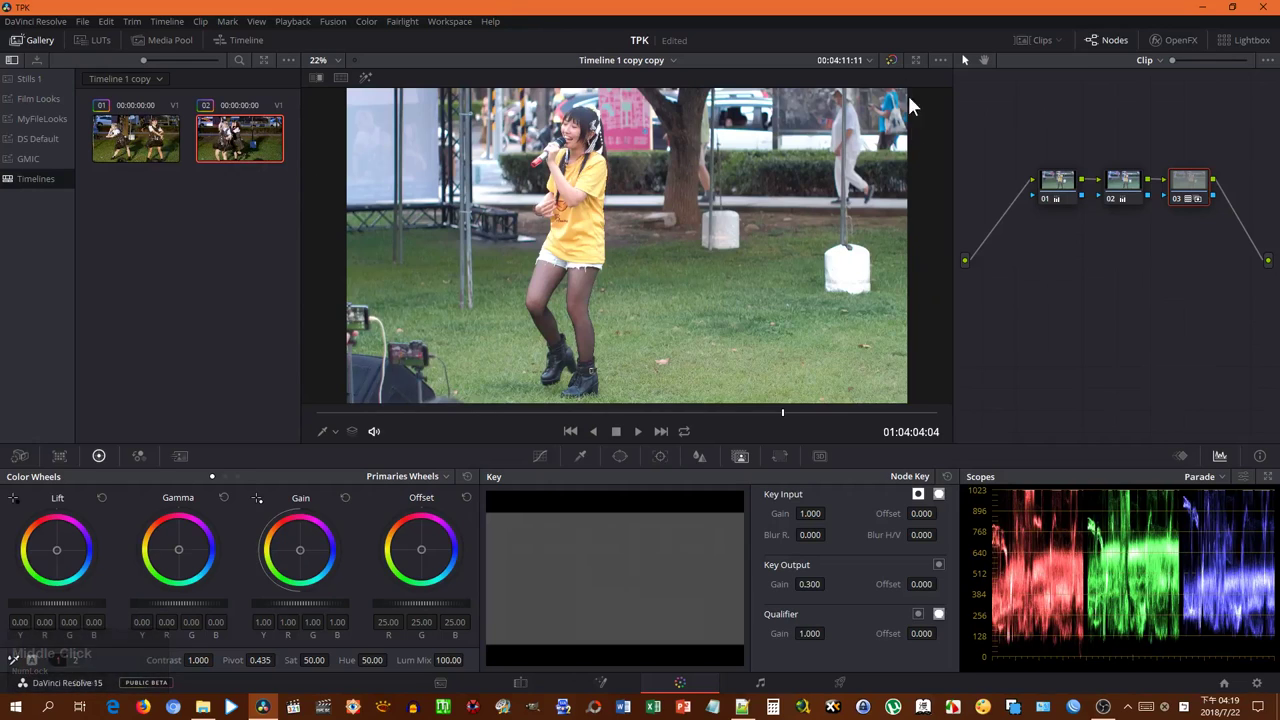
# Step: Switch the gallery back to Timeline 1 so its entry previews the singer clip
pyautogui.middleClick(898, 66)
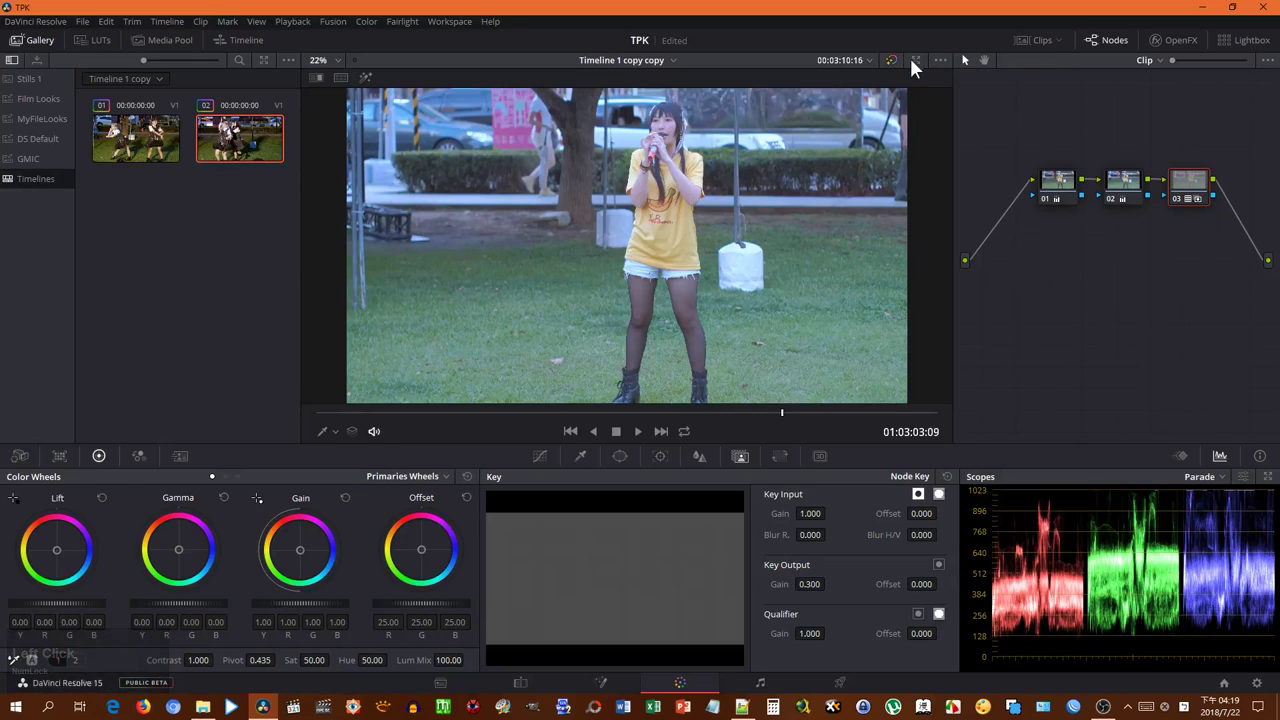
pyautogui.click(901, 67)
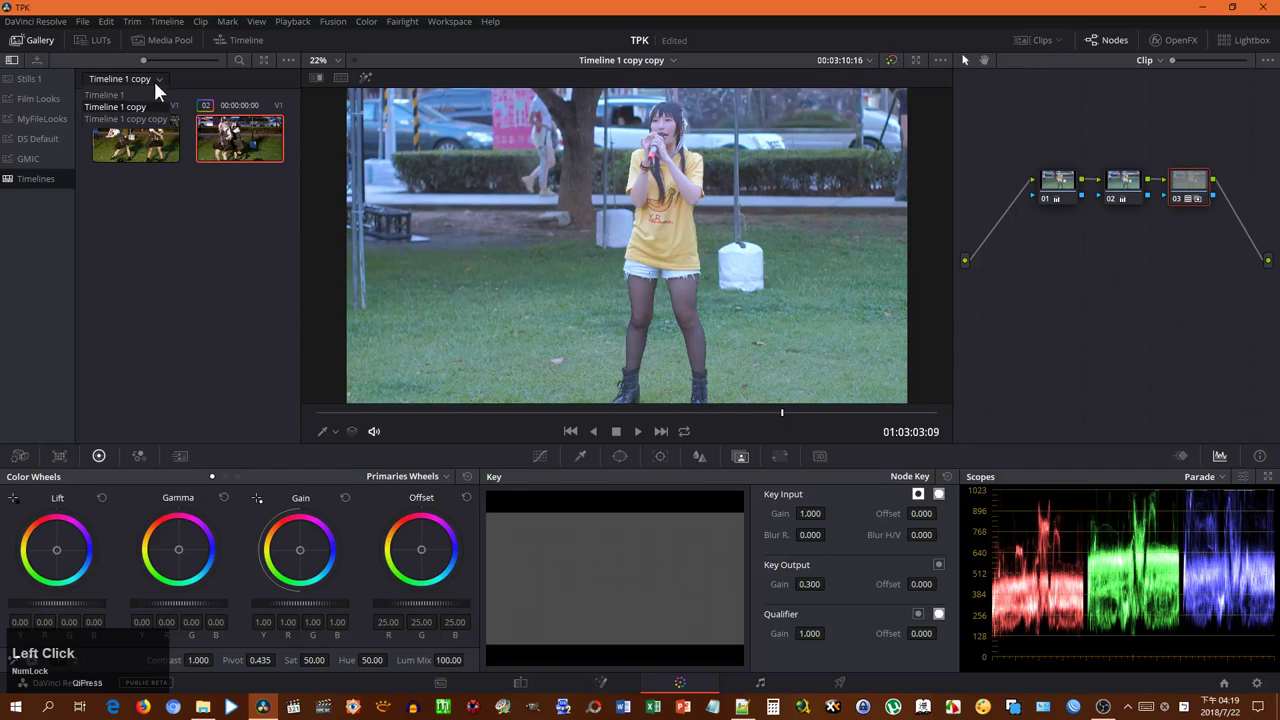
pyautogui.middleClick(163, 156)
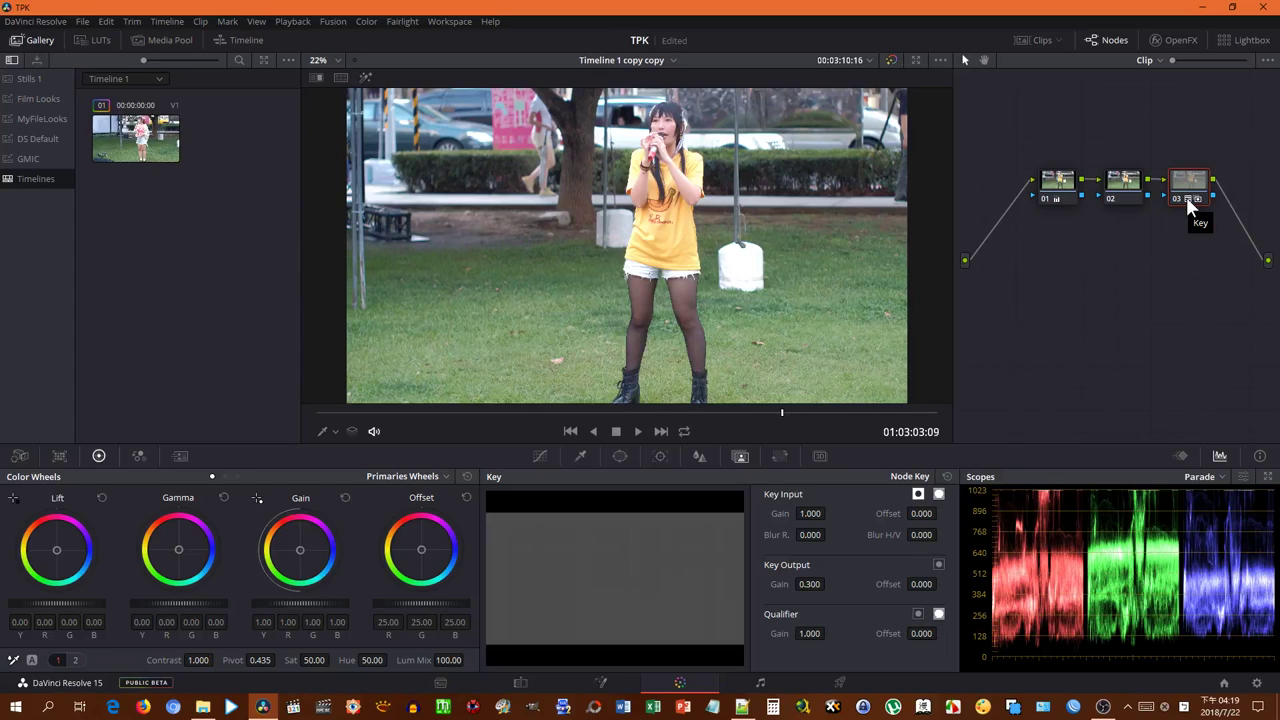
# Step: Toggle node 01 off and on to compare its gain of 1.17 against the ungraded image
pyautogui.click(1062, 198)
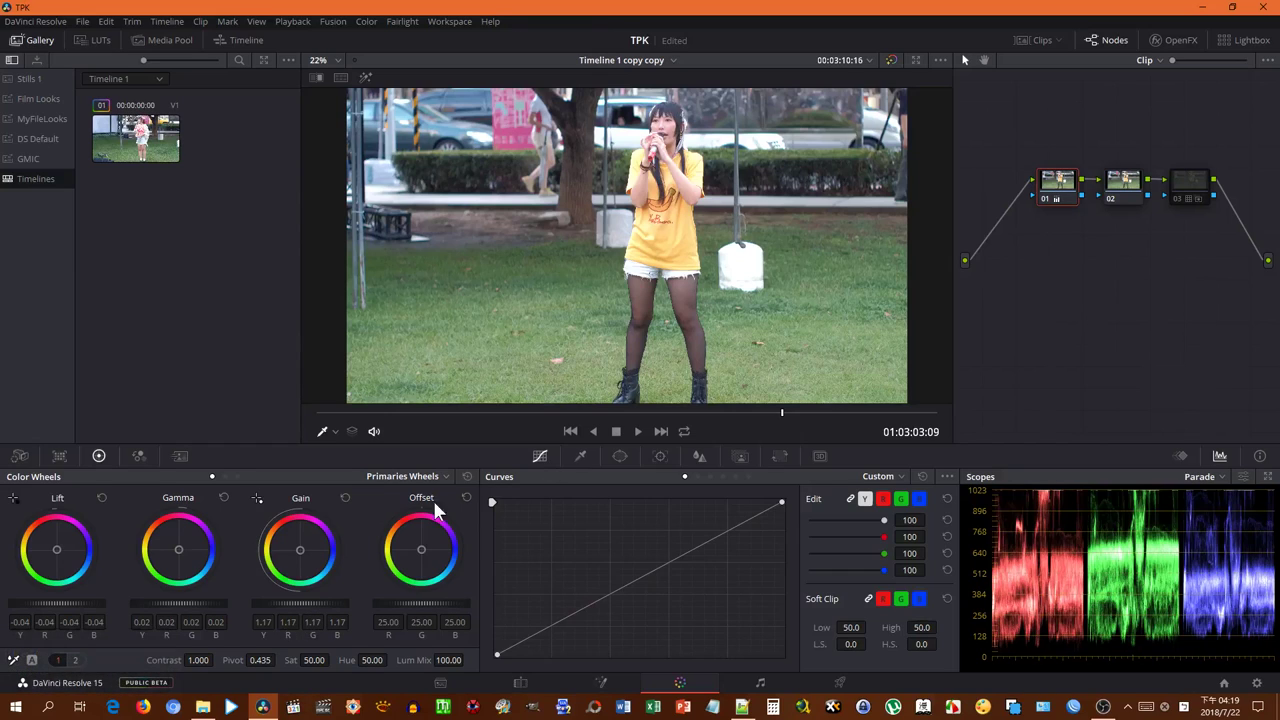
pyautogui.click(1047, 204)
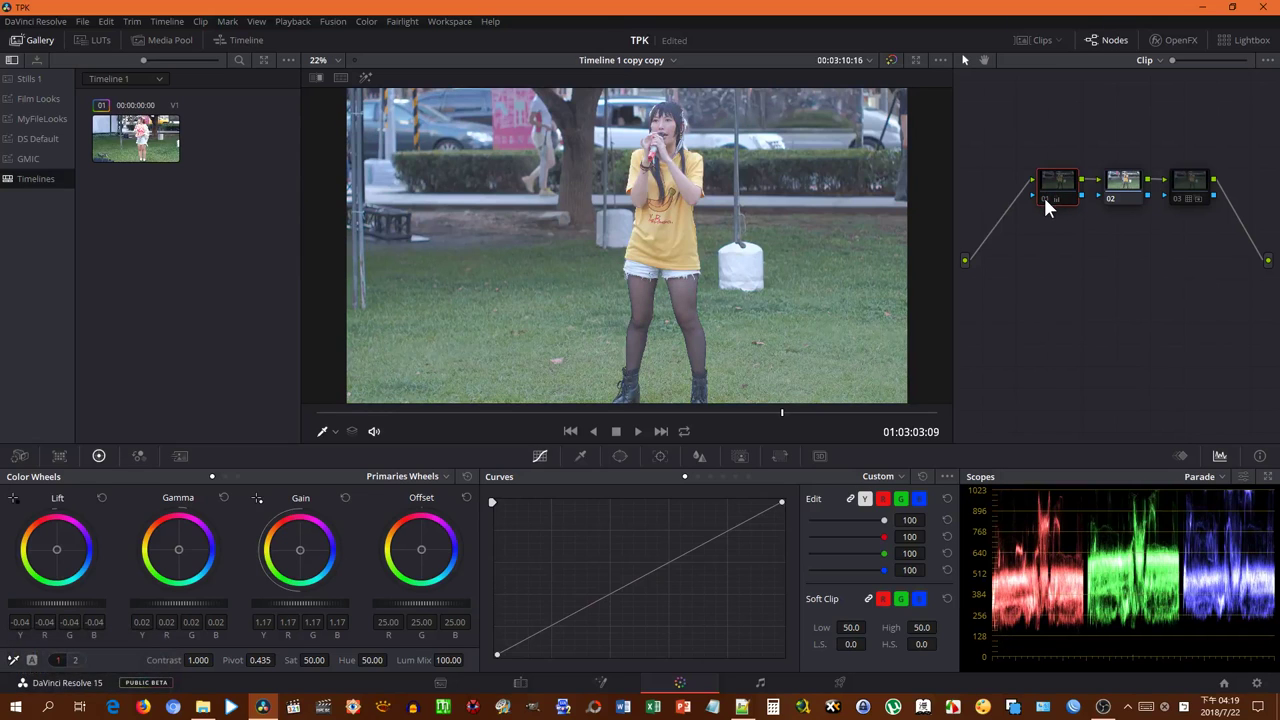
pyautogui.click(1047, 206)
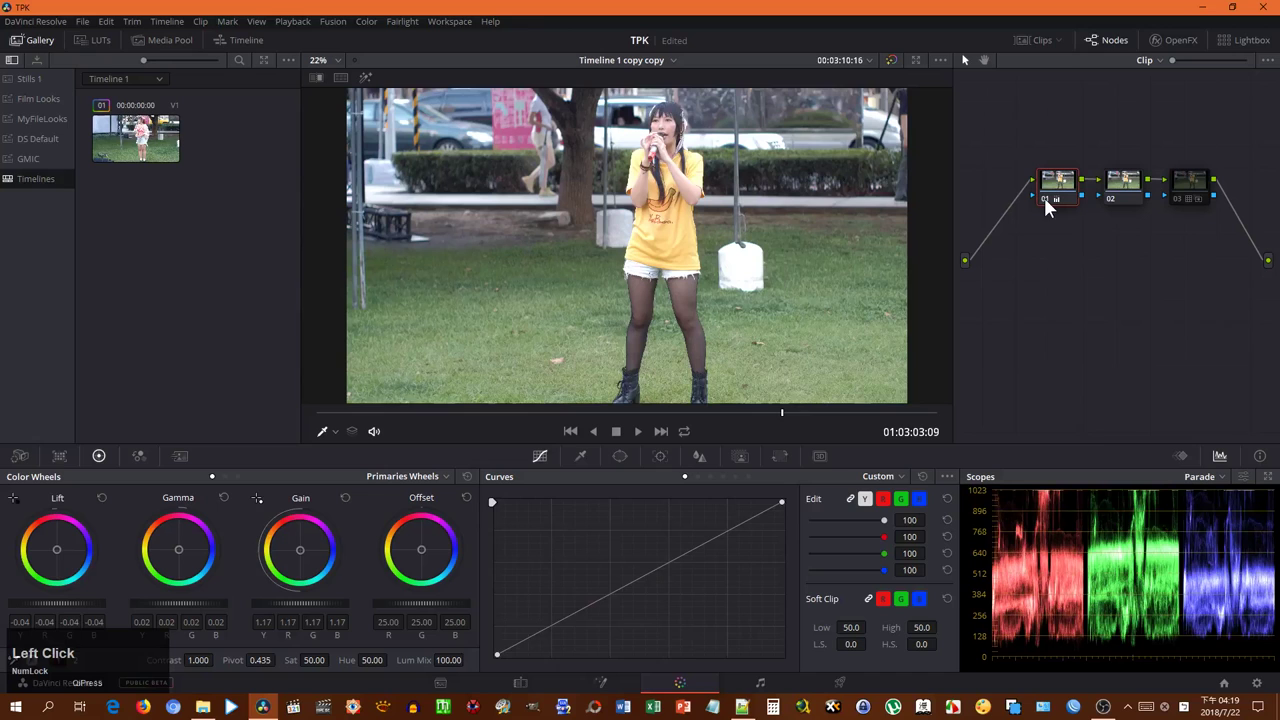
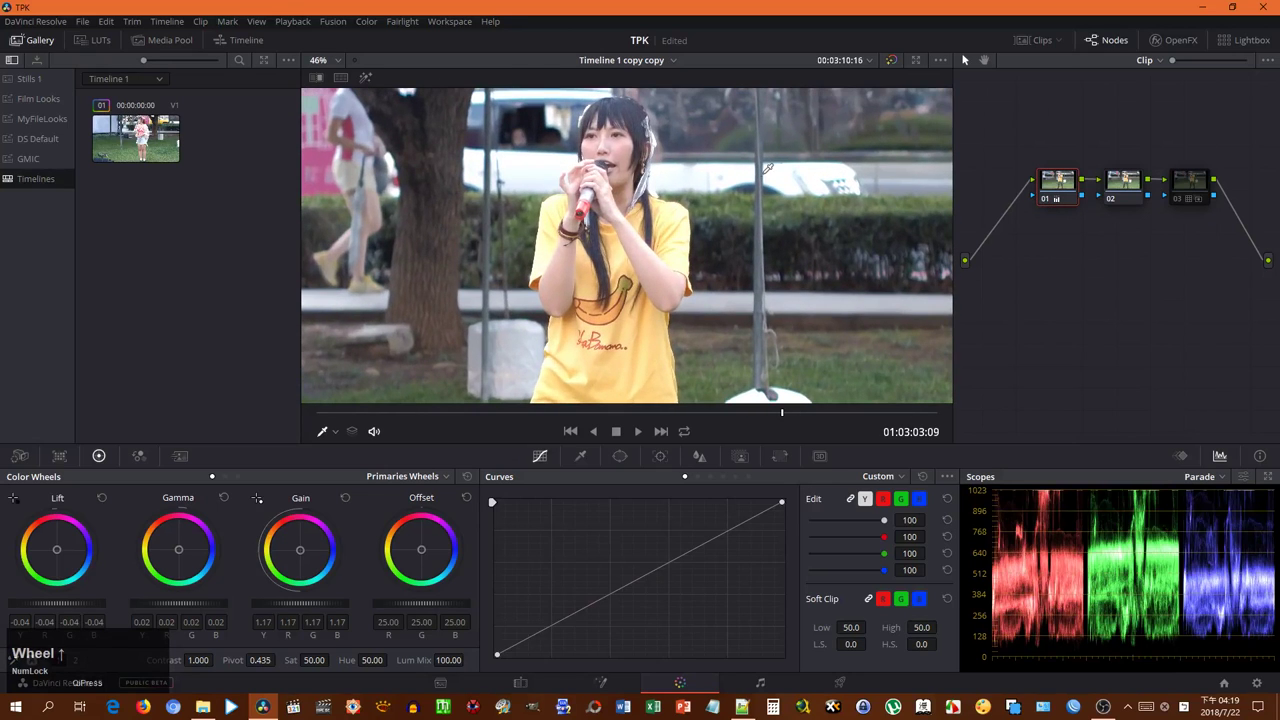
# Step: Select node 03 and move the playhead back to about 01:01:04:18
pyautogui.scroll(3)
pyautogui.click(1185, 203)
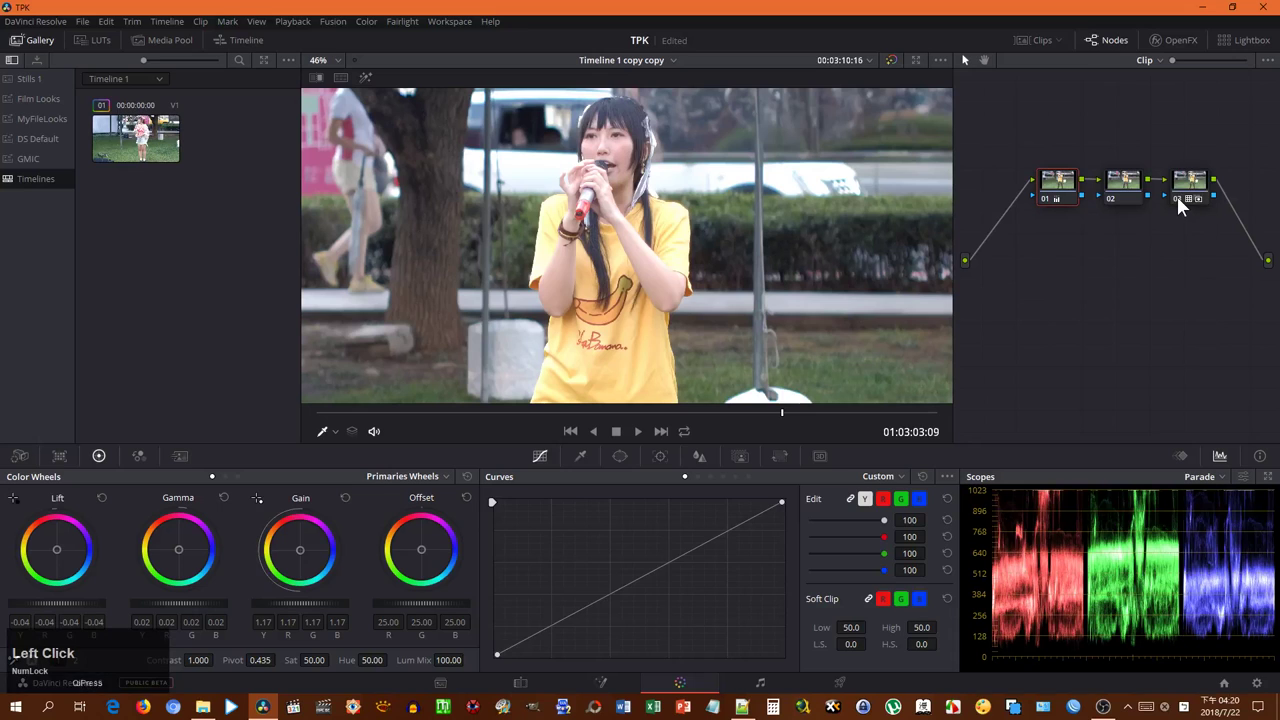
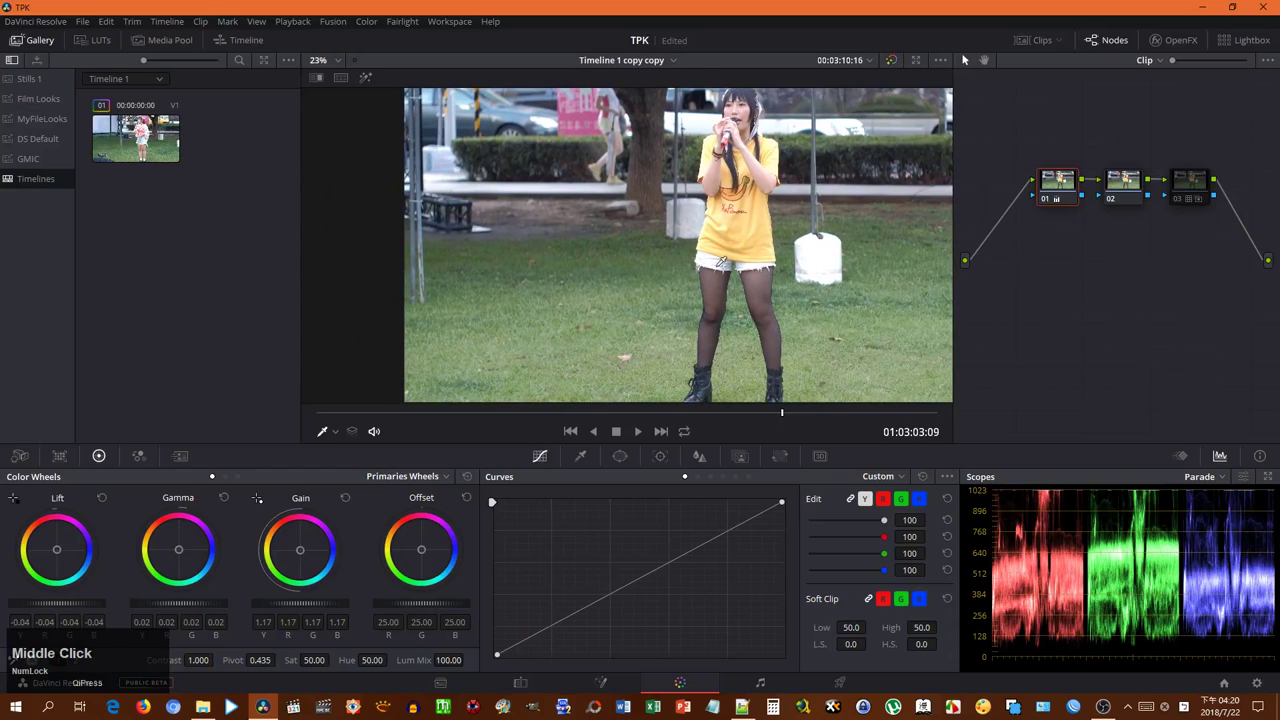
pyautogui.click(488, 417)
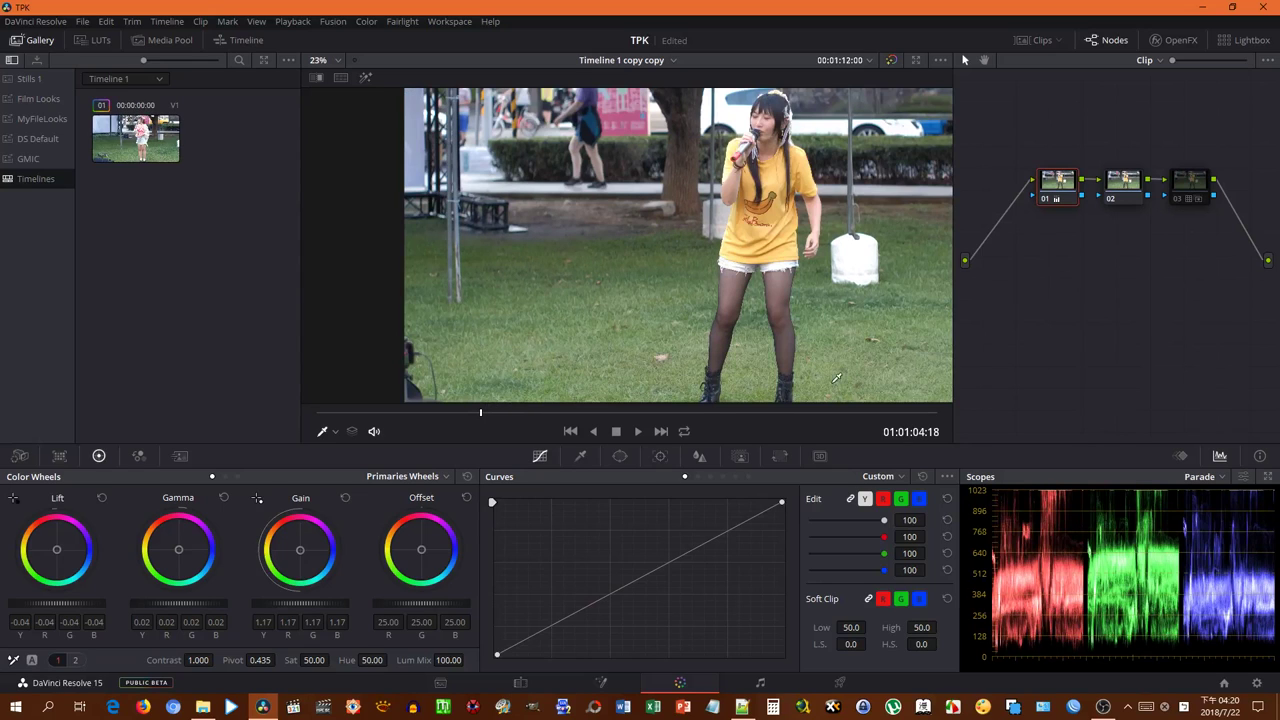
# Step: Set node 01's gain to 1.15 after undoing a reset, and reveal shadows -42.50 and highlights 24.00
pyautogui.click(345, 504)
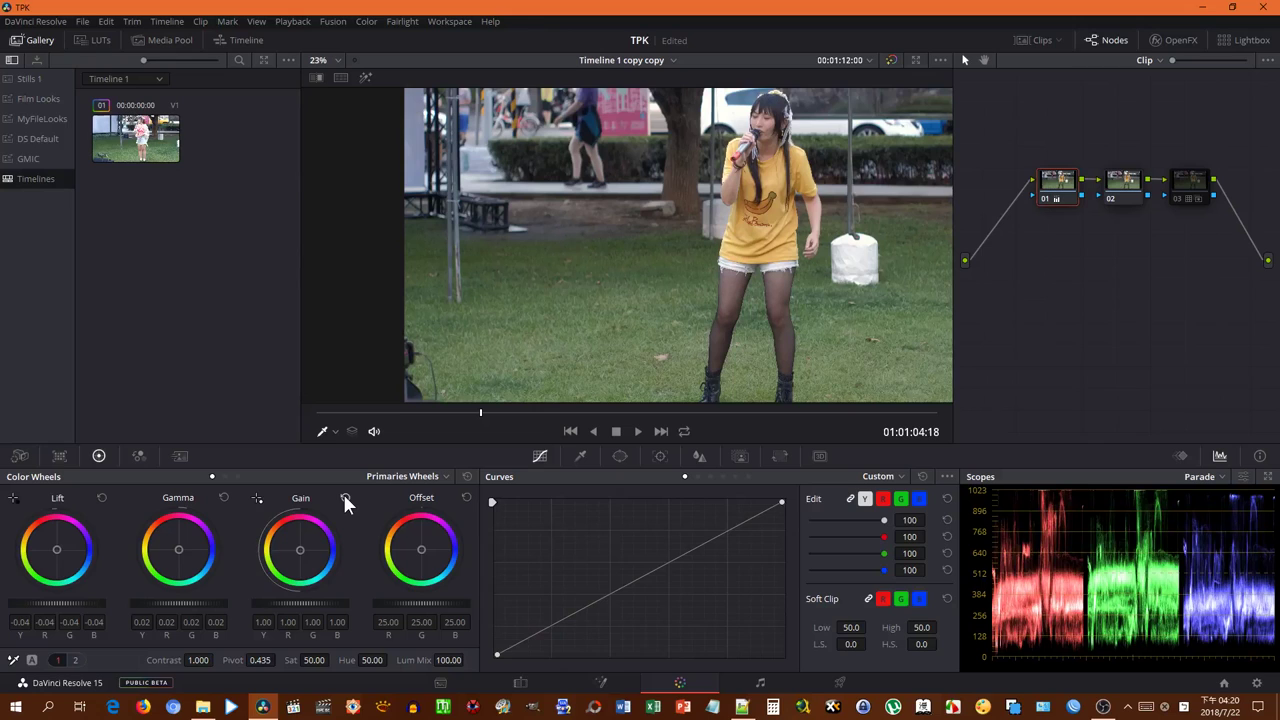
pyautogui.press('ctrl+Num_Lock')
pyautogui.press('z')
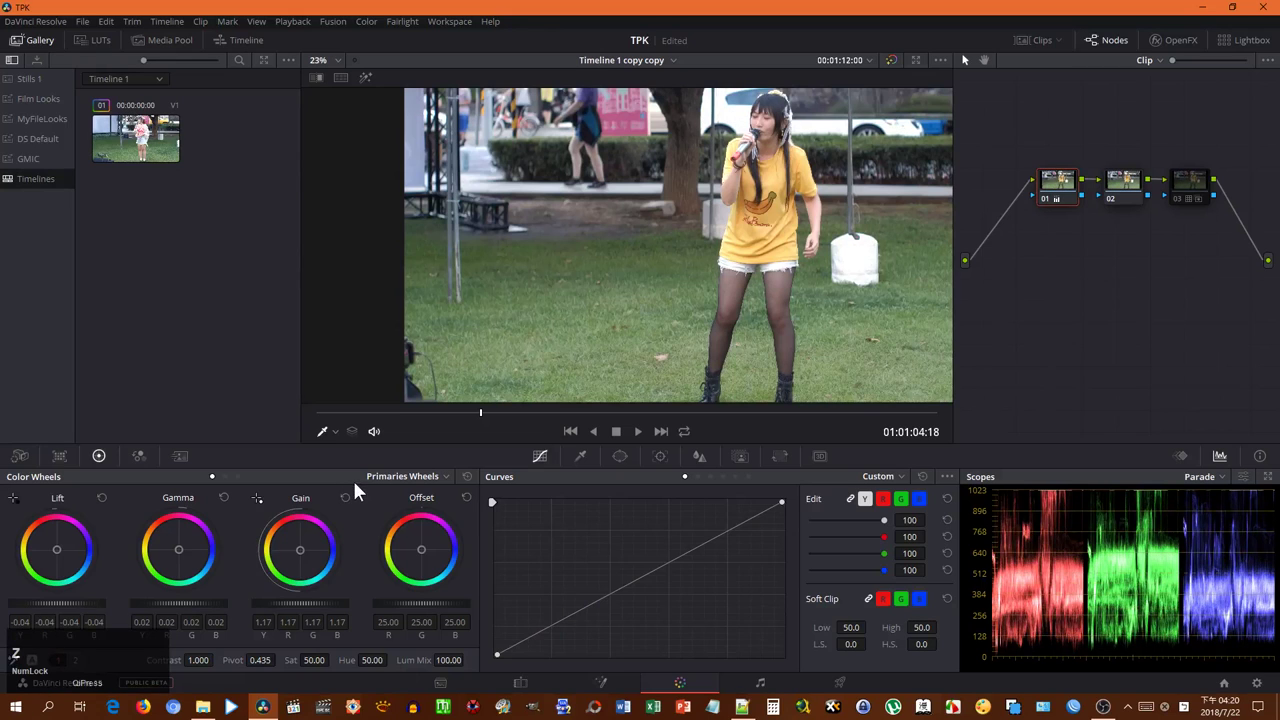
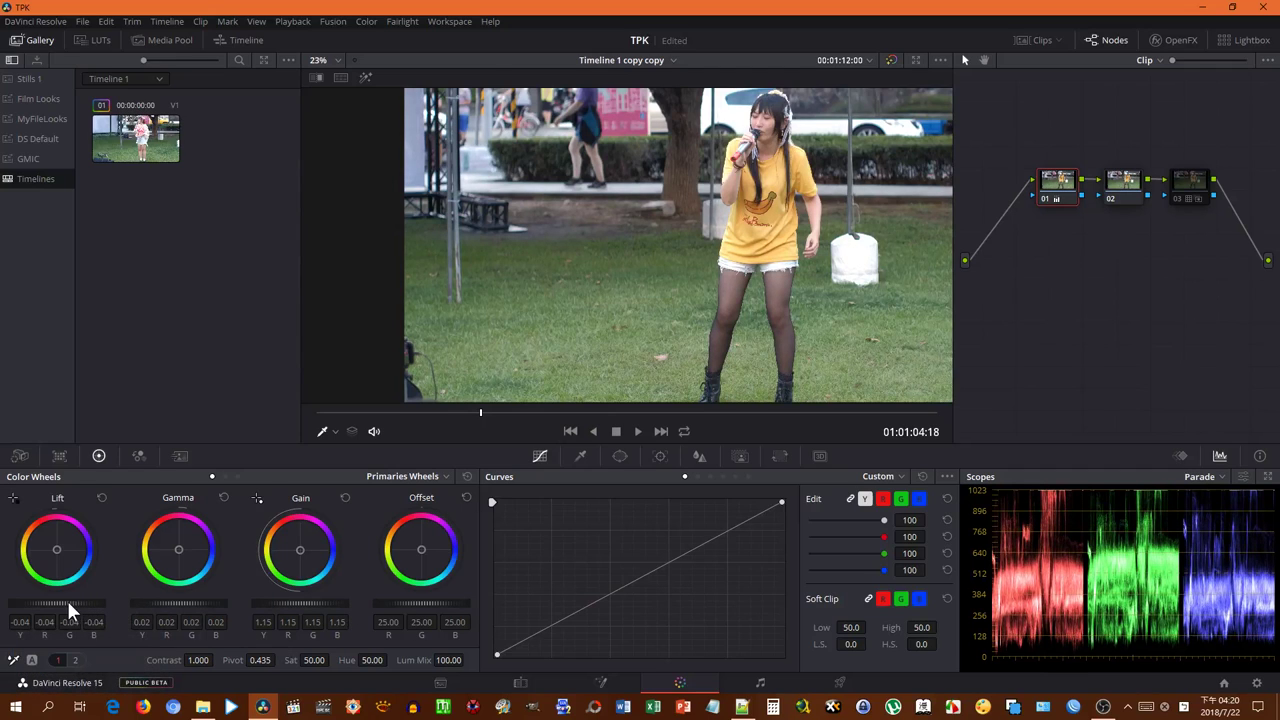
pyautogui.click(68, 609)
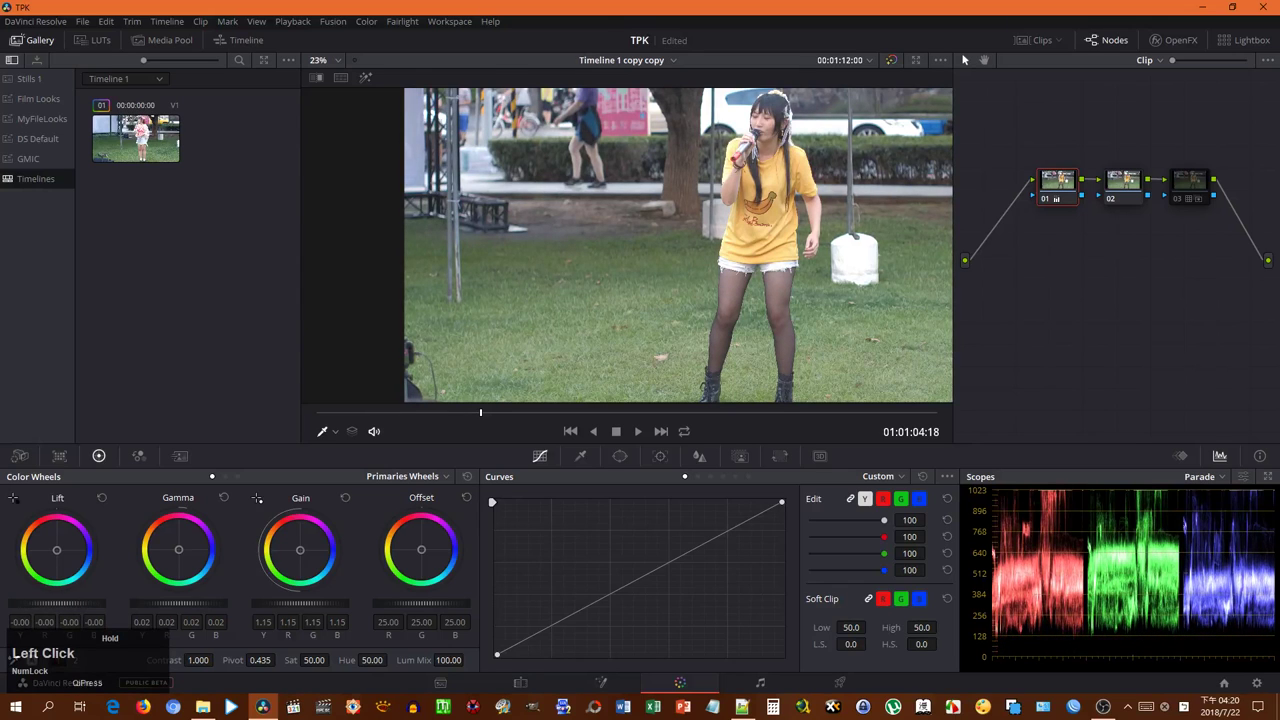
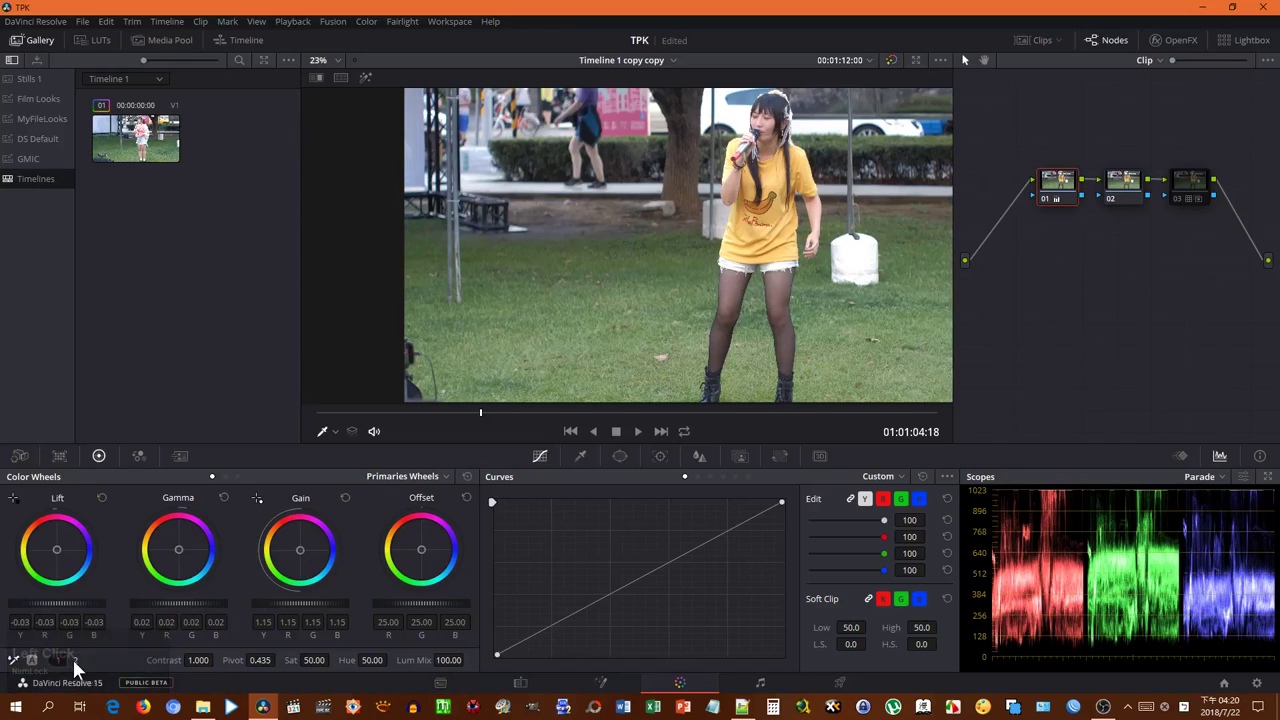
pyautogui.click(77, 671)
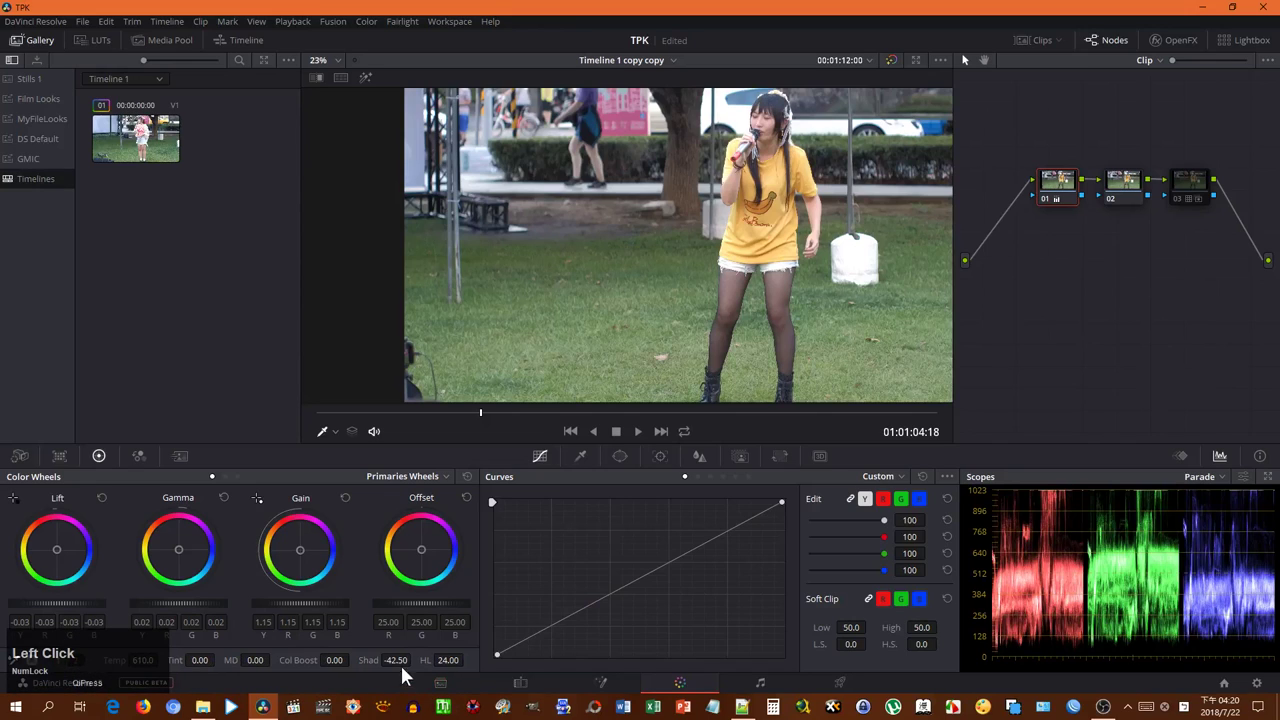
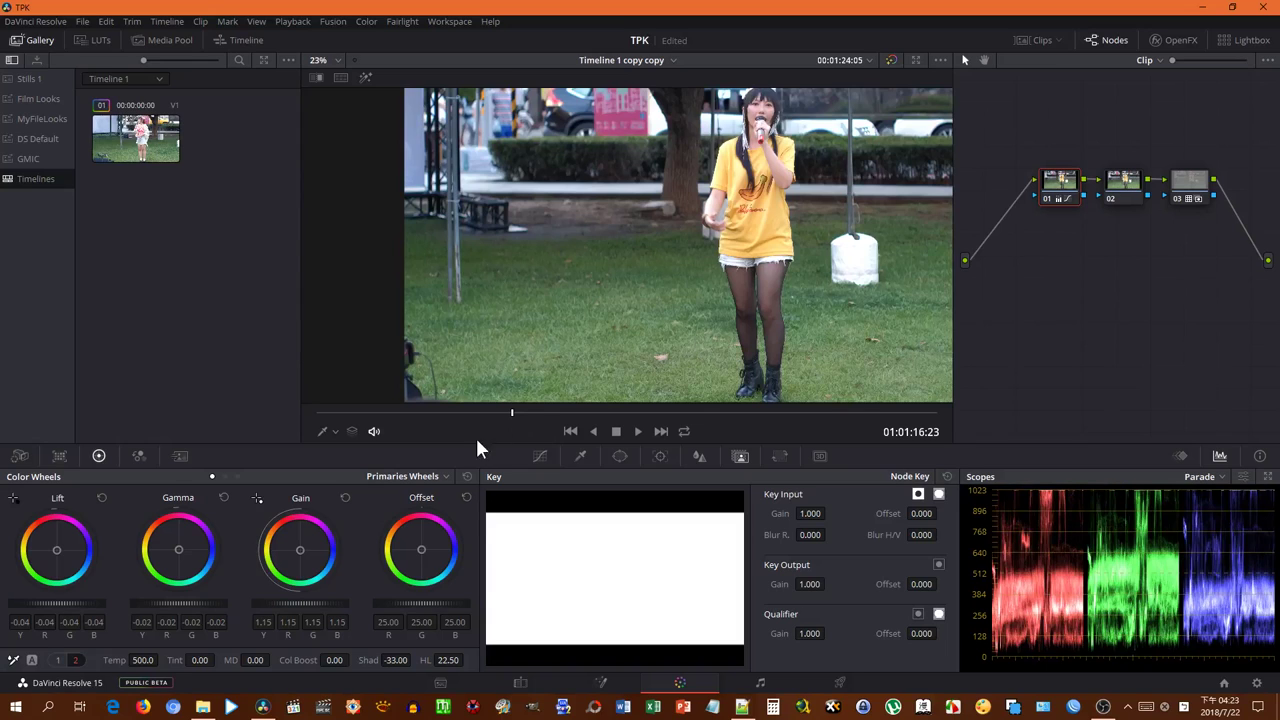
# Step: Add two midtone control points to node 02's custom curve in the Curves palette
pyautogui.click(546, 464)
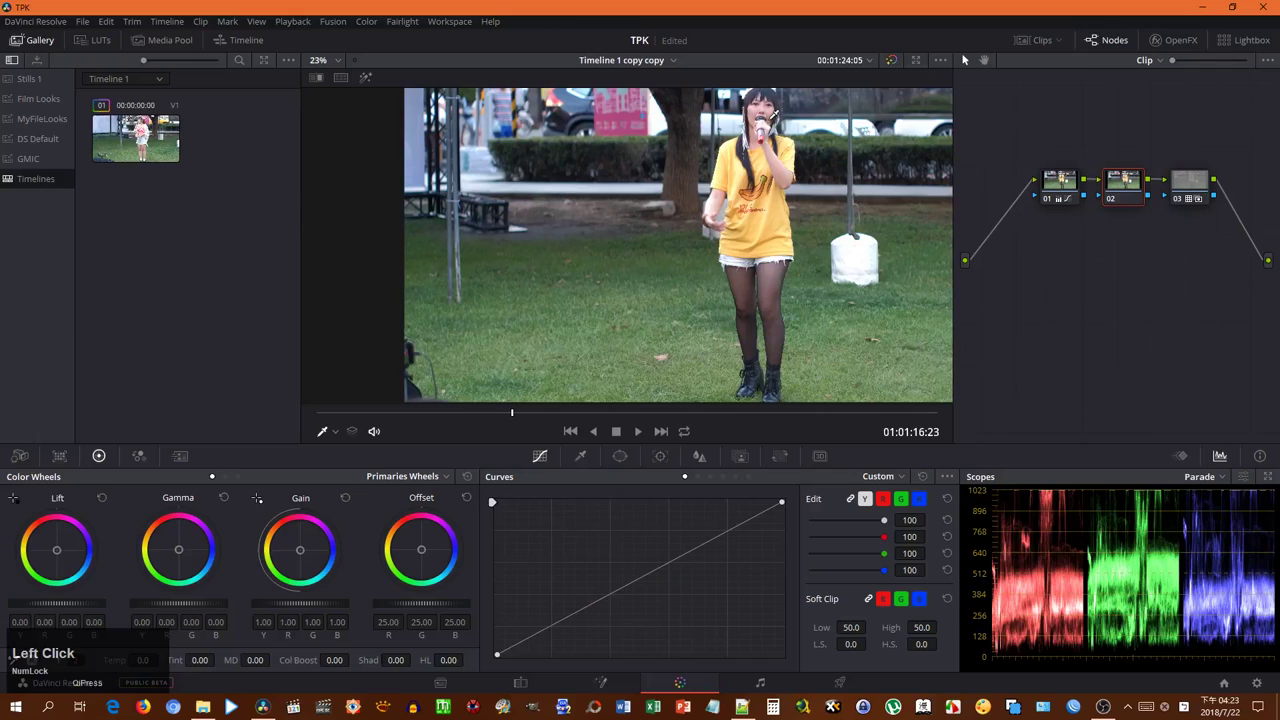
pyautogui.rightClick(737, 535)
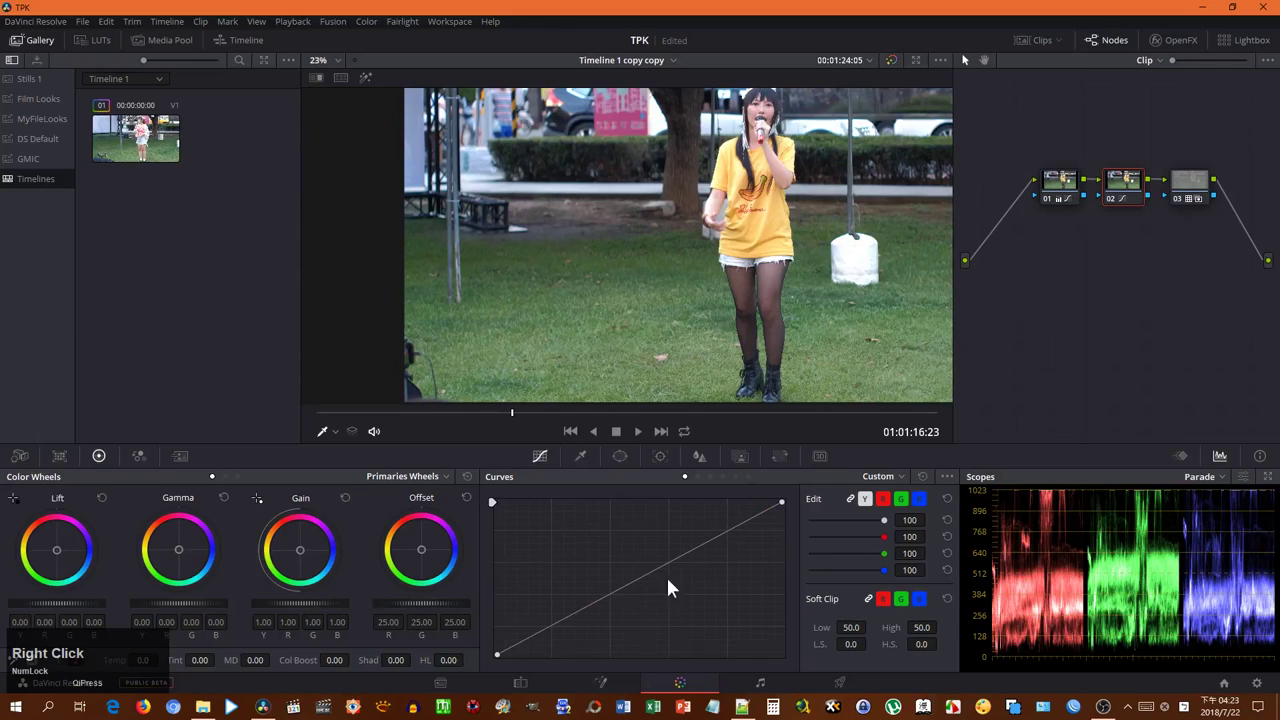
pyautogui.click(876, 506)
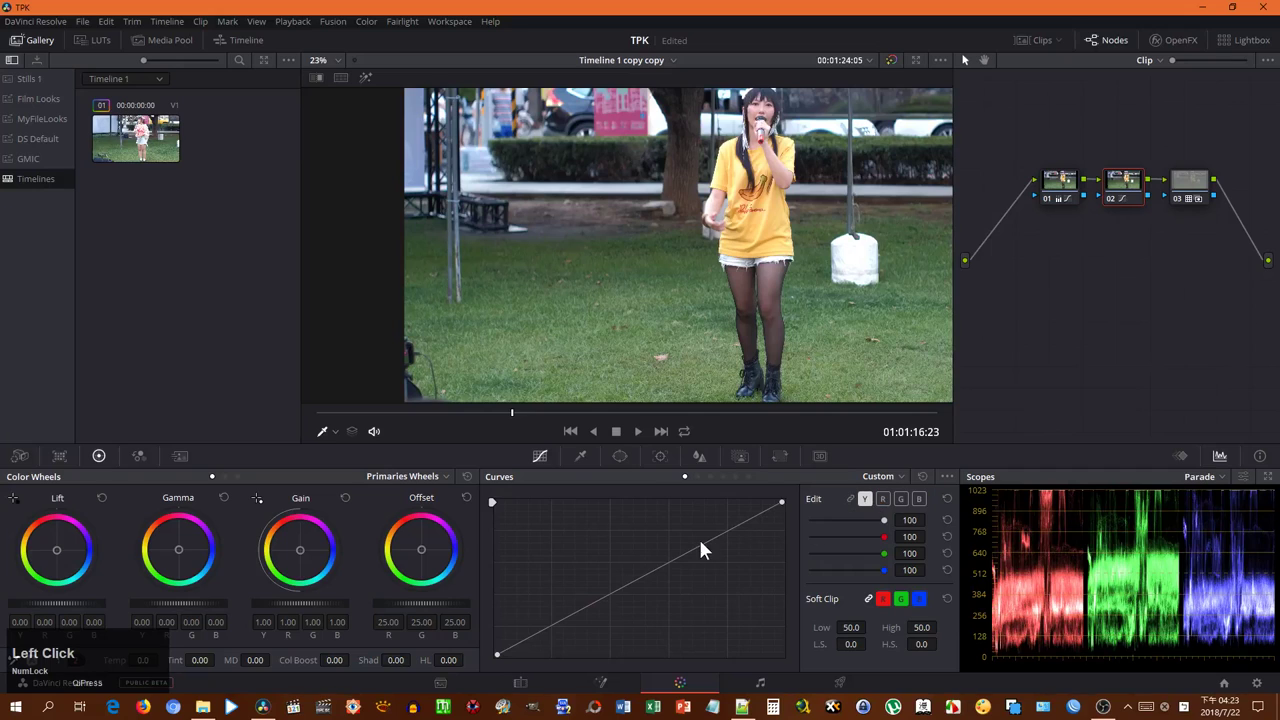
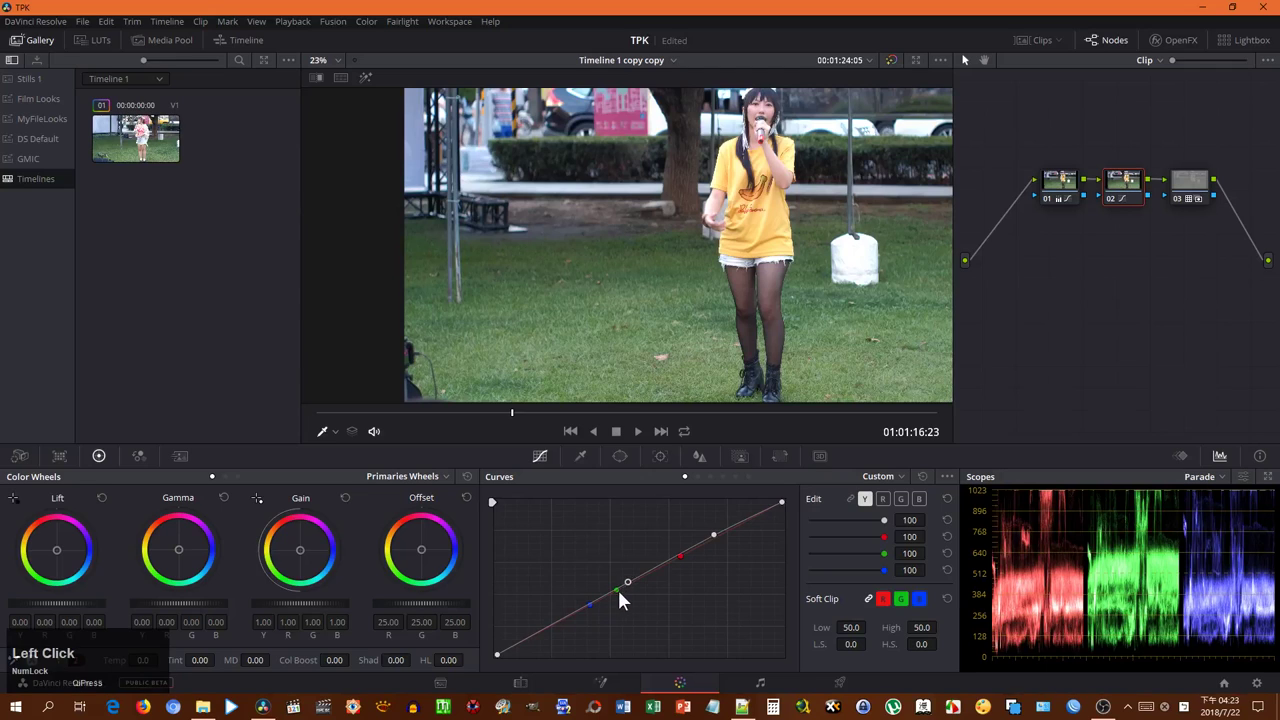
pyautogui.rightClick(621, 598)
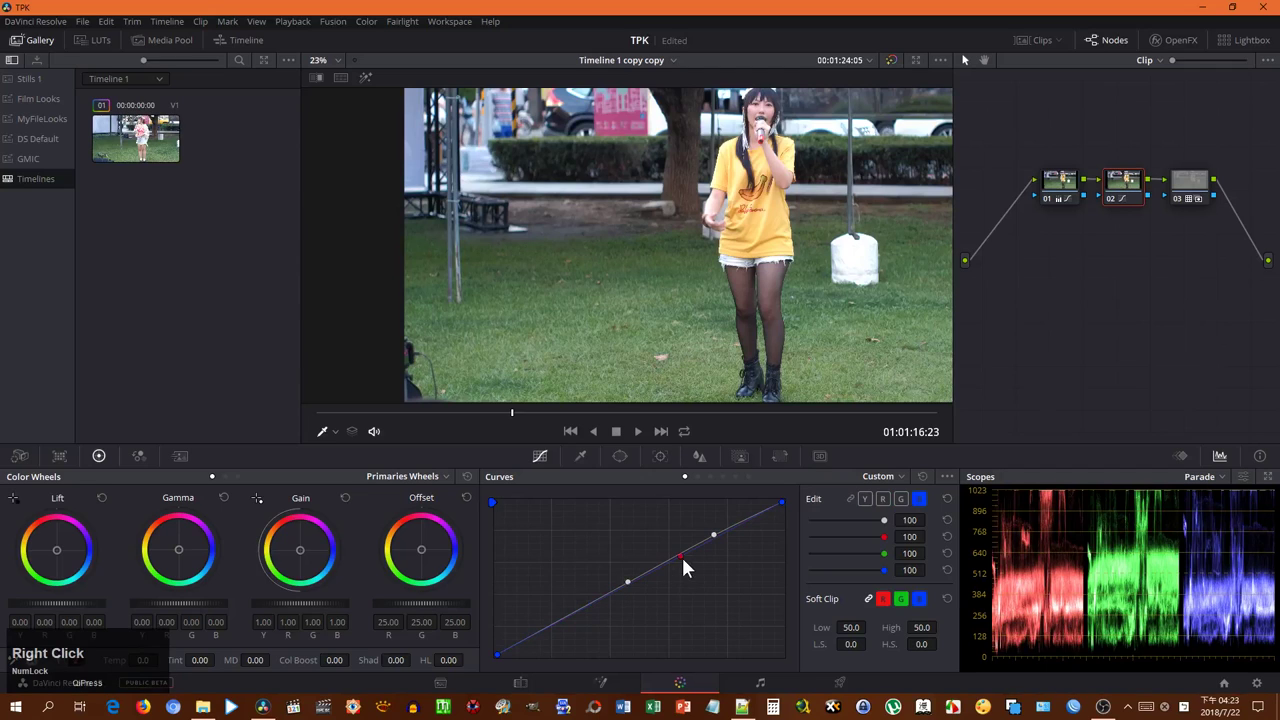
pyautogui.click(633, 593)
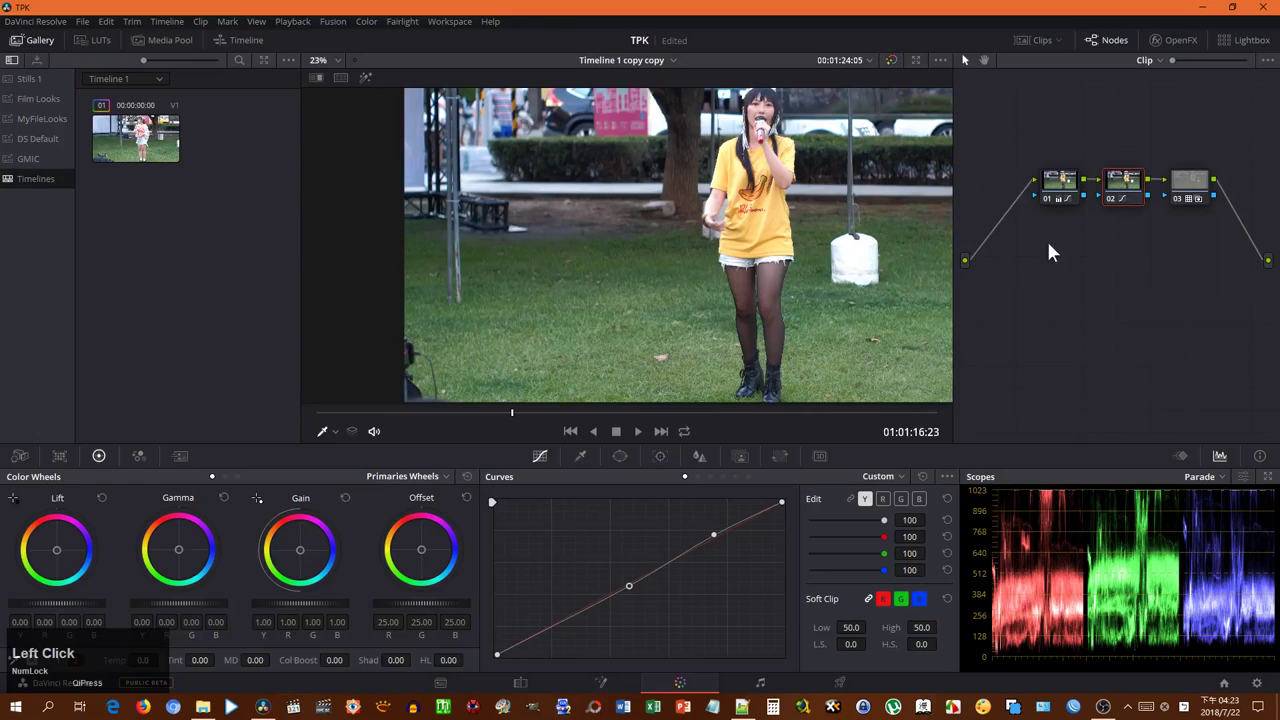
pyautogui.click(1111, 204)
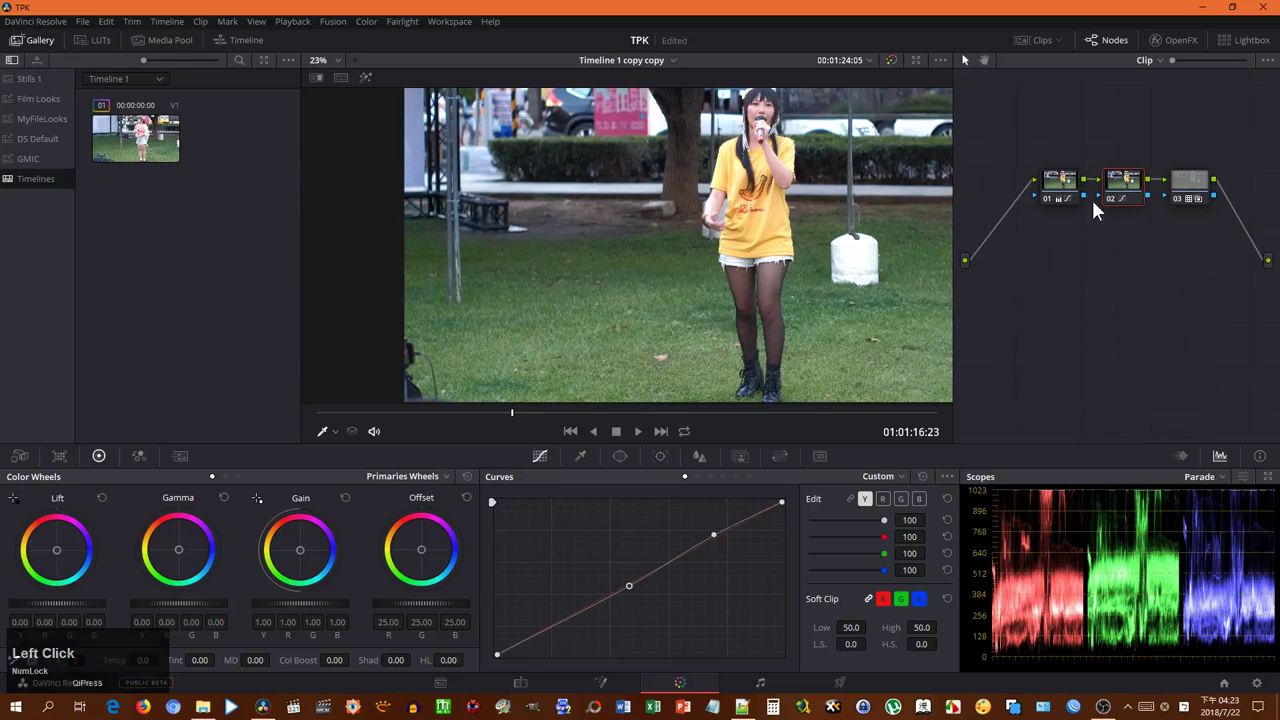
# Step: Make node 03 active, move to a later moment in the clip and bring up the LUTs browser
pyautogui.click(1194, 184)
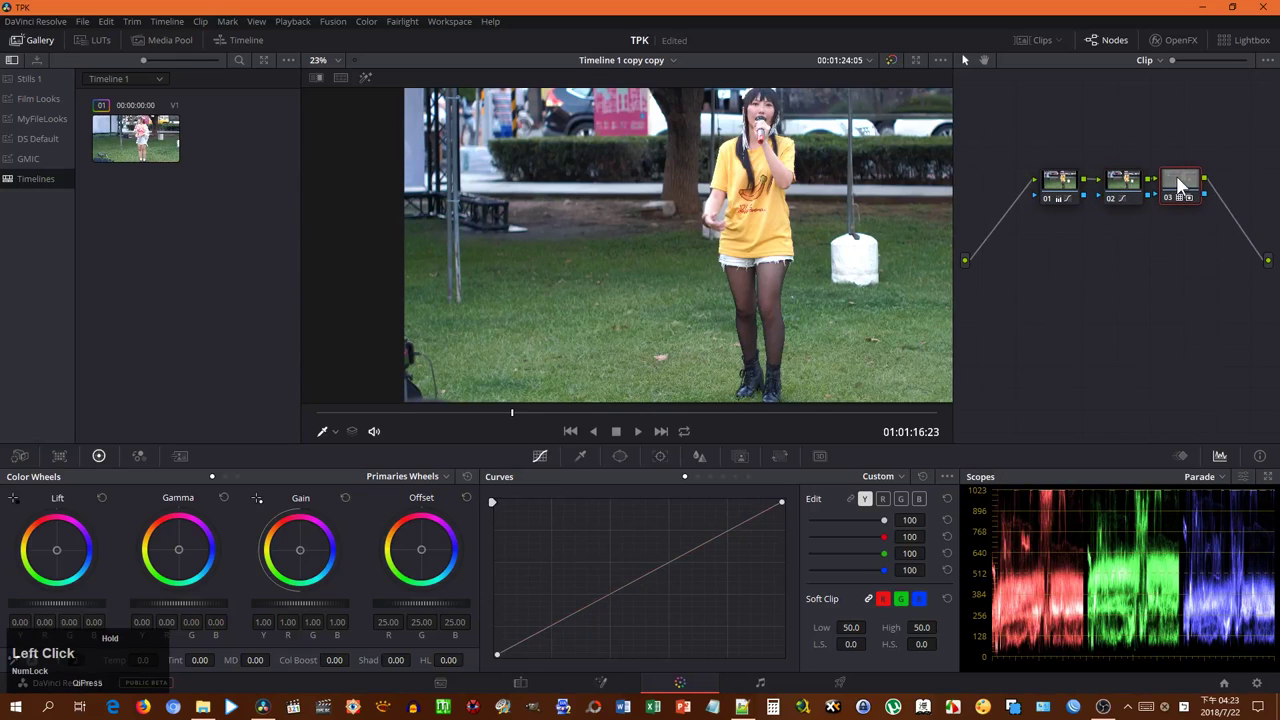
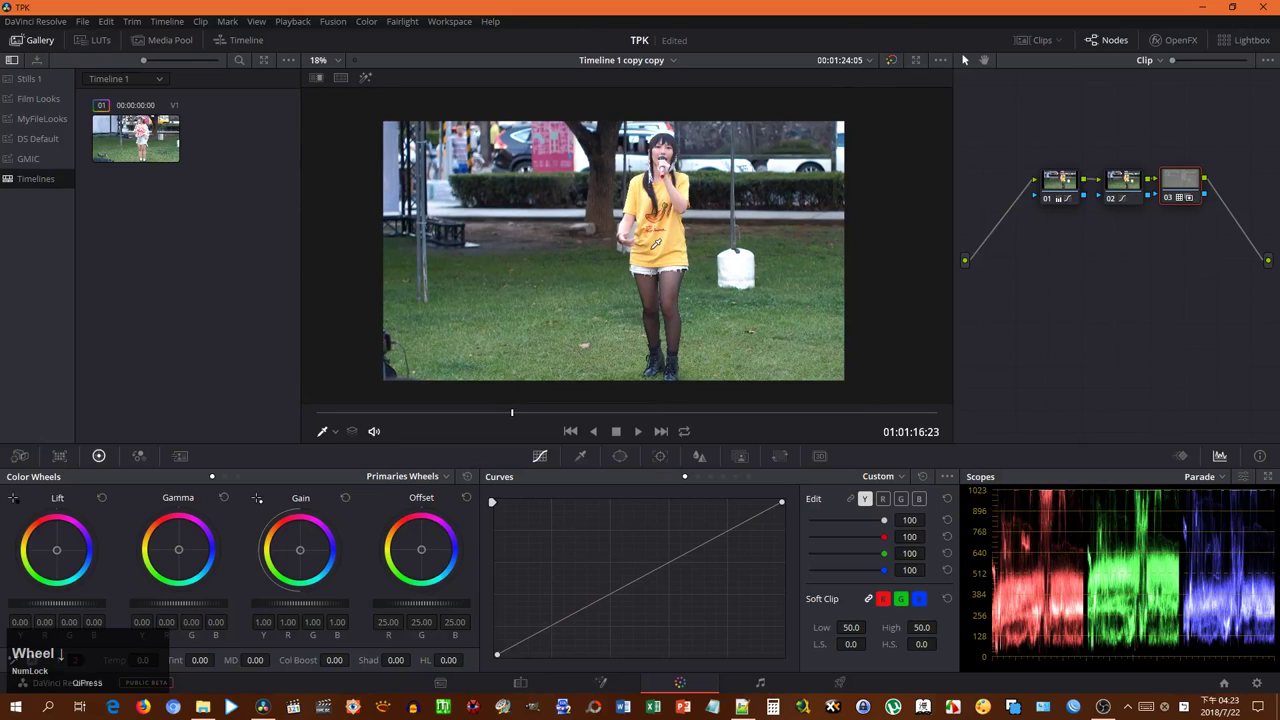
pyautogui.click(678, 416)
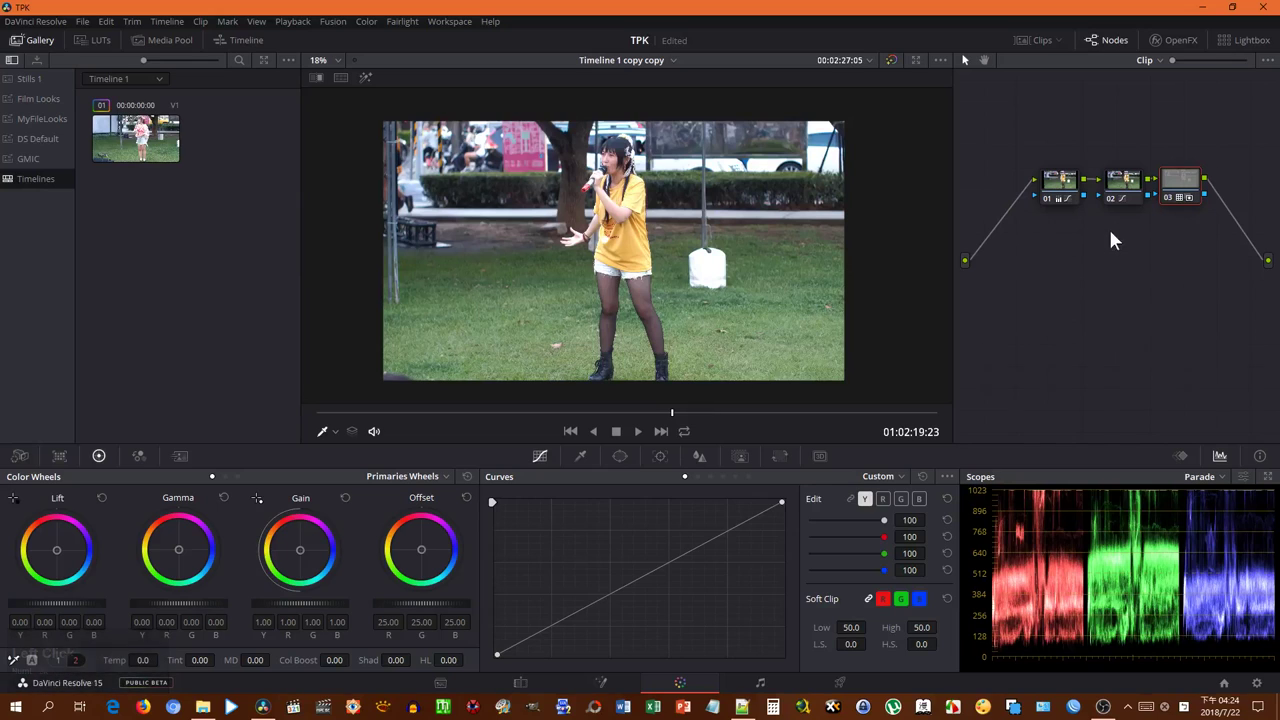
pyautogui.click(810, 418)
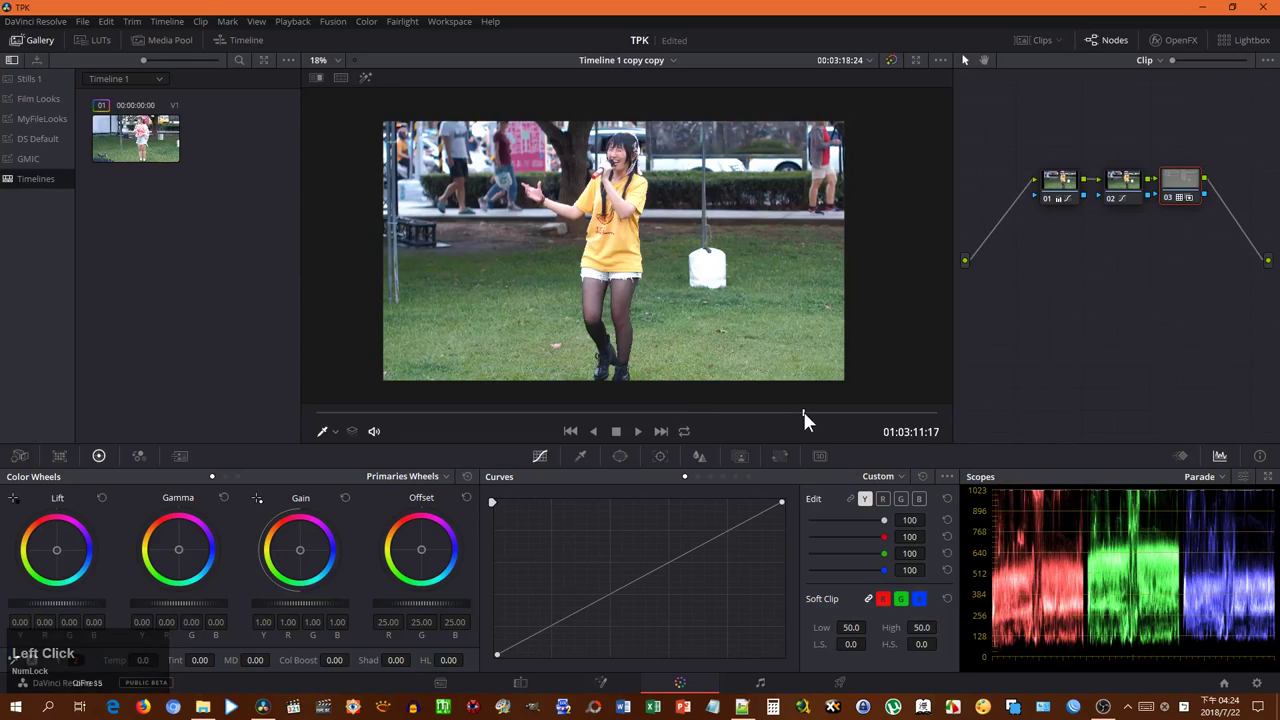
pyautogui.click(899, 67)
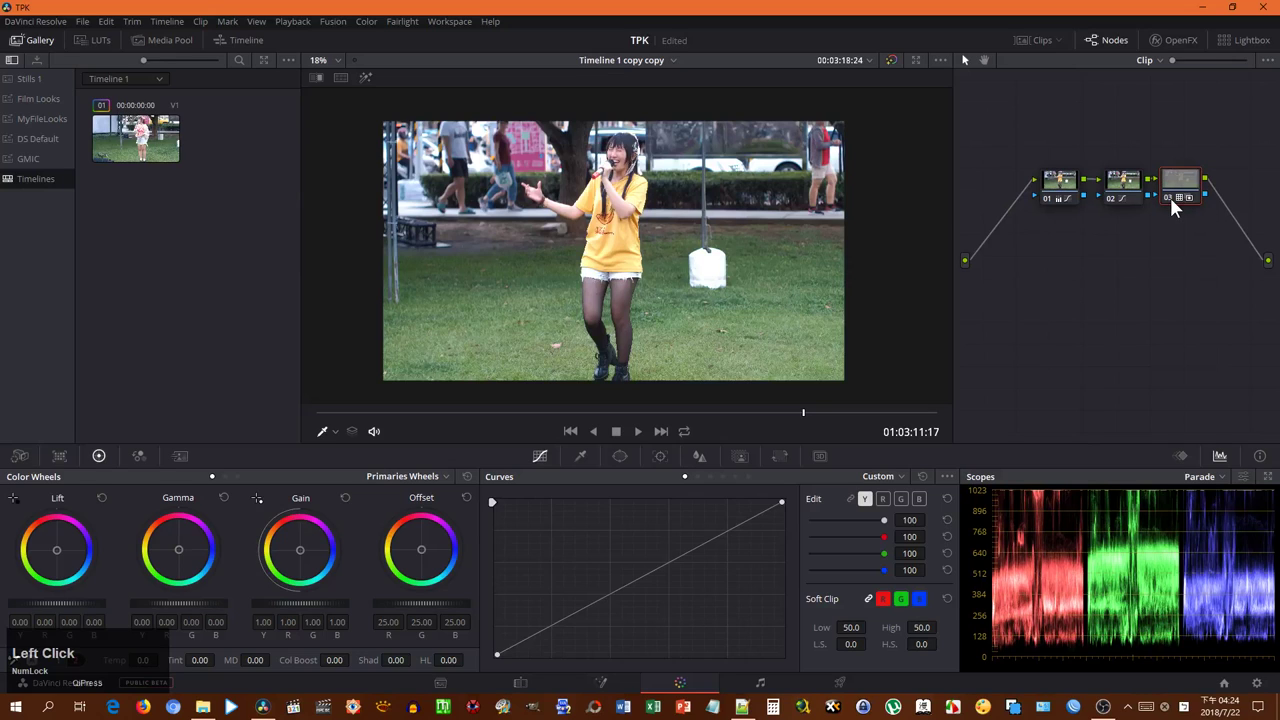
# Step: Try the VSCO HB1 Hypebeast look from the 99 - VSCO collection on node 03
pyautogui.scroll(-3)
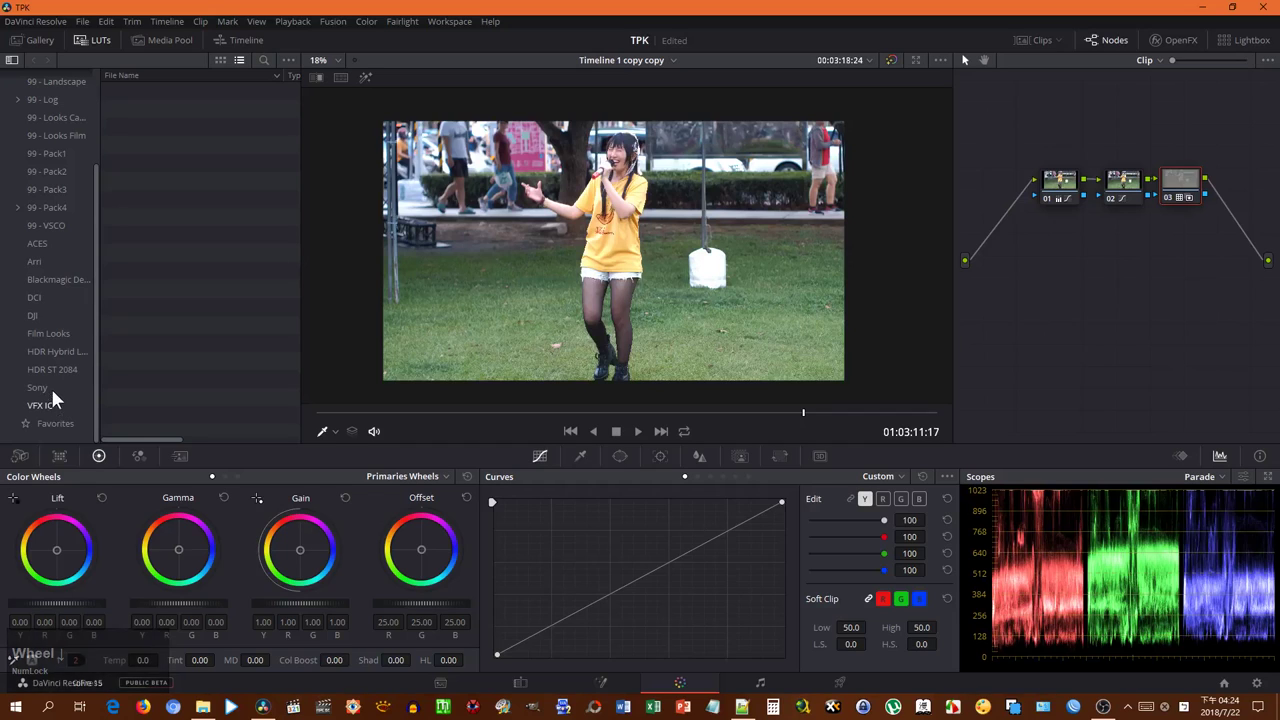
pyautogui.click(55, 230)
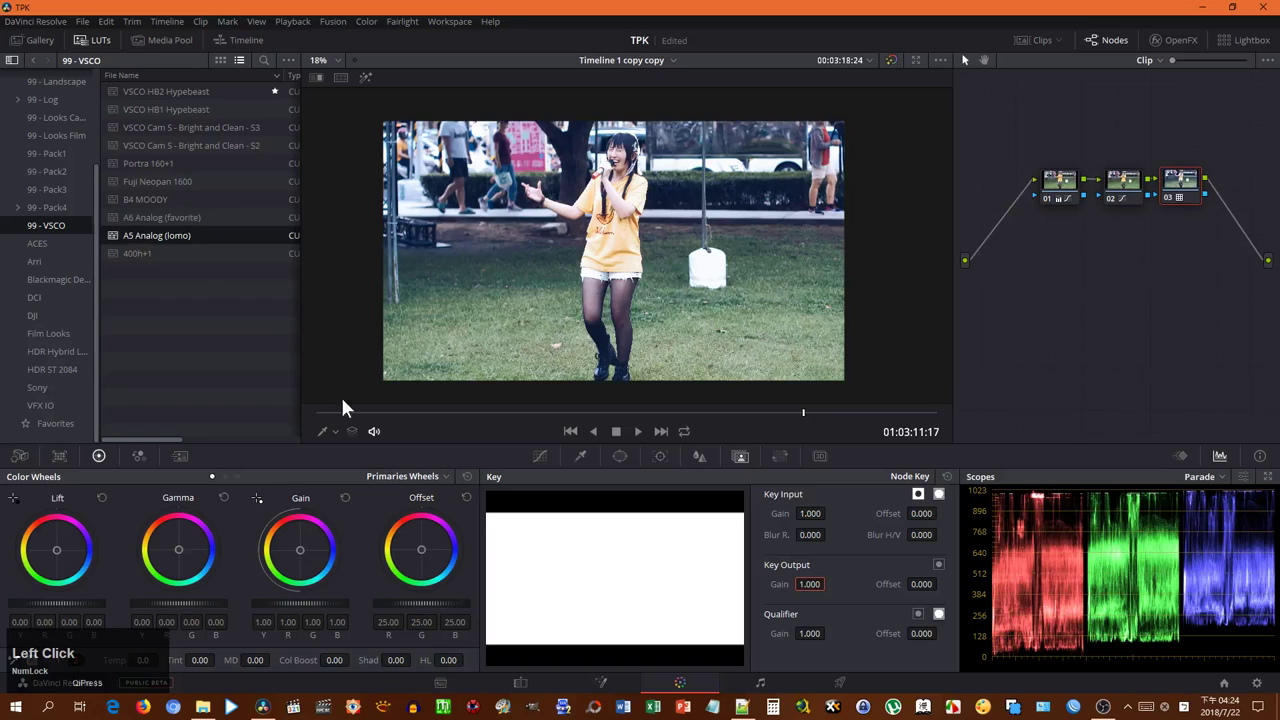
pyautogui.click(170, 268)
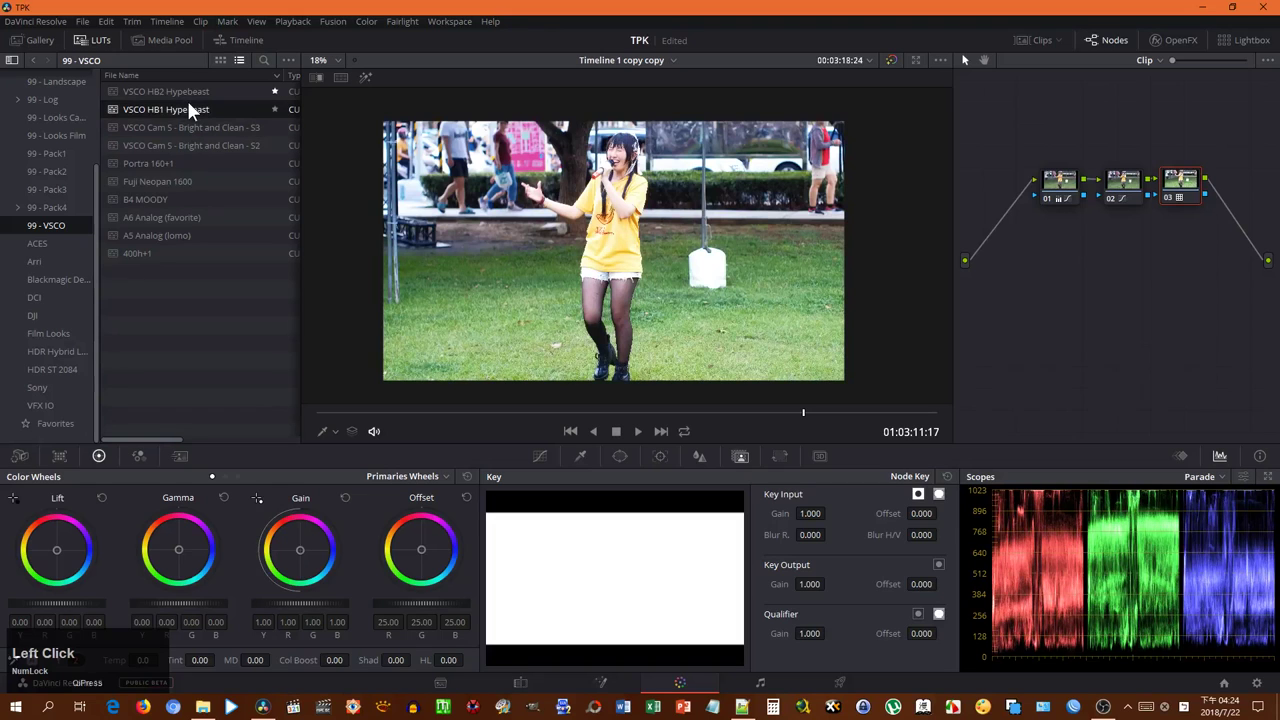
pyautogui.scroll(3)
# Step: Browse Pack4, Pack2 and Pack1 looks, then apply Orange dolphin OG to node 03
pyautogui.click(71, 222)
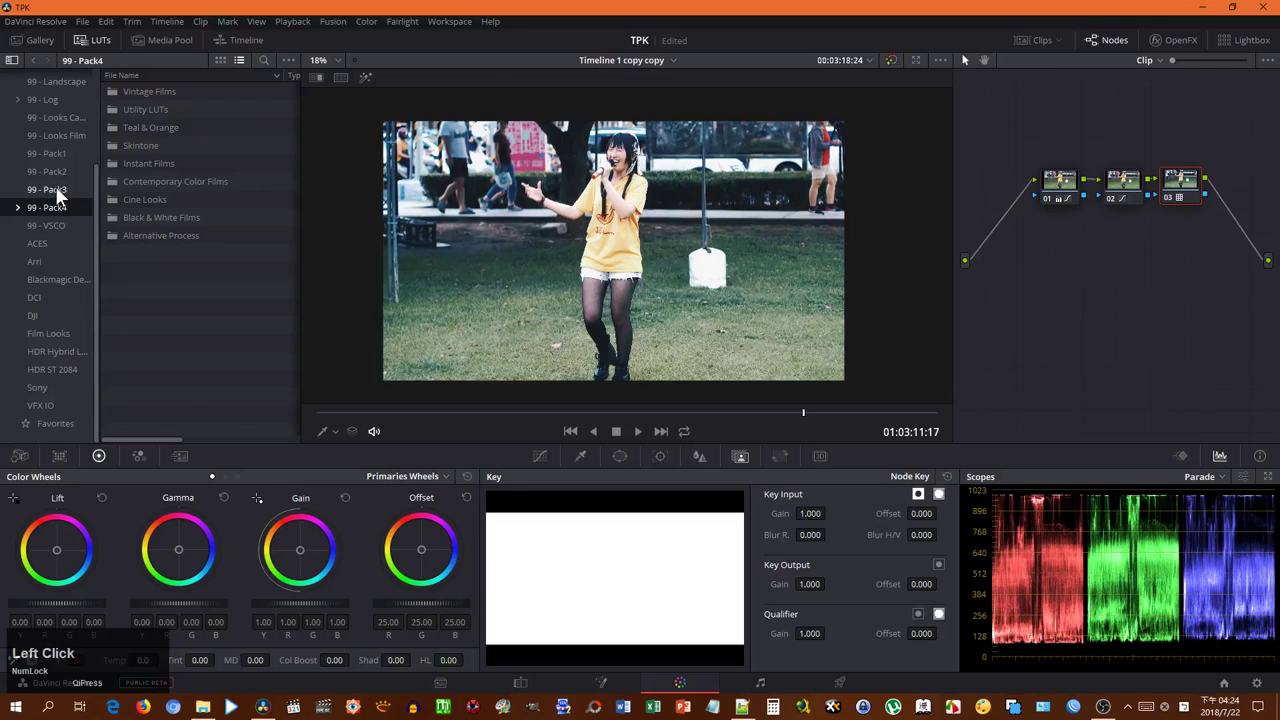
pyautogui.scroll(-3)
pyautogui.click(153, 233)
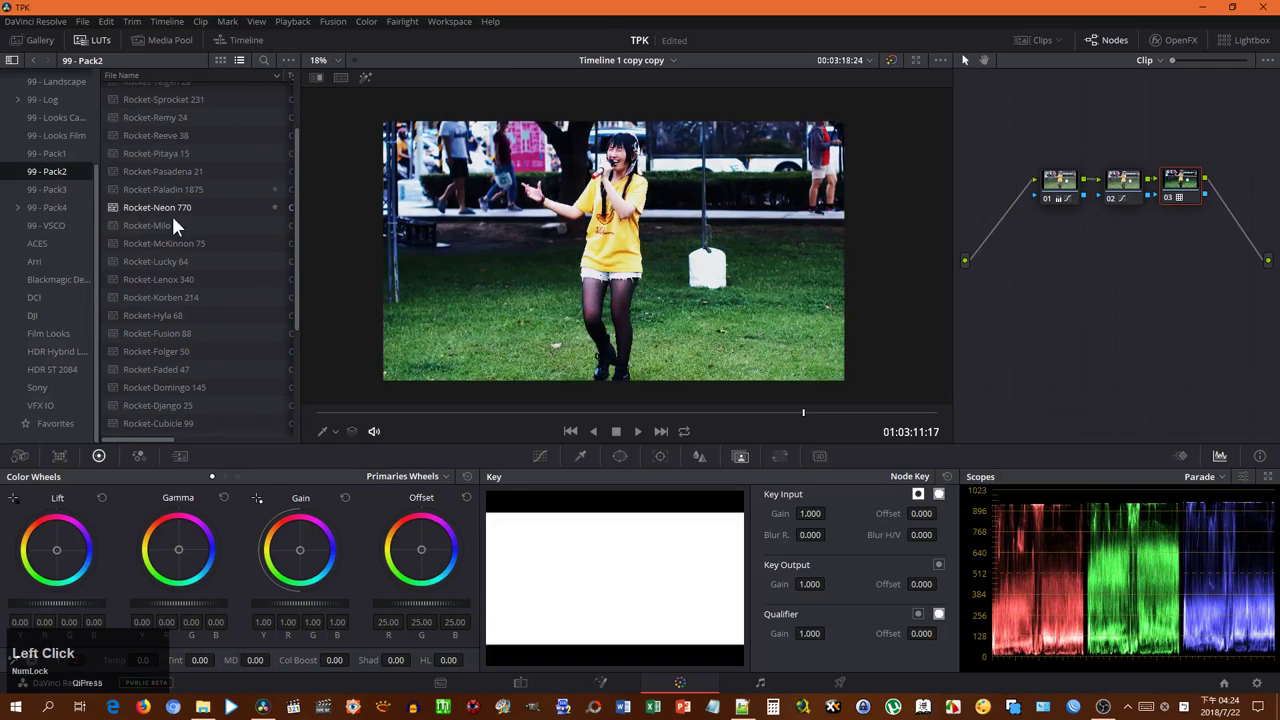
pyautogui.scroll(-3)
pyautogui.click(57, 164)
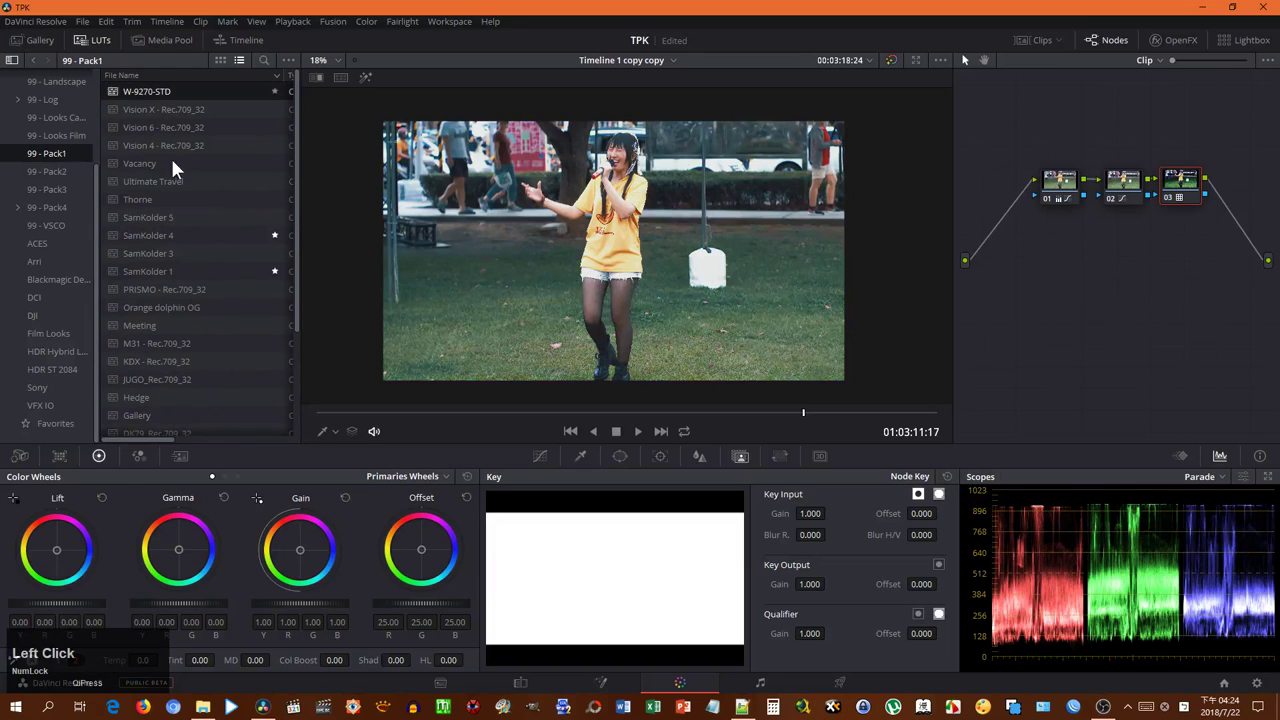
pyautogui.scroll(3)
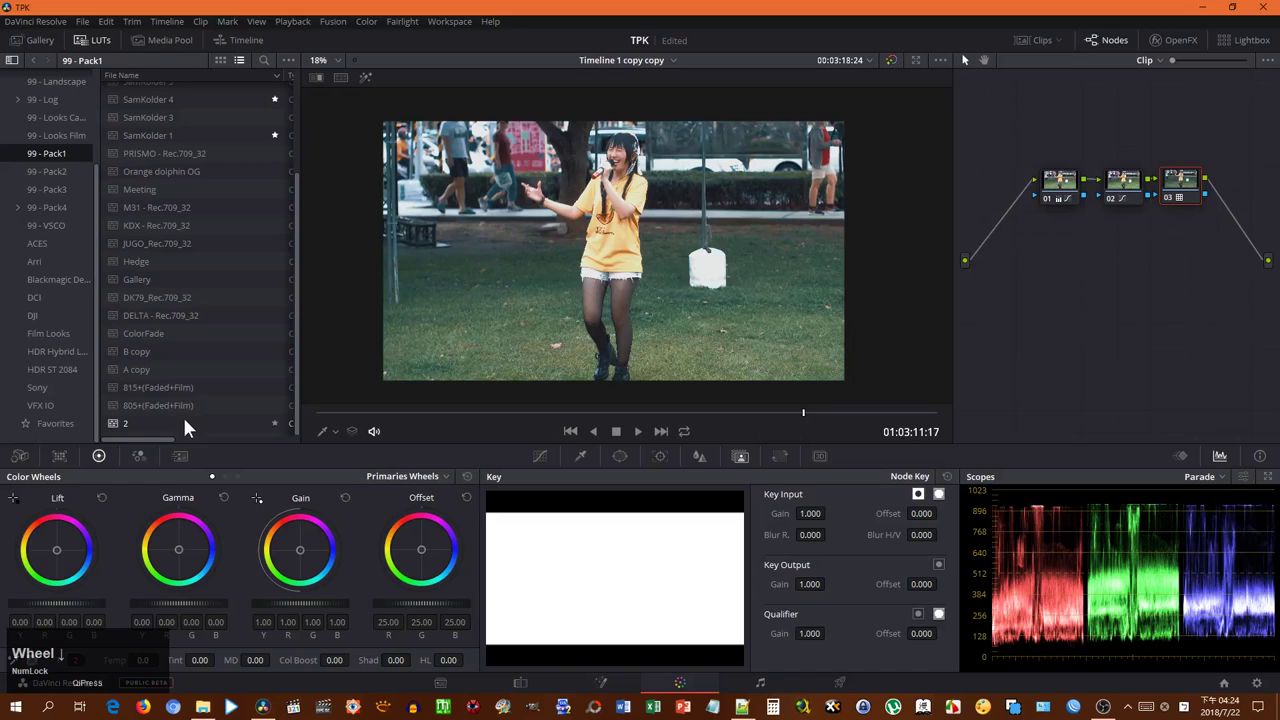
pyautogui.click(177, 287)
pyautogui.scroll(3)
pyautogui.click(177, 302)
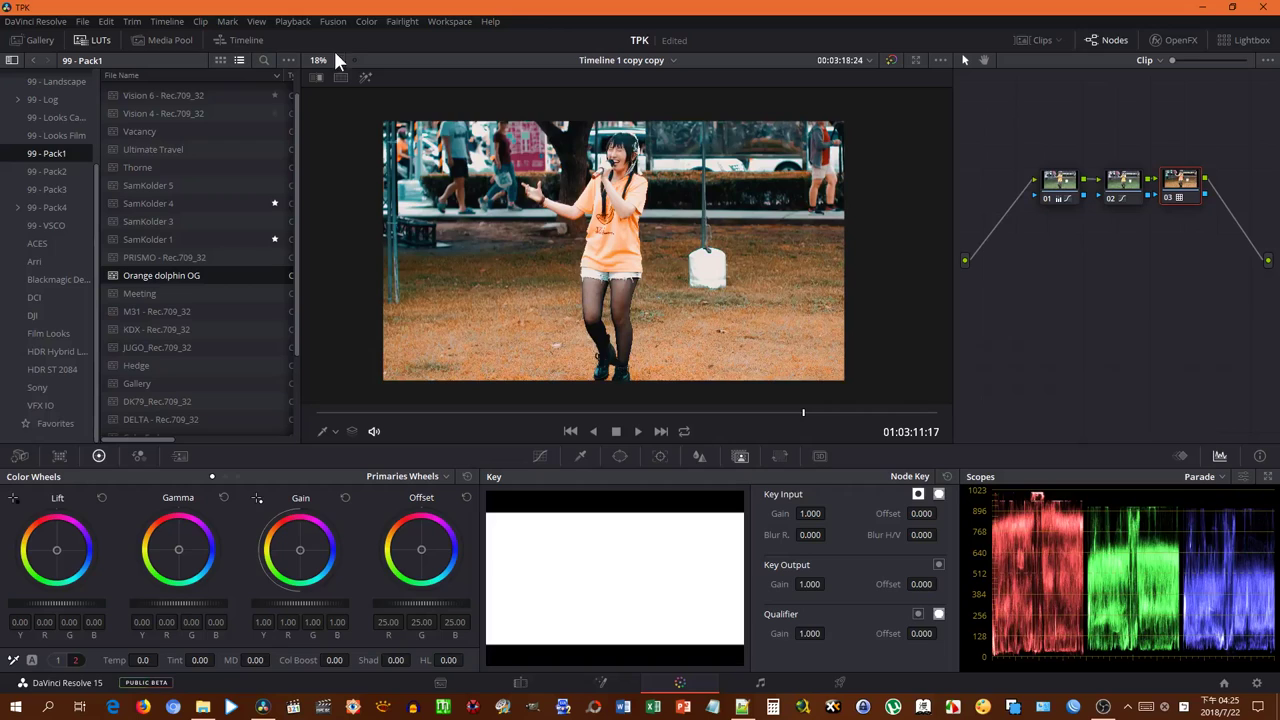
# Step: Toggle the grade via the Color menu to compare the clip with and without the orange look
pyautogui.click(391, 27)
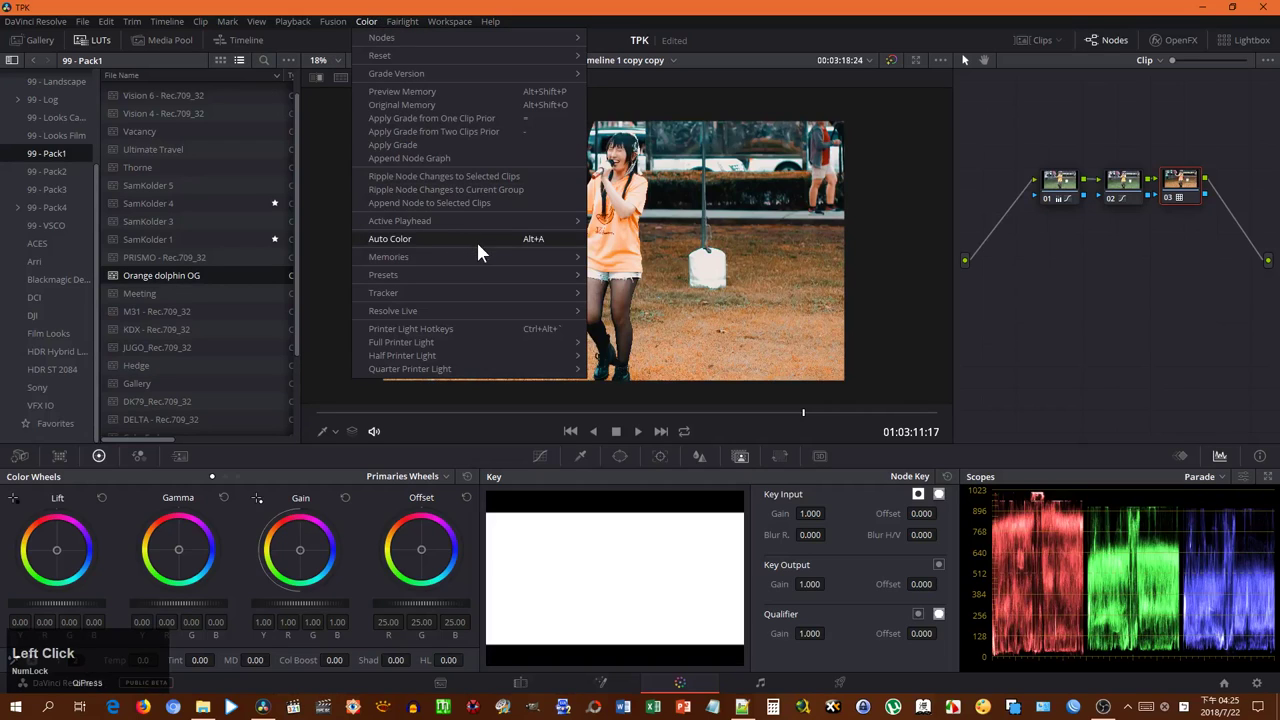
pyautogui.click(510, 274)
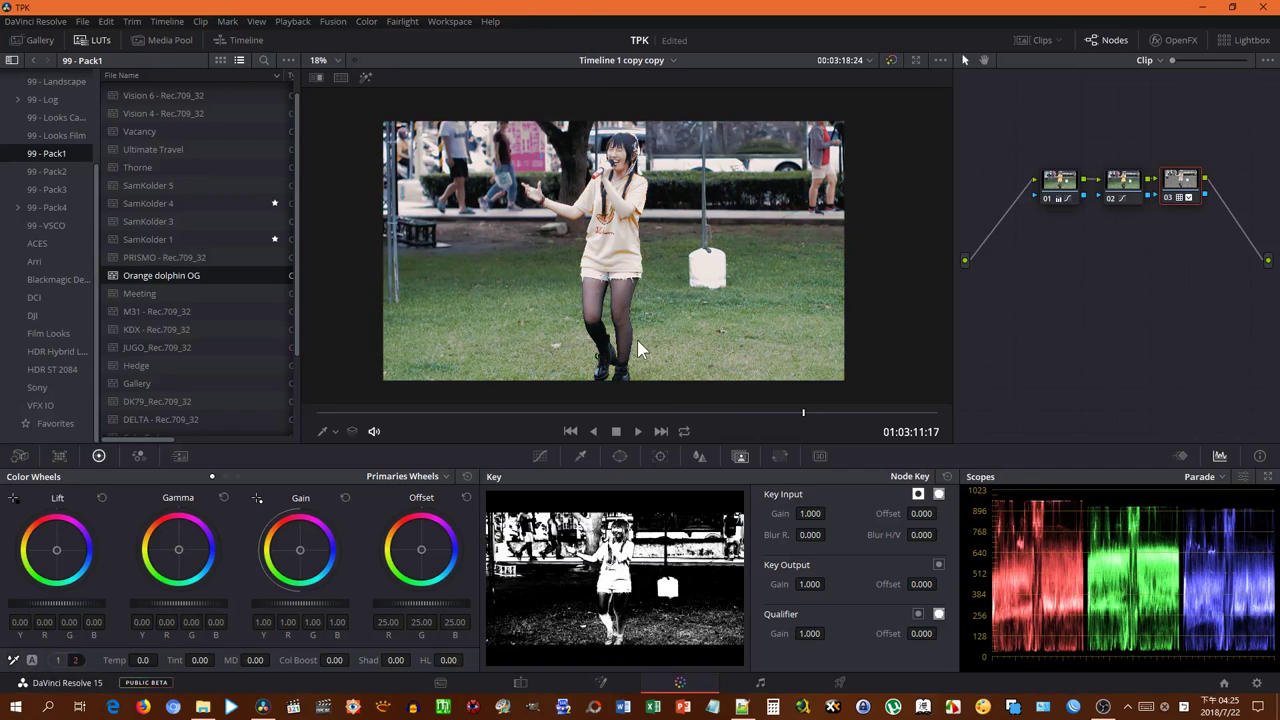
pyautogui.press('ctrl+Num_Lock')
pyautogui.press('z')
pyautogui.click(413, 34)
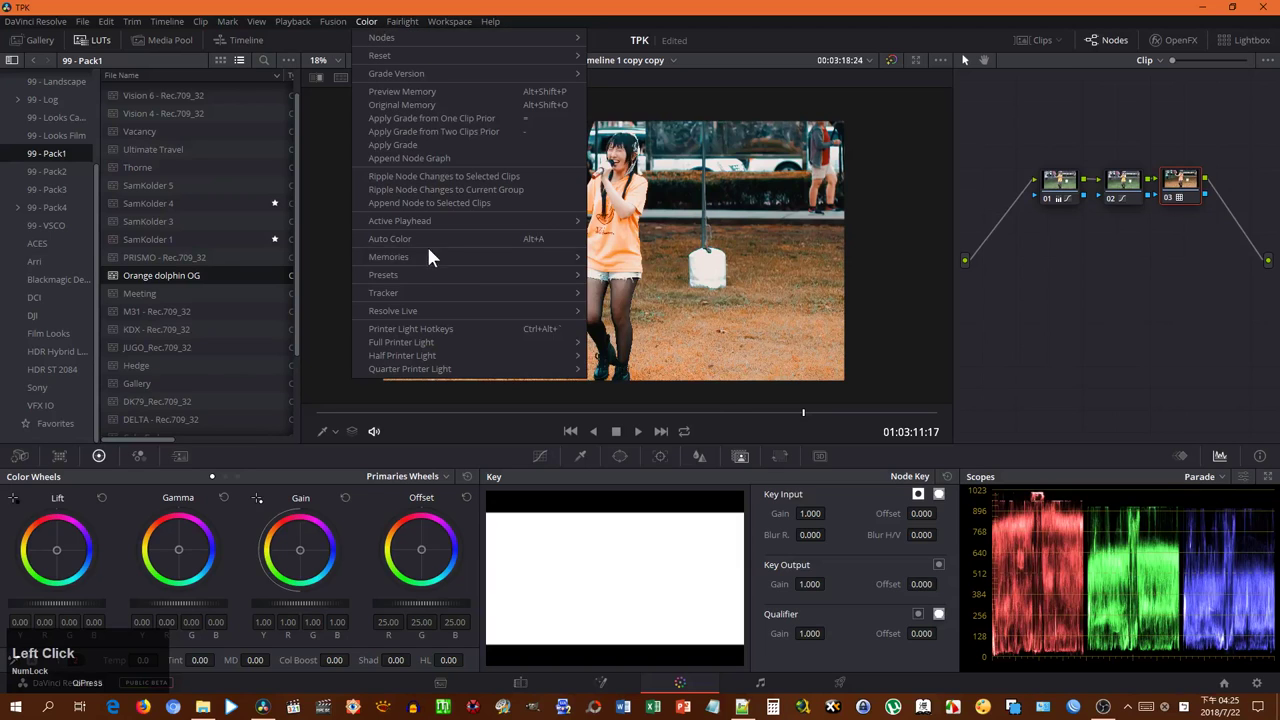
pyautogui.click(681, 377)
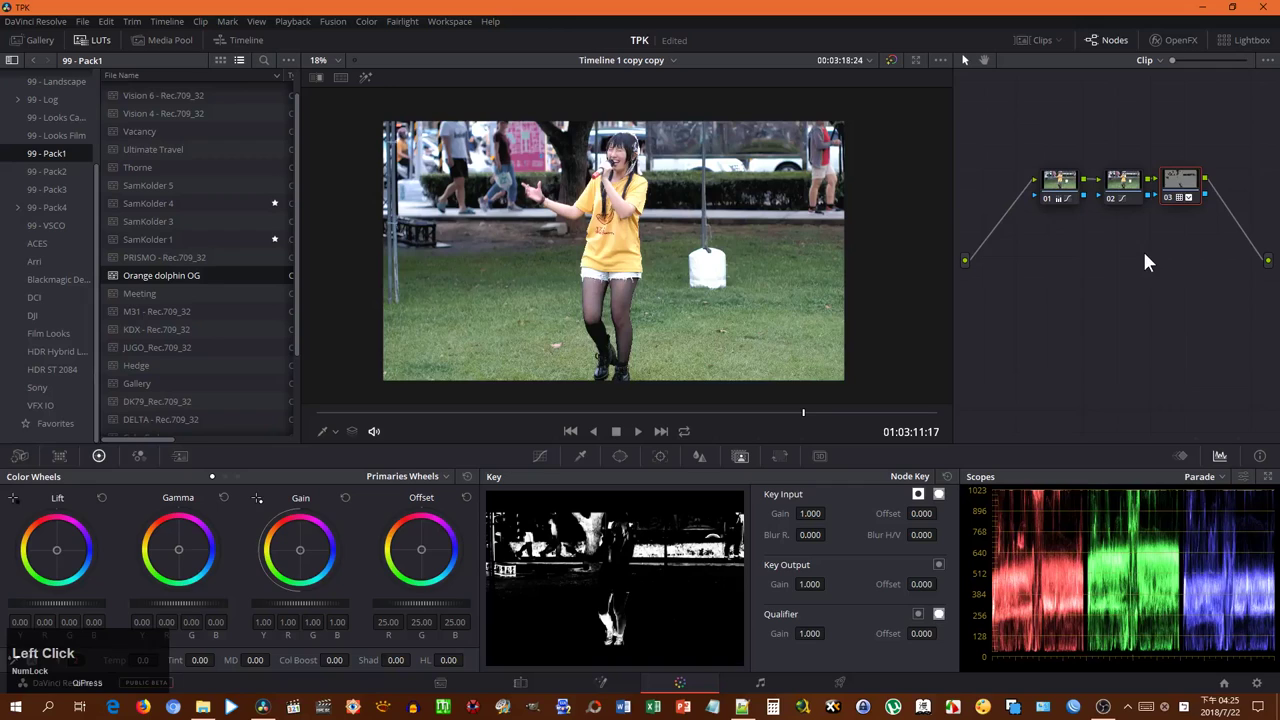
# Step: Move along the clip and preview the SamKolder 4, Vacancy and Meeting looks
pyautogui.click(1168, 205)
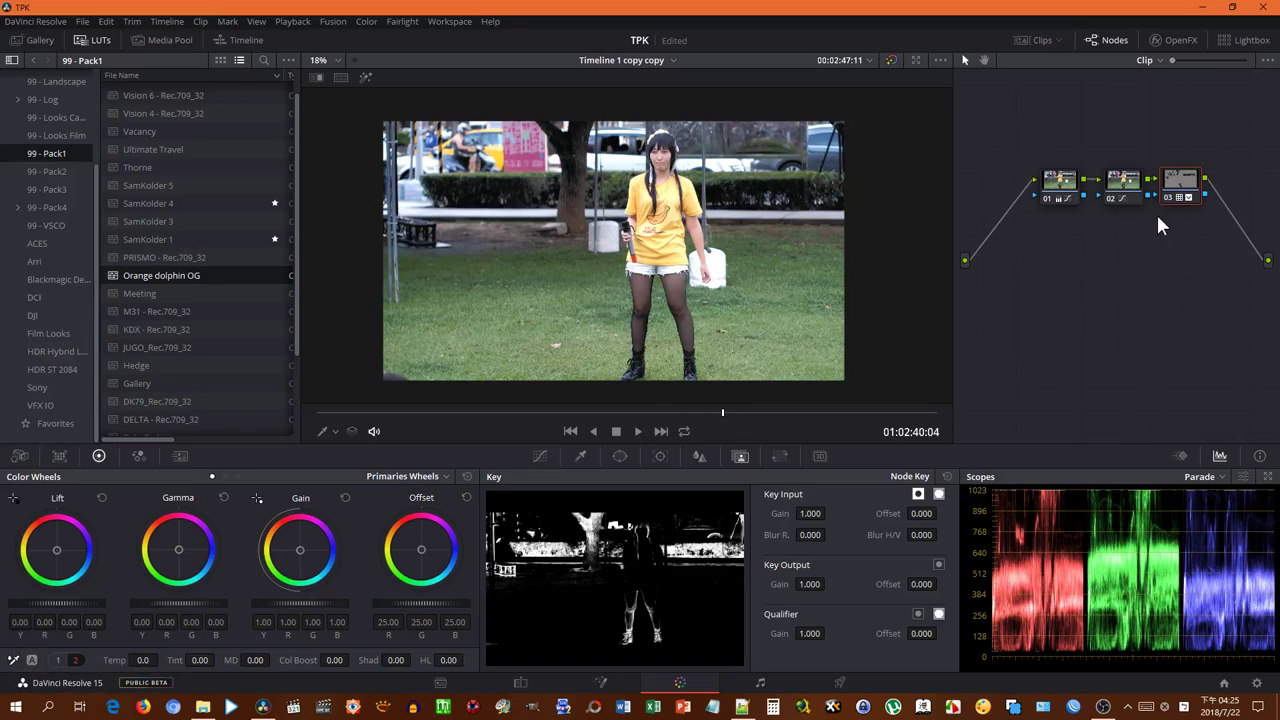
pyautogui.click(1177, 202)
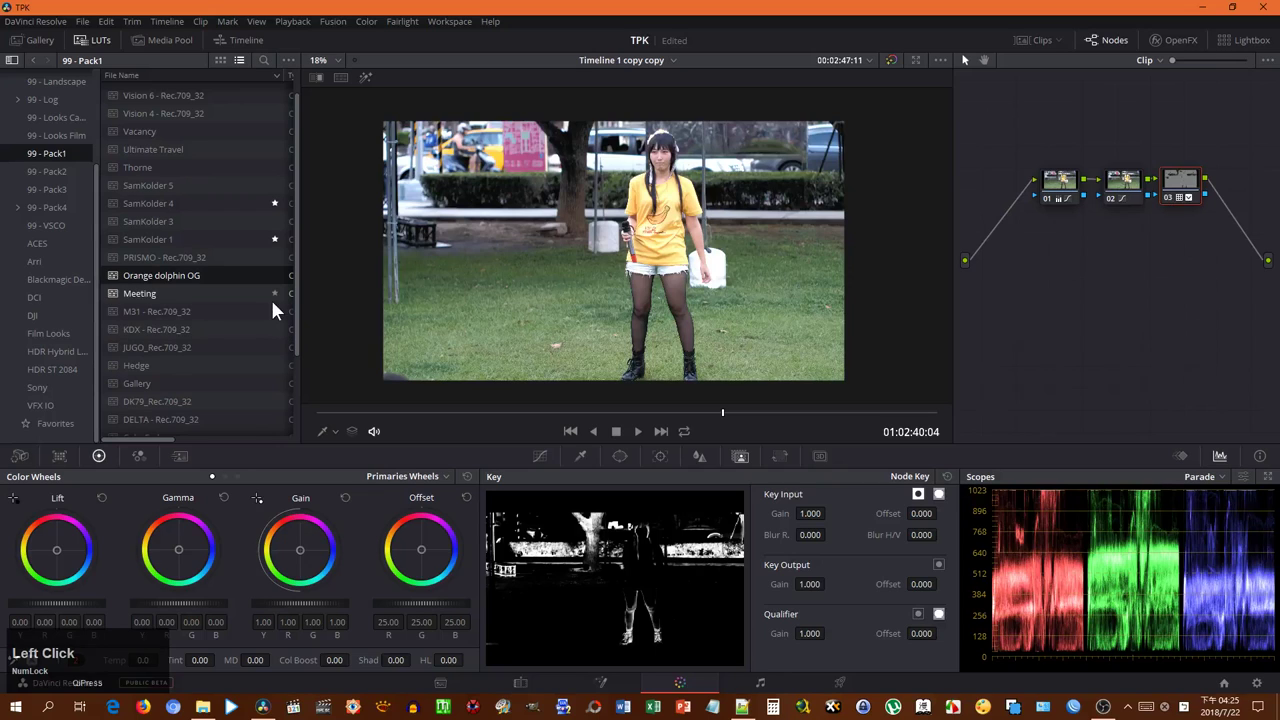
pyautogui.click(185, 261)
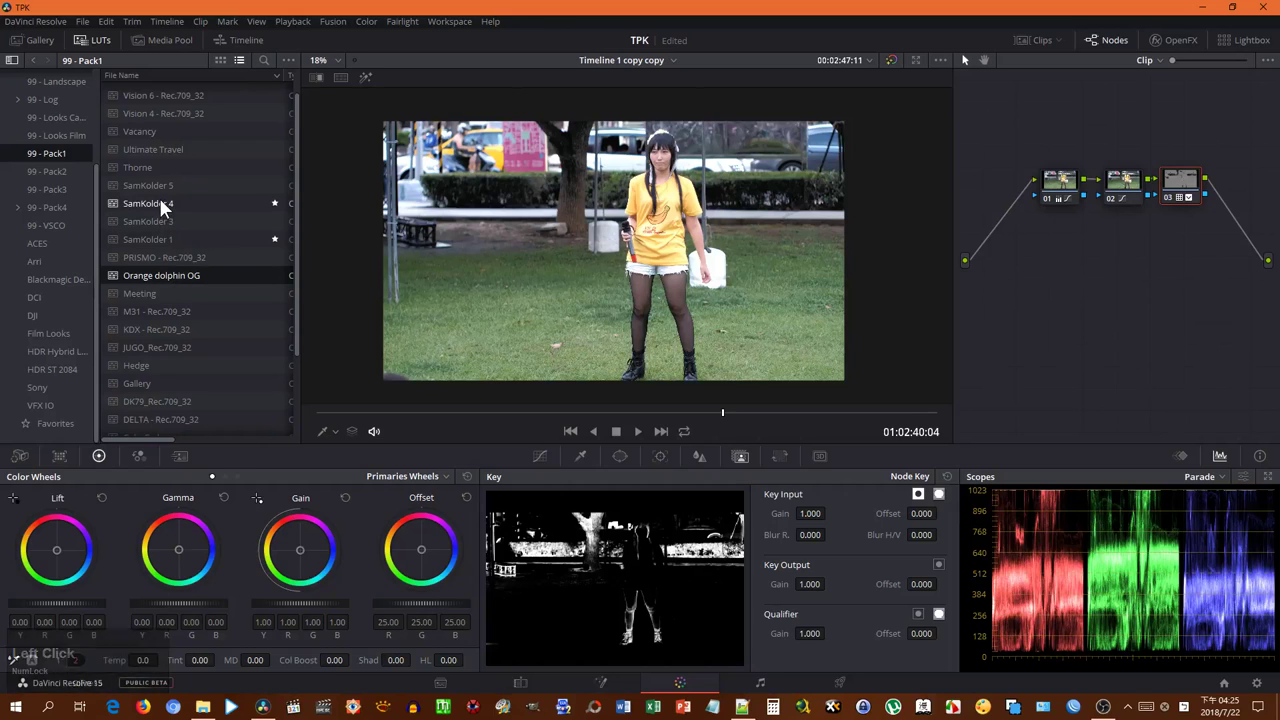
pyautogui.click(167, 161)
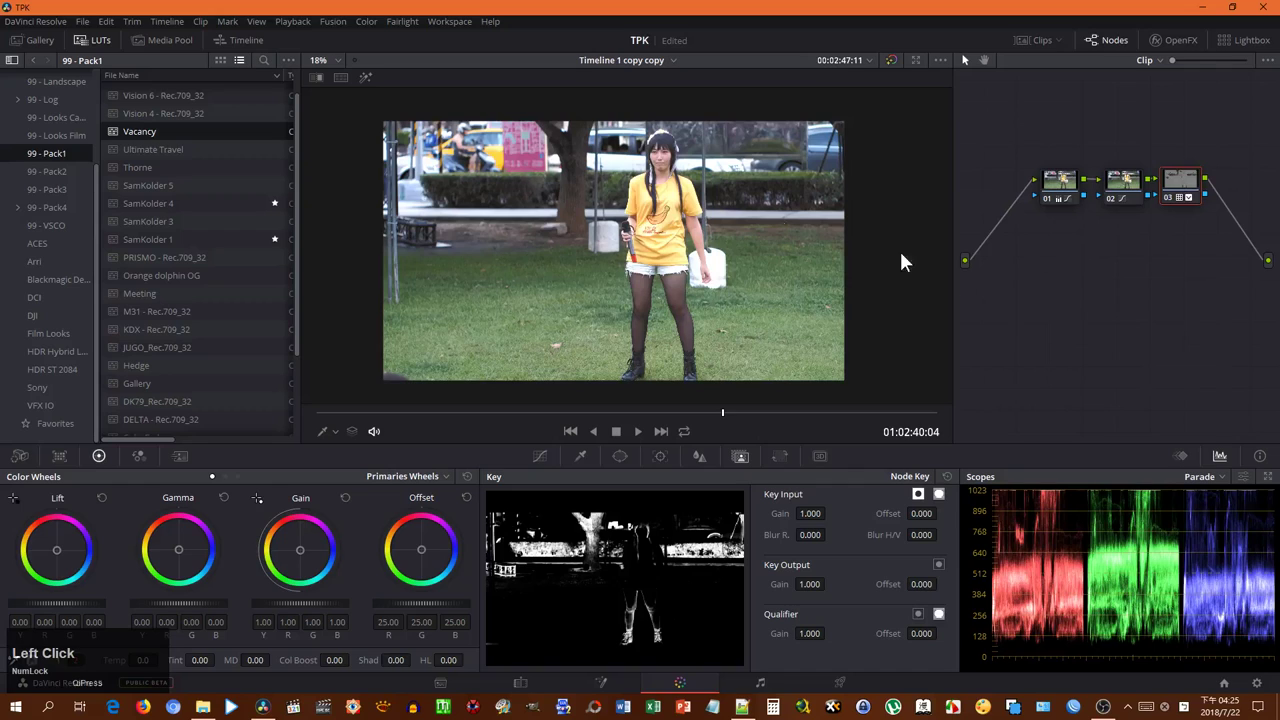
pyautogui.click(182, 259)
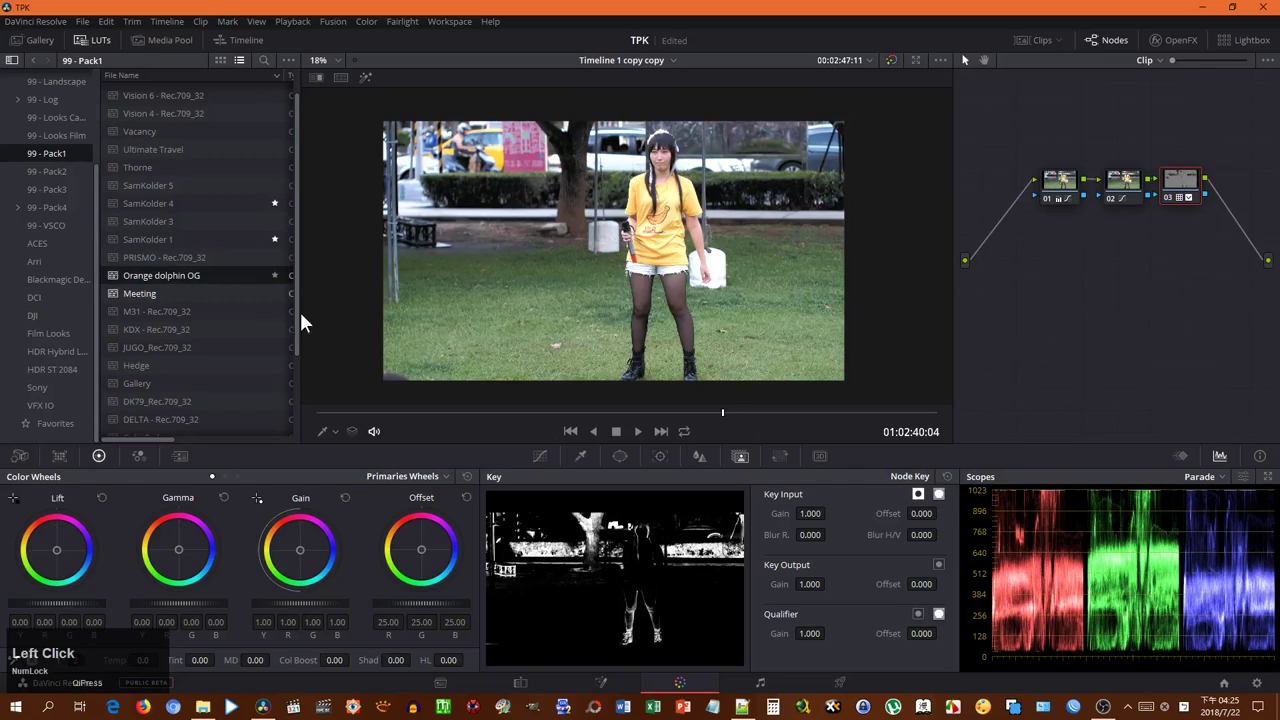
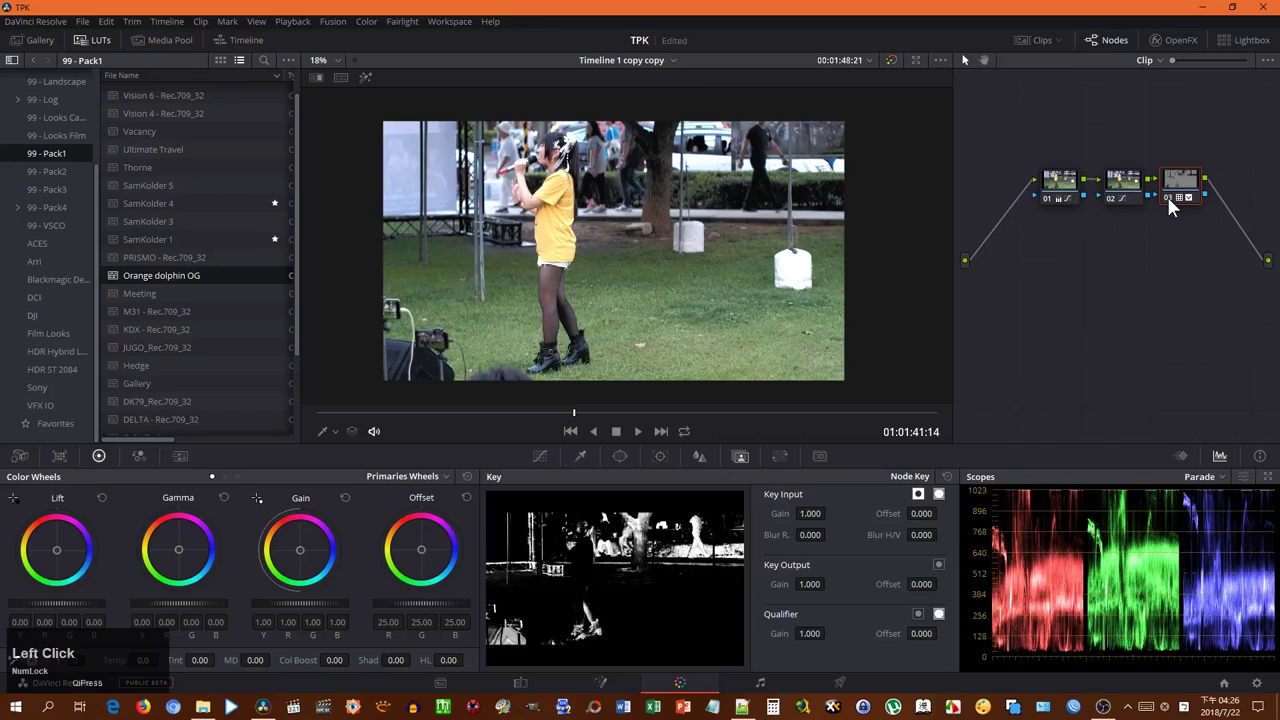
# Step: Play the clip in full-screen preview, skip ahead, then return to the Color page
pyautogui.press('ctrl+f')
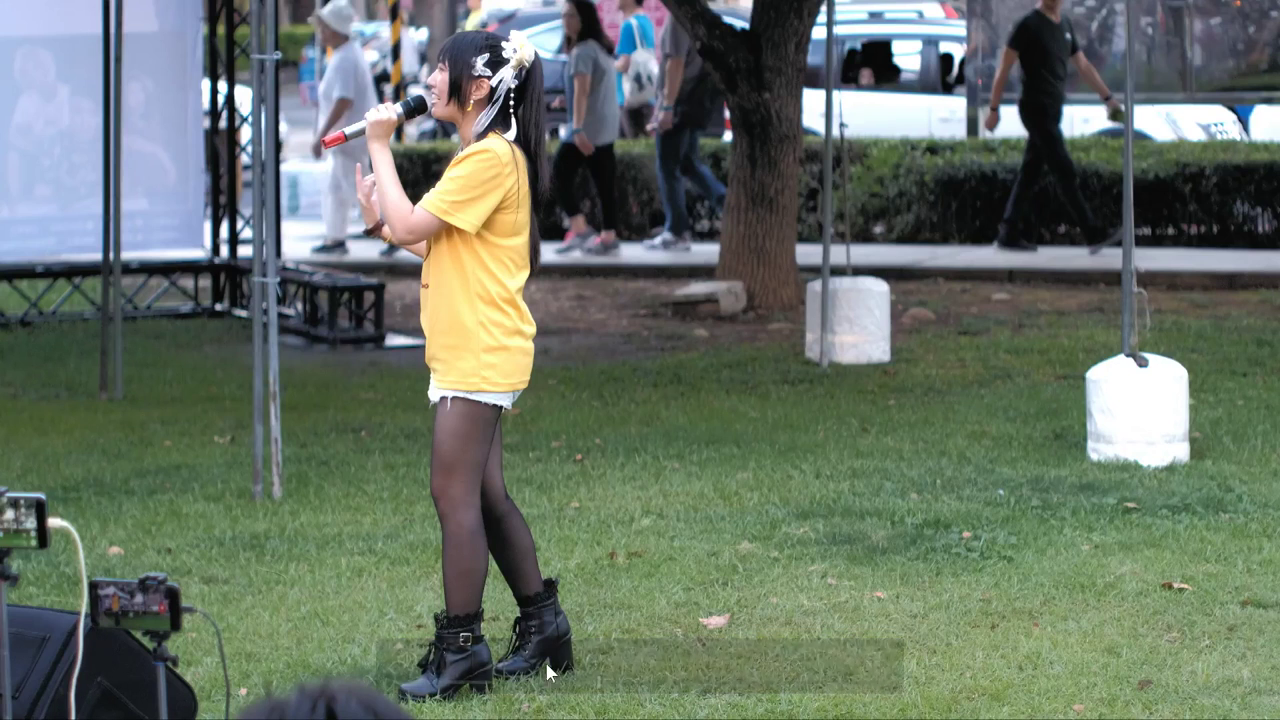
pyautogui.click(541, 689)
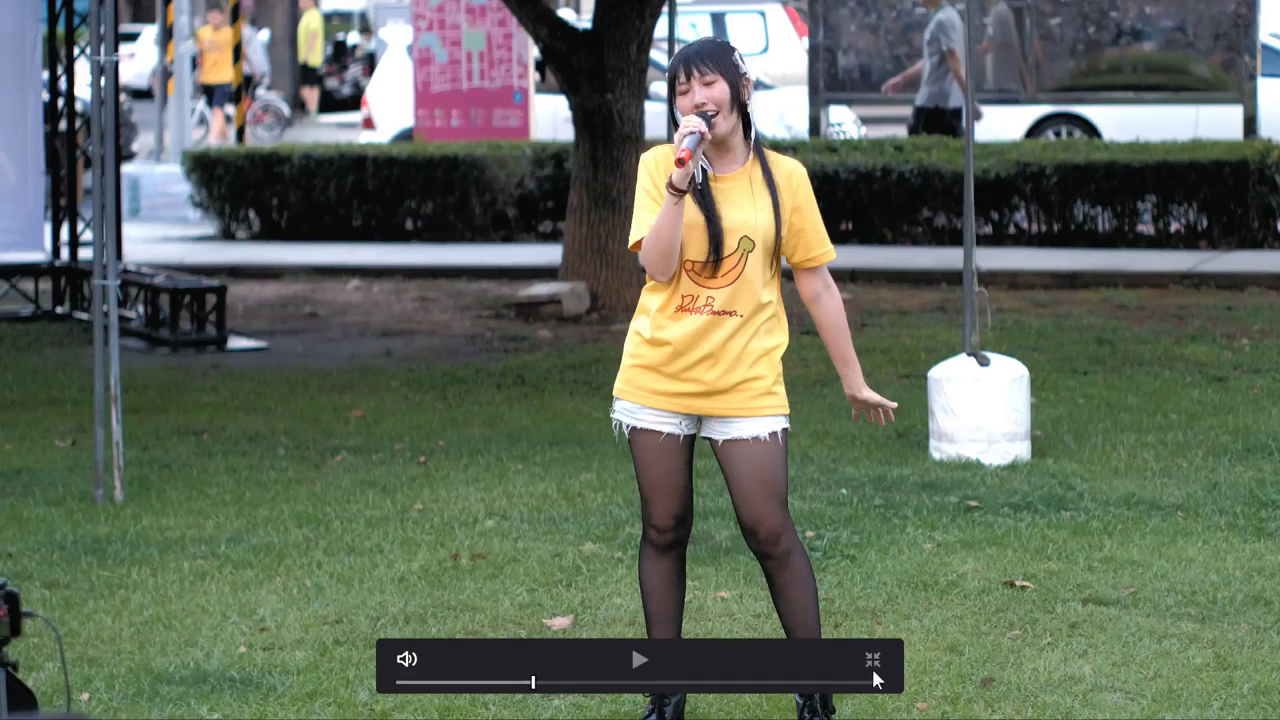
pyautogui.click(879, 677)
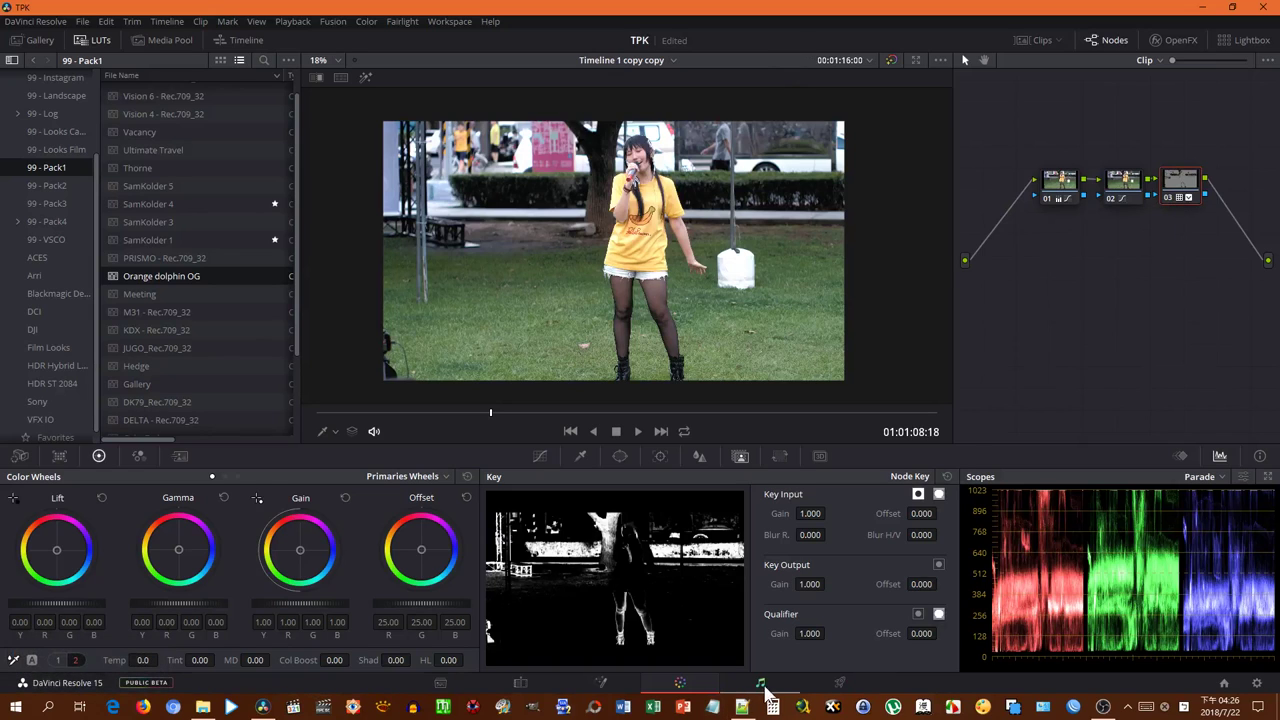
# Step: Play the singer clip's stereo track on the Fairlight page, jumping to around 01:03:29
pyautogui.click(763, 693)
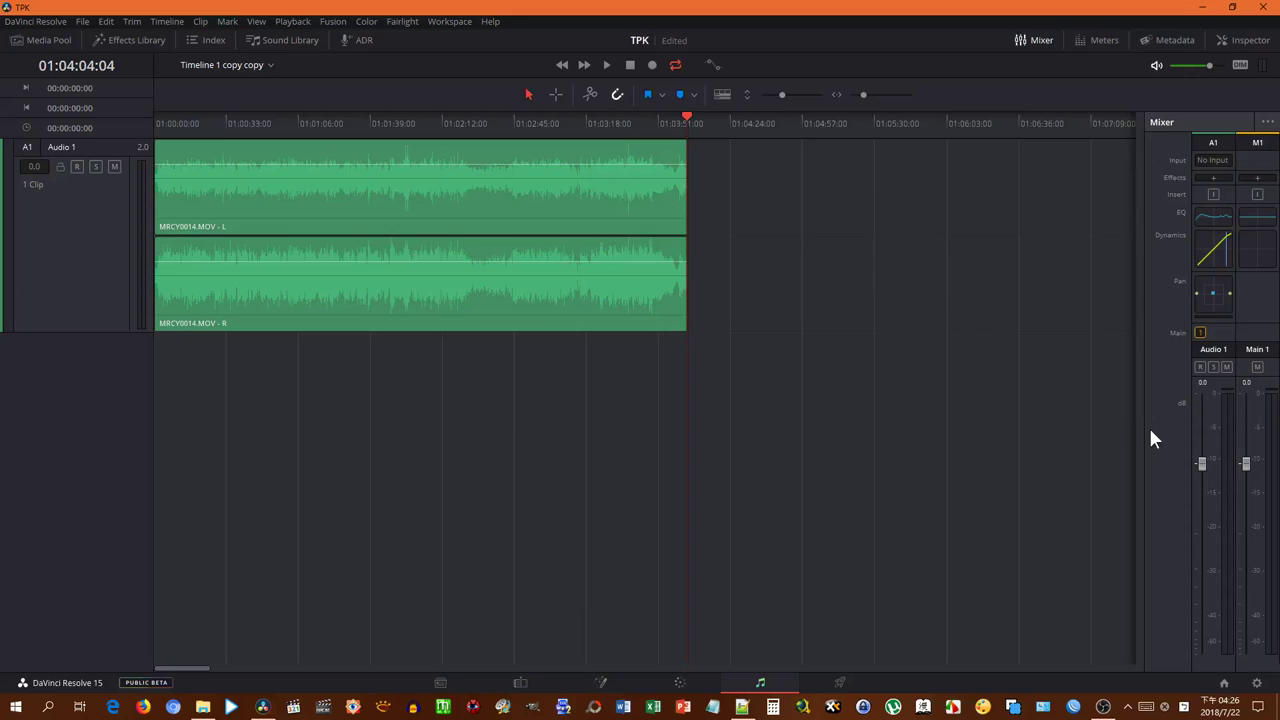
pyautogui.click(471, 133)
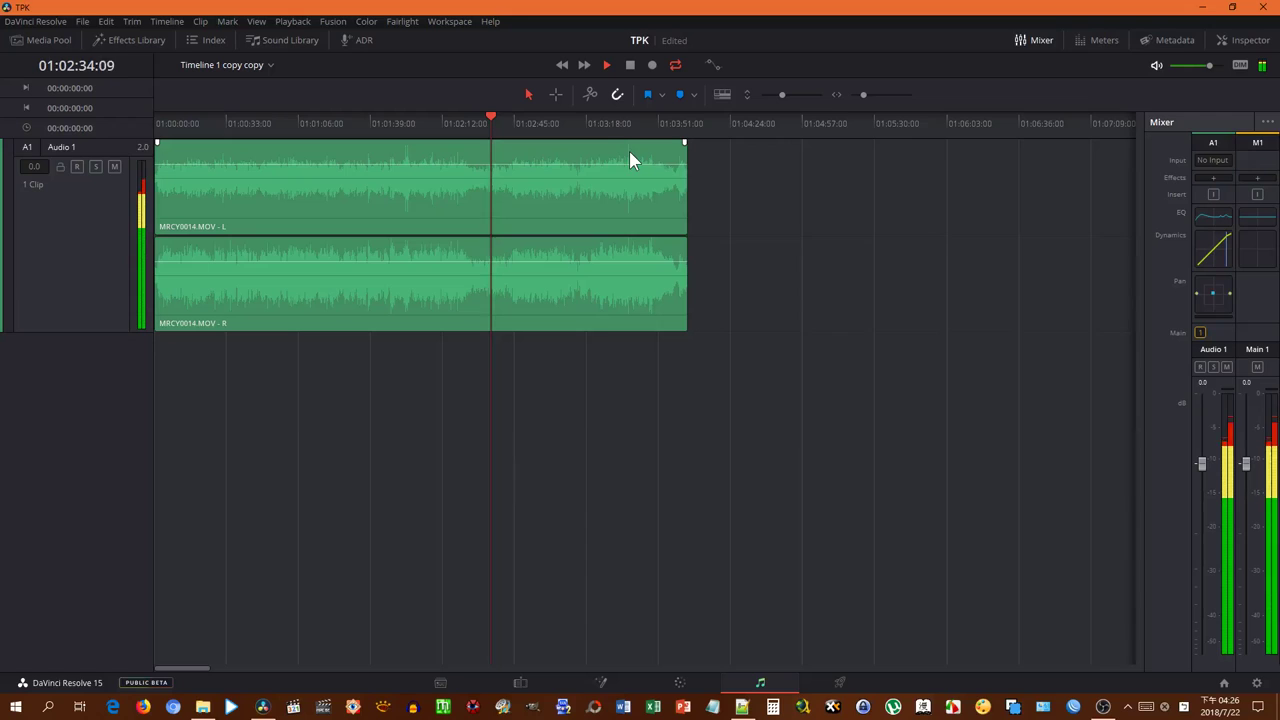
pyautogui.click(619, 137)
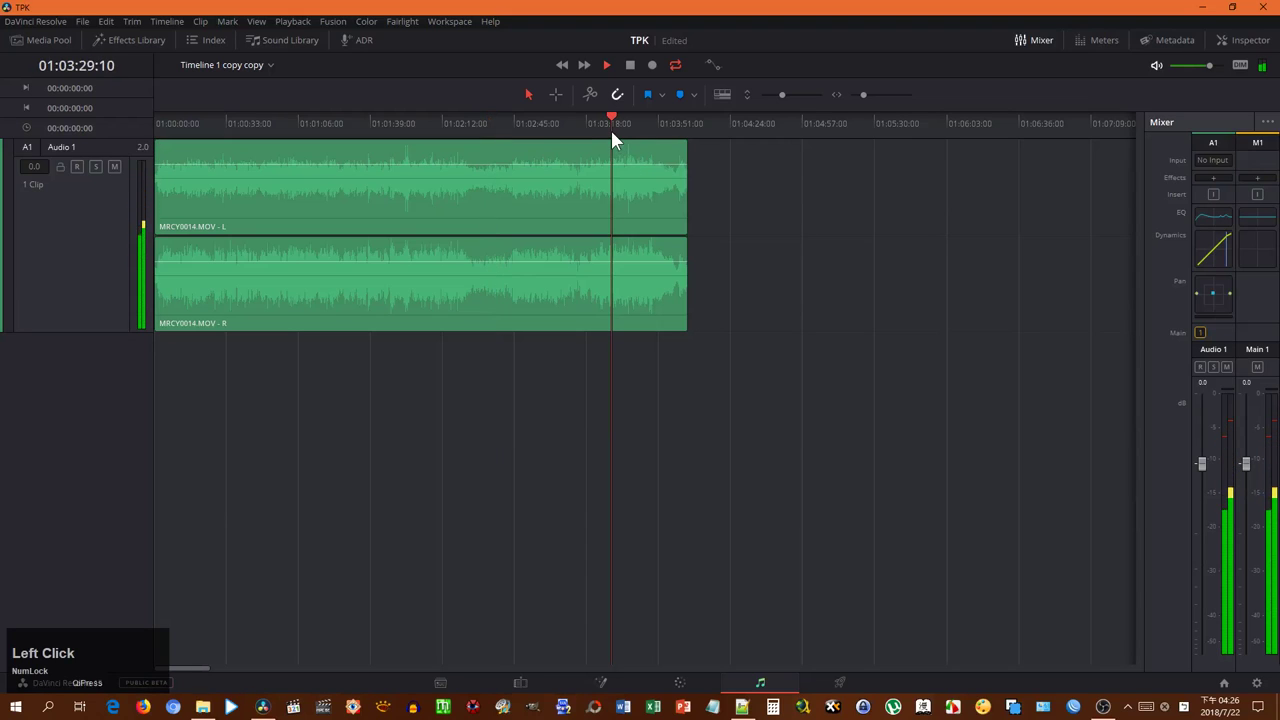
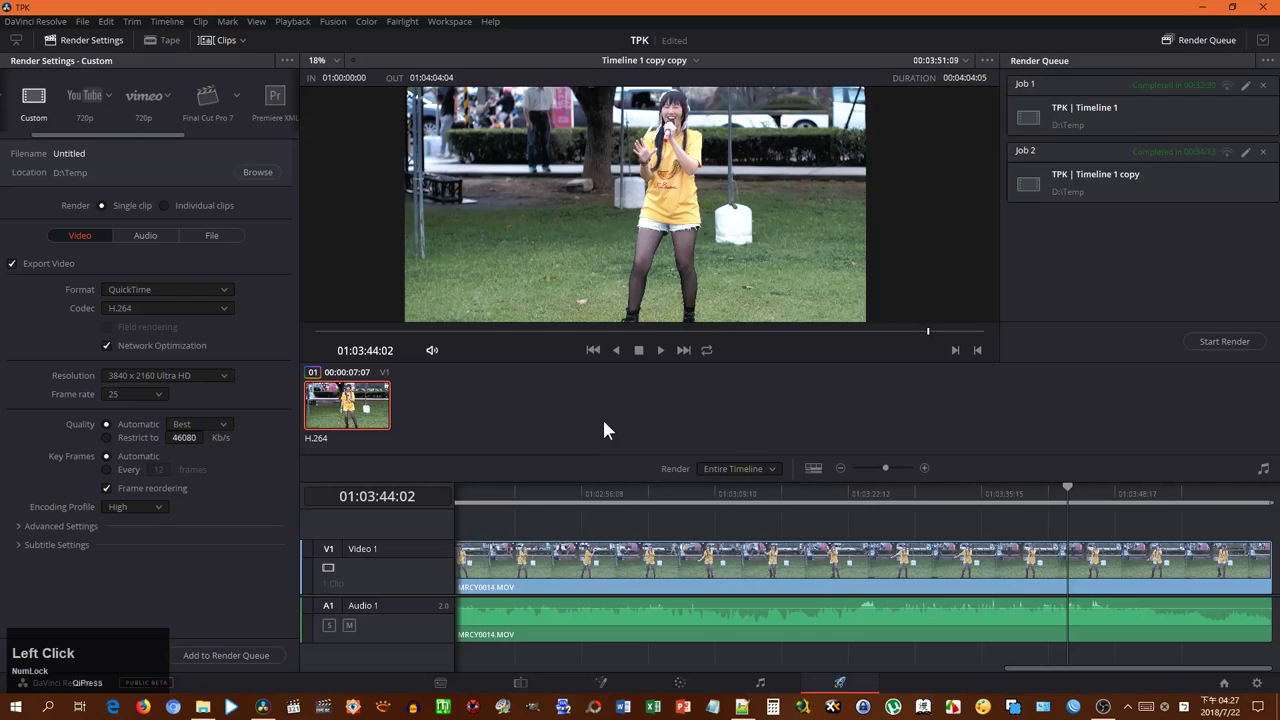
# Step: Choose the YouTube UHD preset and name the output file TPK3
pyautogui.click(148, 242)
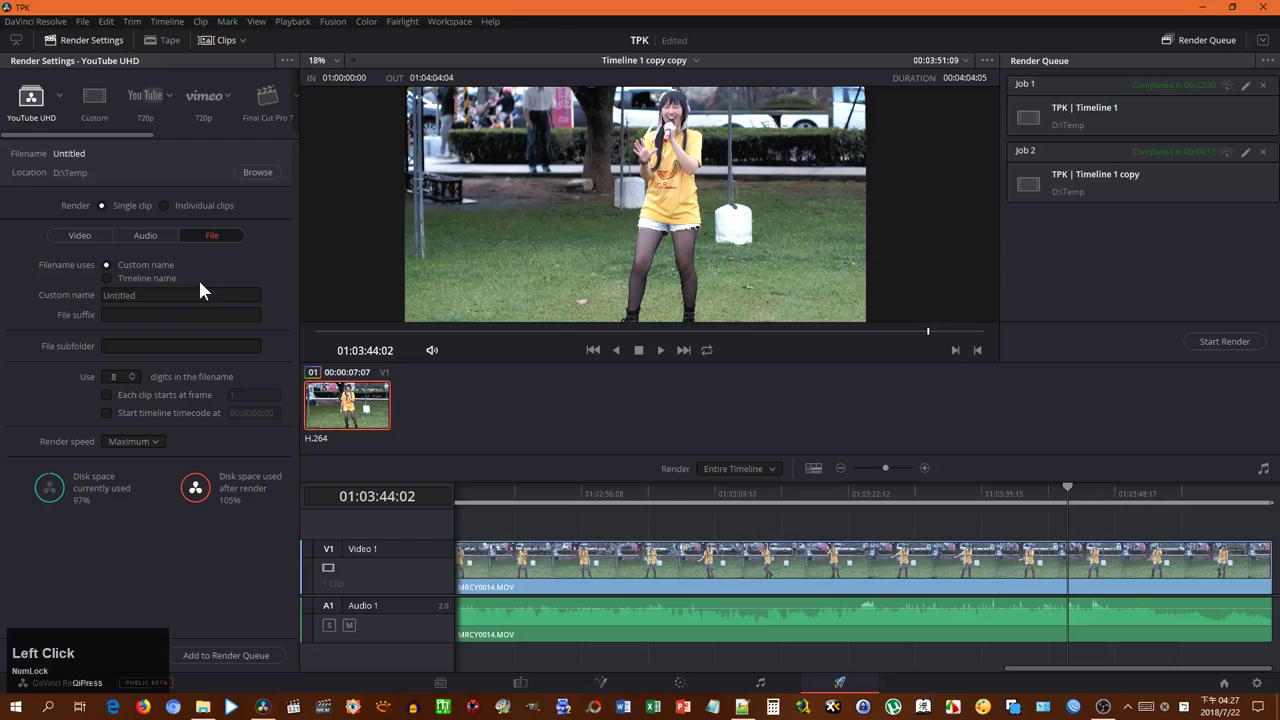
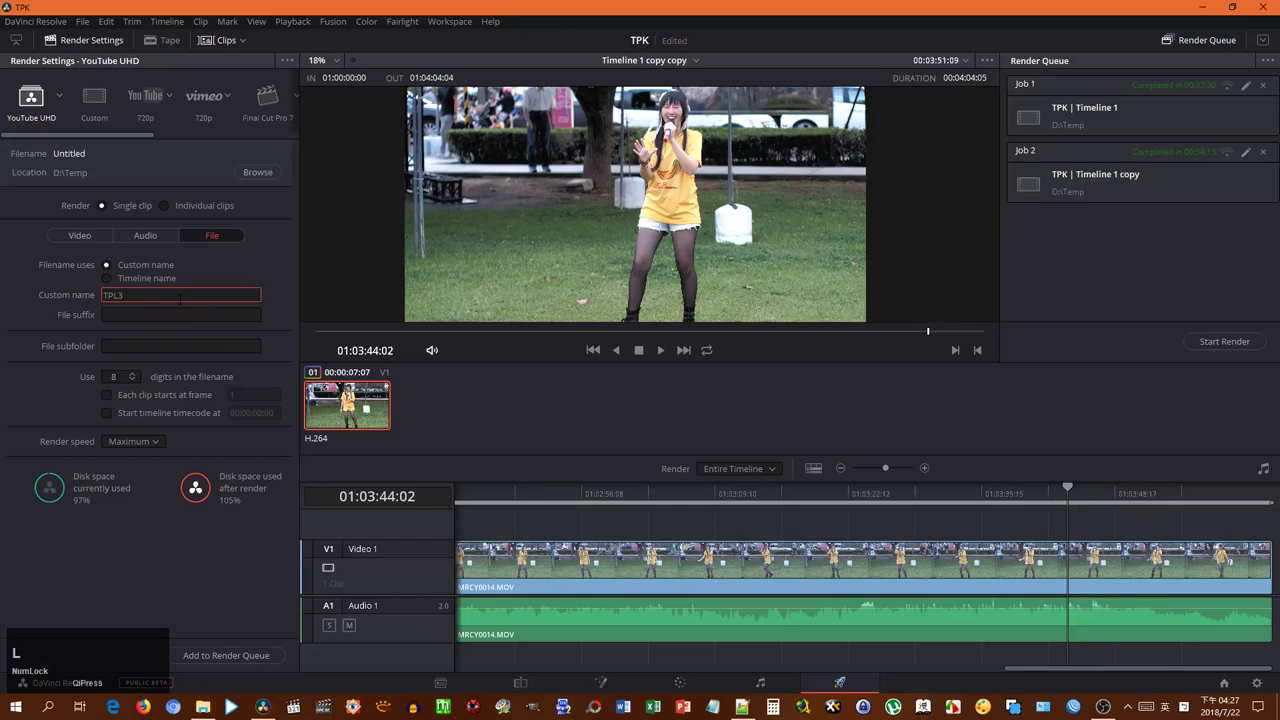
pyautogui.press('BackSpace')
pyautogui.press('shift+k')
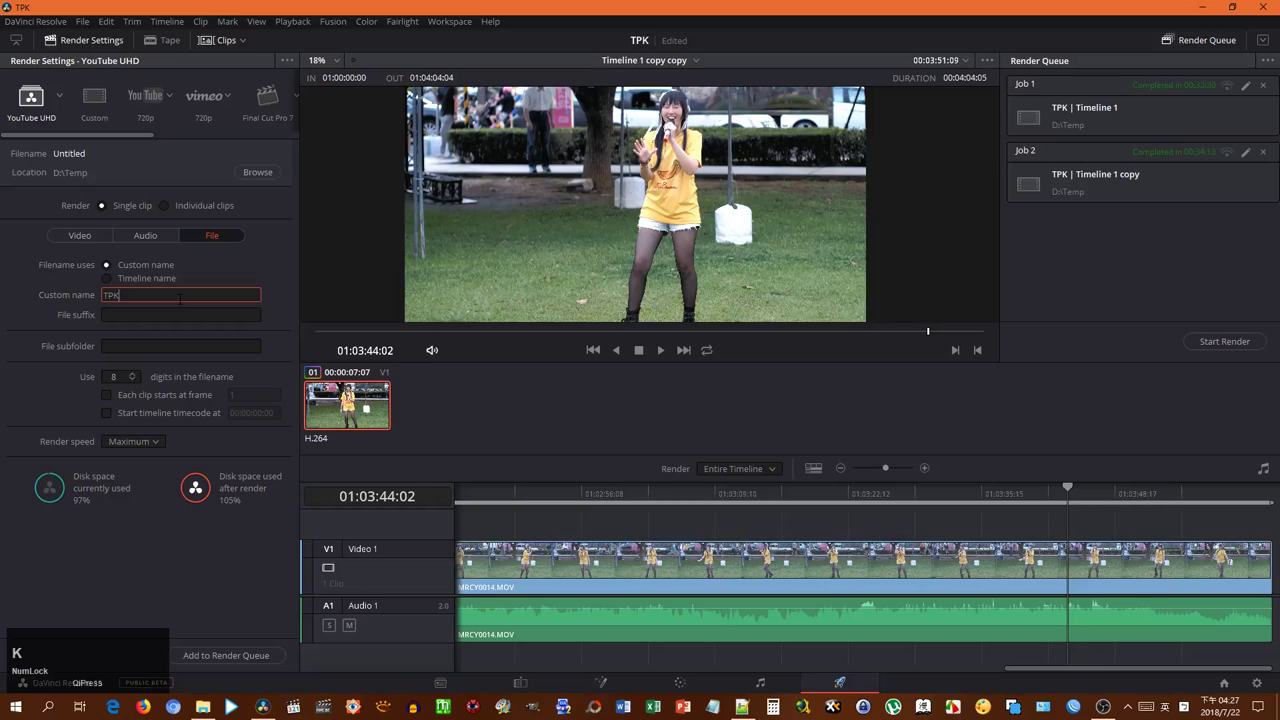
# Step: Add the timeline to the render queue as Job 3 and start rendering
pyautogui.click(245, 666)
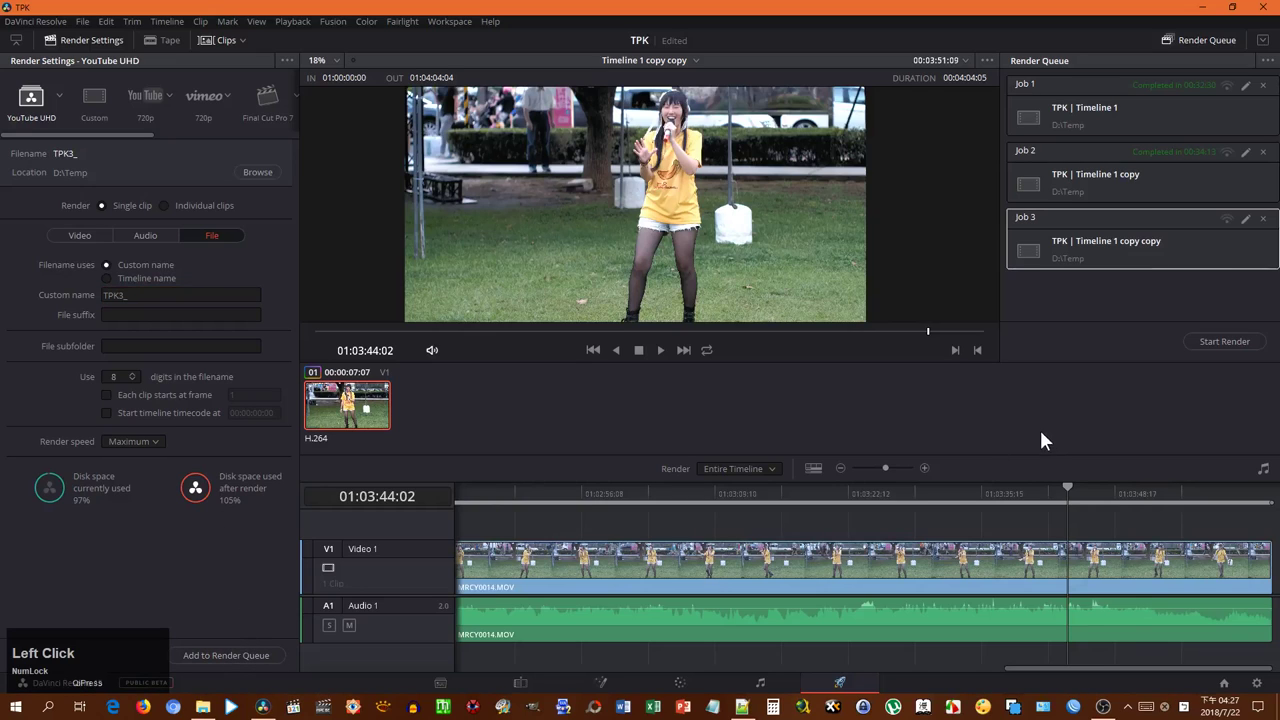
pyautogui.click(1254, 352)
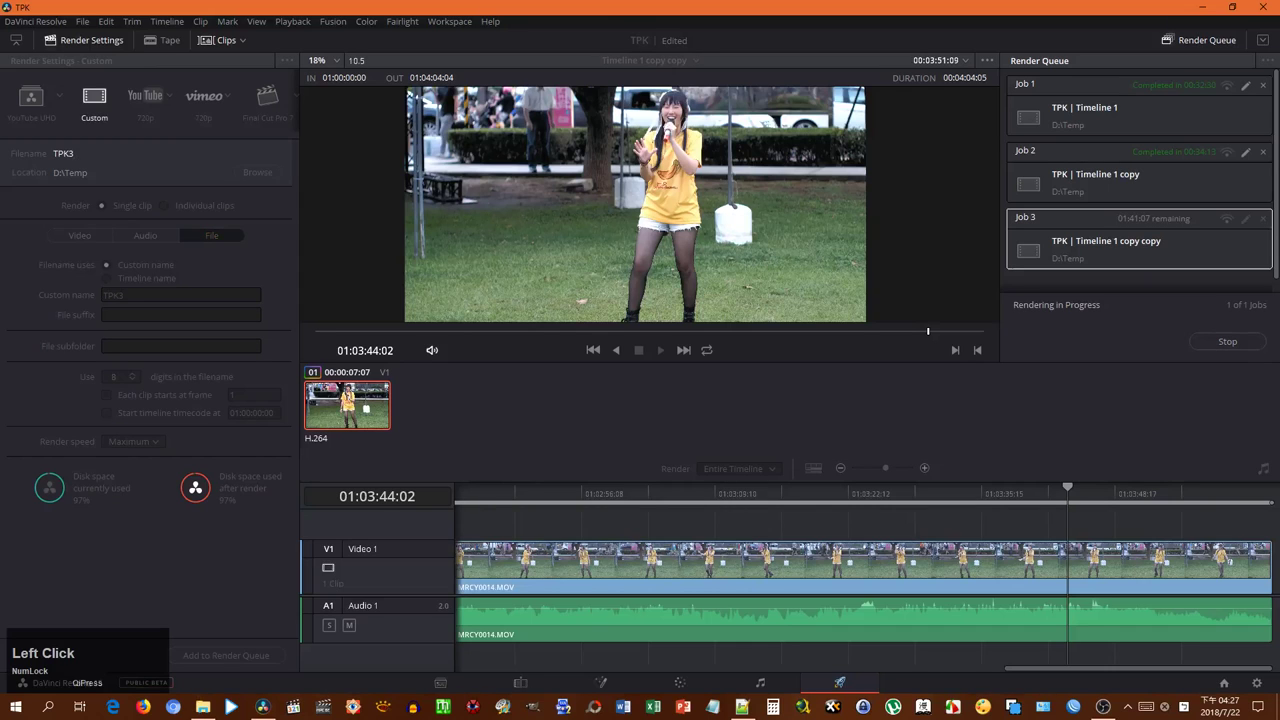
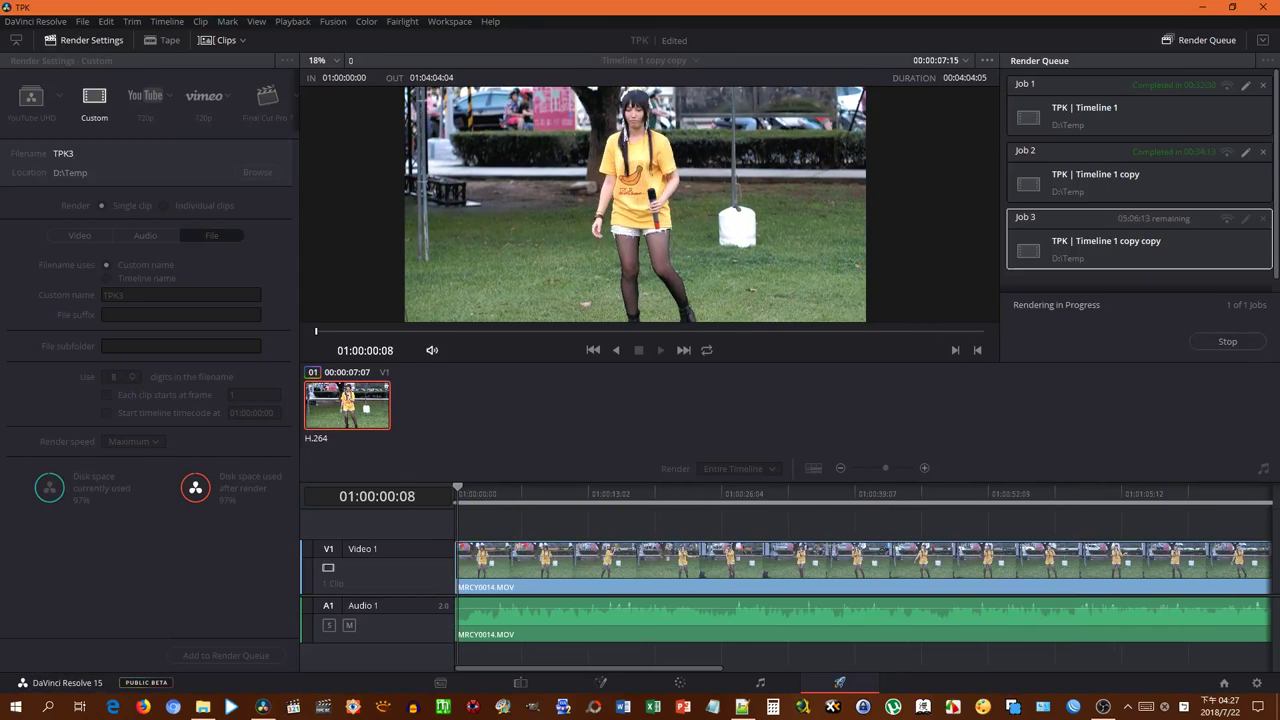